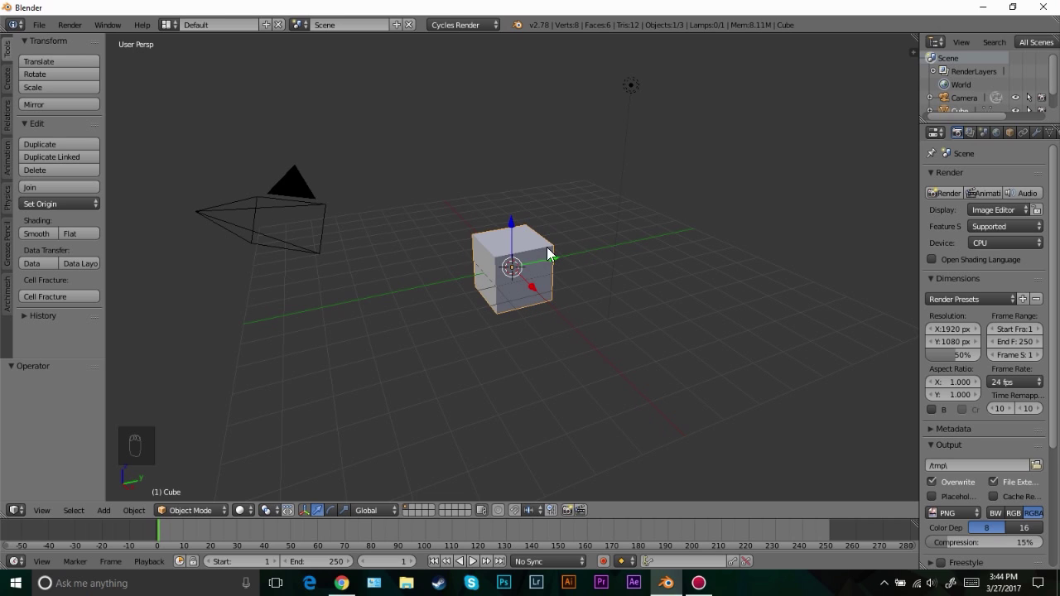
Delete the default cube and add a plane scaled up to cover the ground
key(x)
key(shift+a)
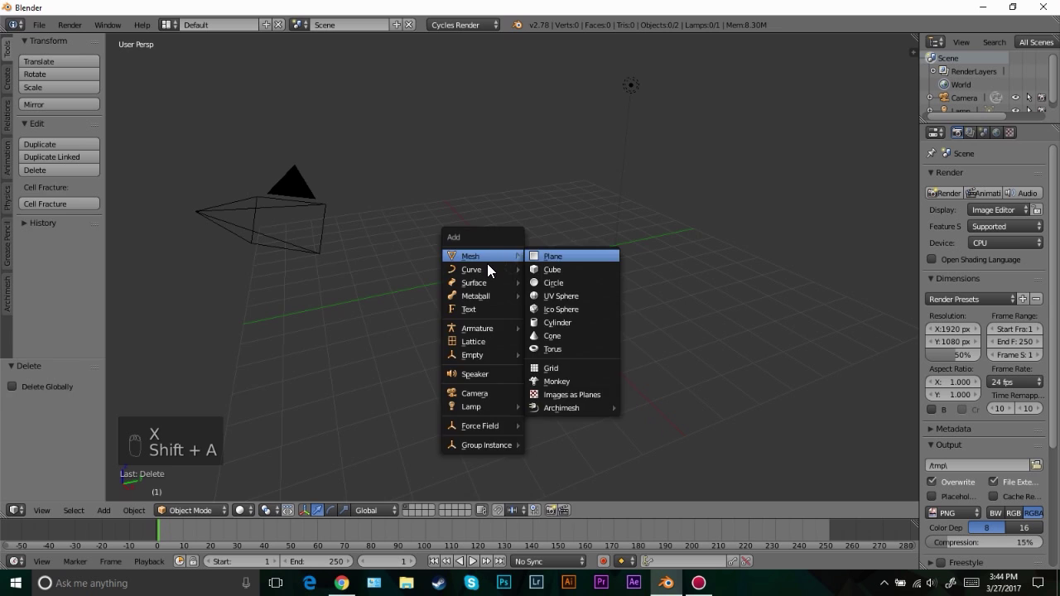
key(s)
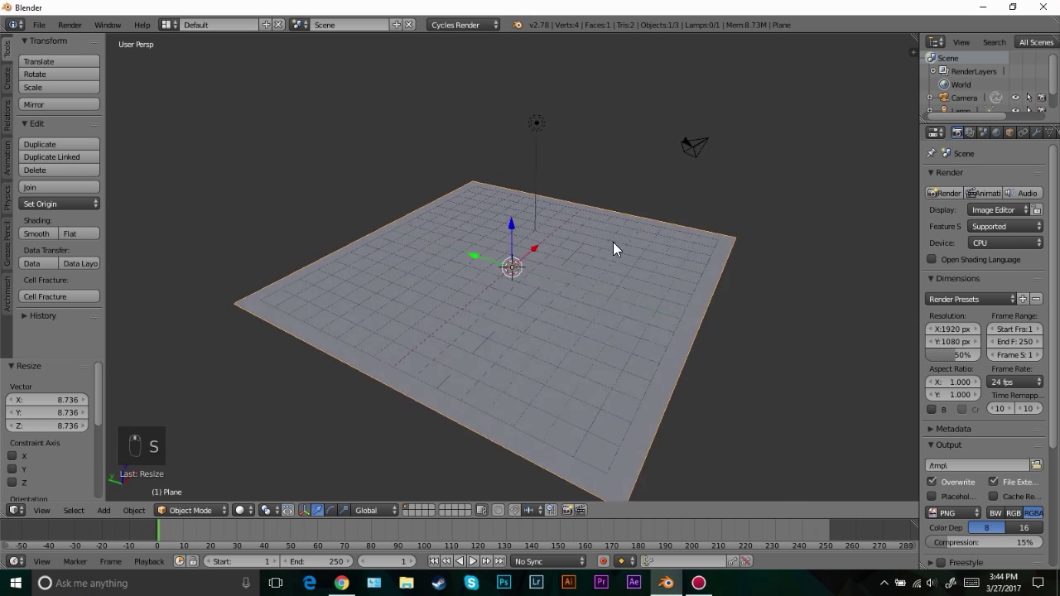
Subdivide the plane repeatedly into a dense grid of about 1,024 faces, undoing the too-dense passes
key(Tab)
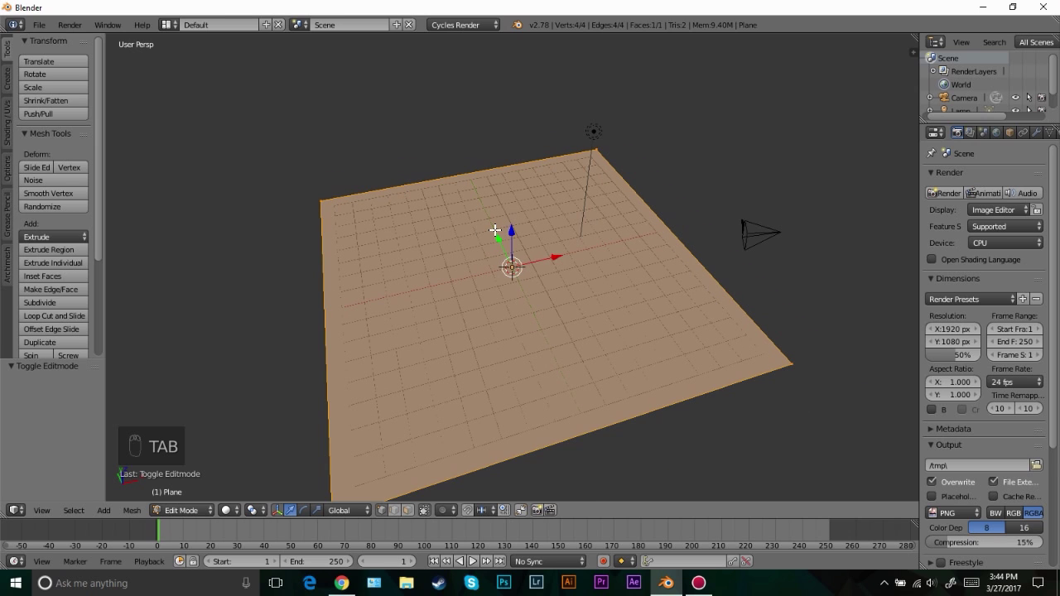
key(w)
key(w)
key(w)
key(w)
key(w)
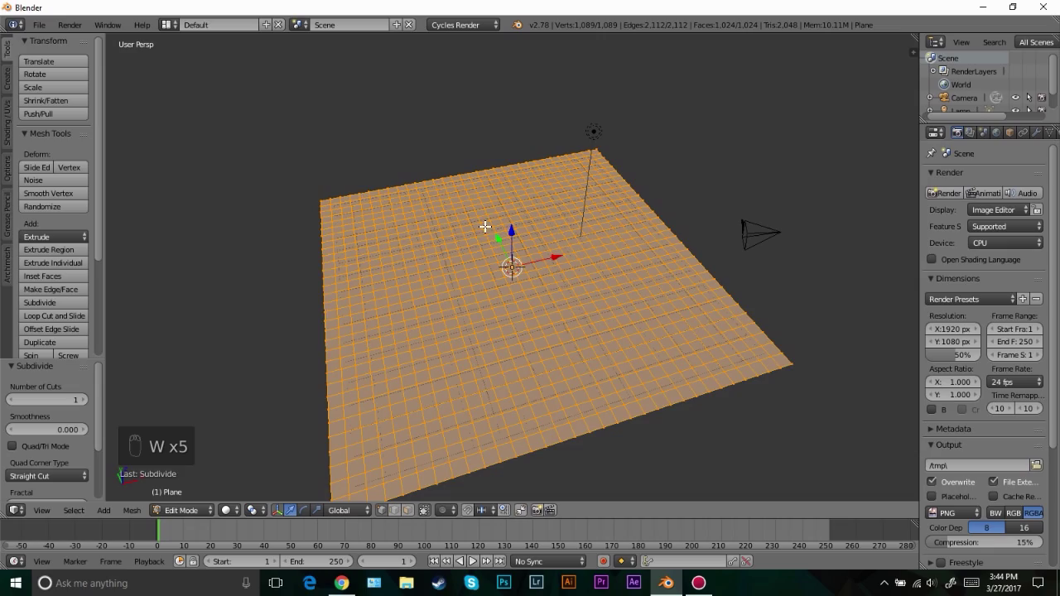
drag(566, 350, 592, 282)
key(w)
key(Tab)
drag(533, 329, 519, 340)
key(Tab)
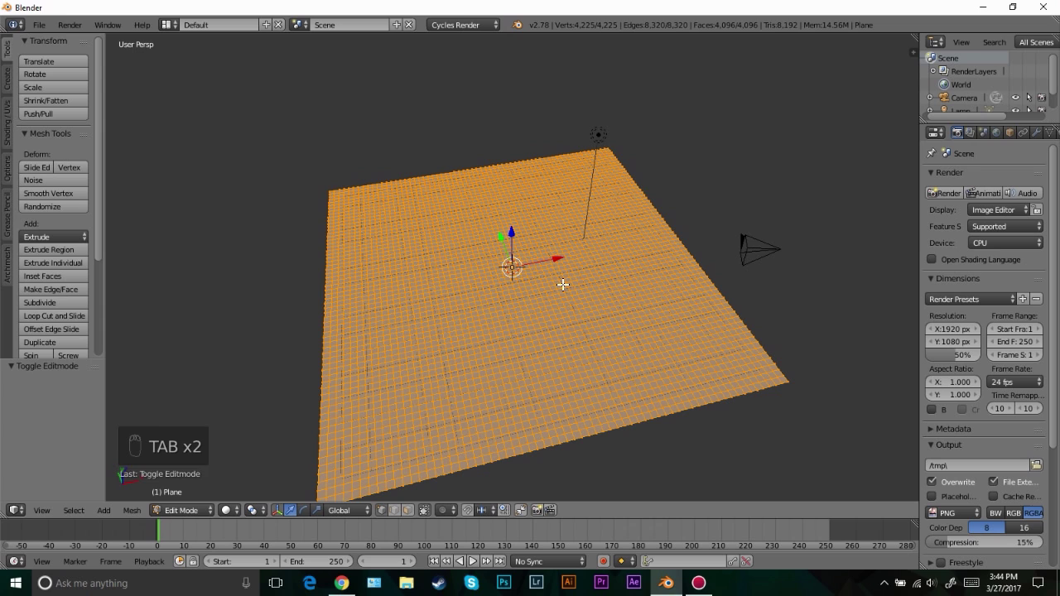
key(ctrl+z)
key(ctrl+z)
key(Tab)
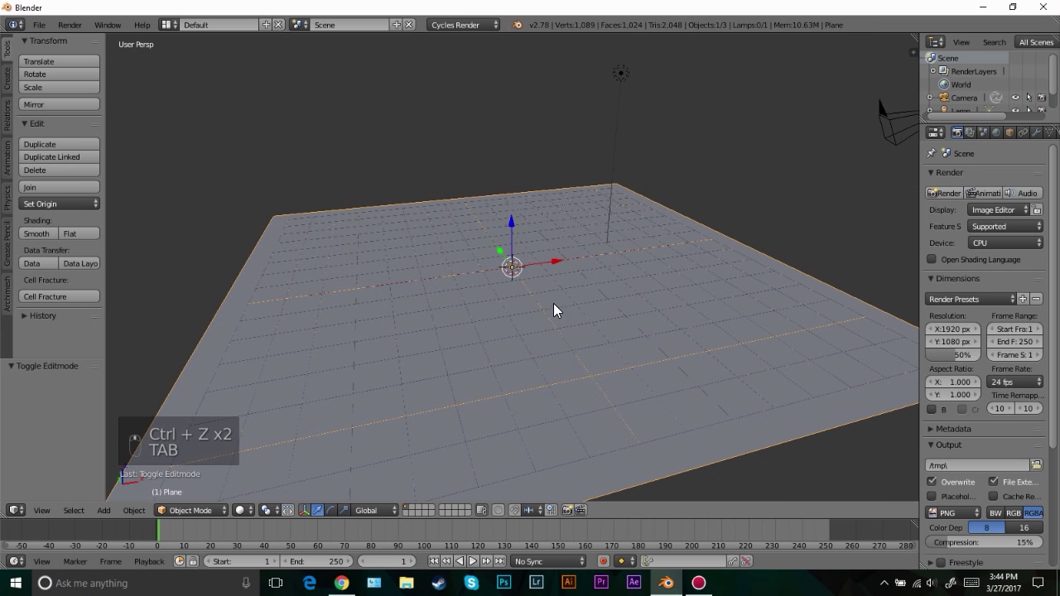
Move and rotate the camera low so it frames the plane from near ground level
drag(514, 292, 530, 308)
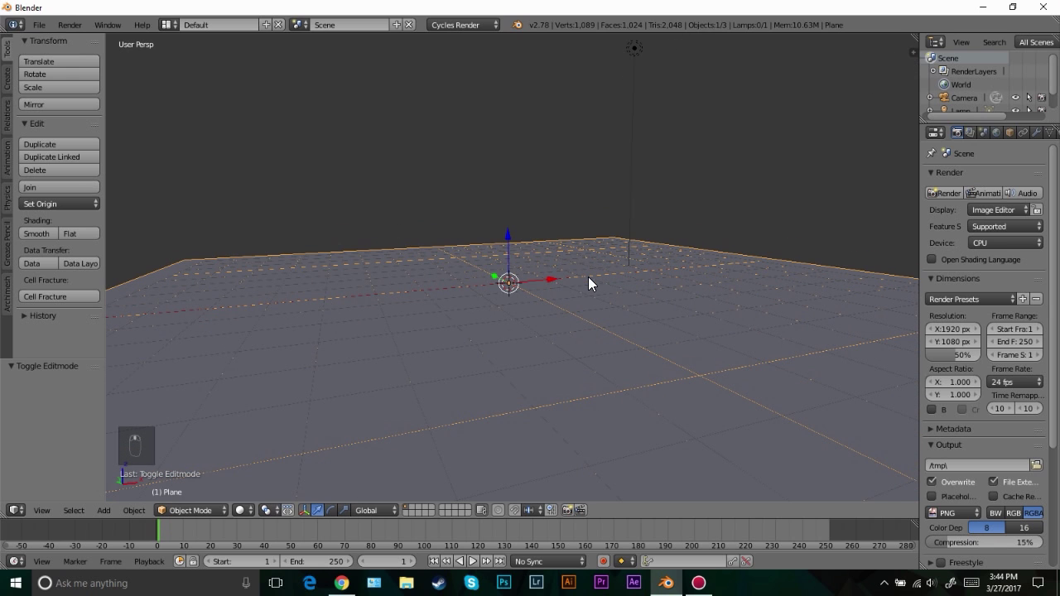
key(ctrl+alt+KP_0)
drag(722, 196, 553, 264)
key(b)
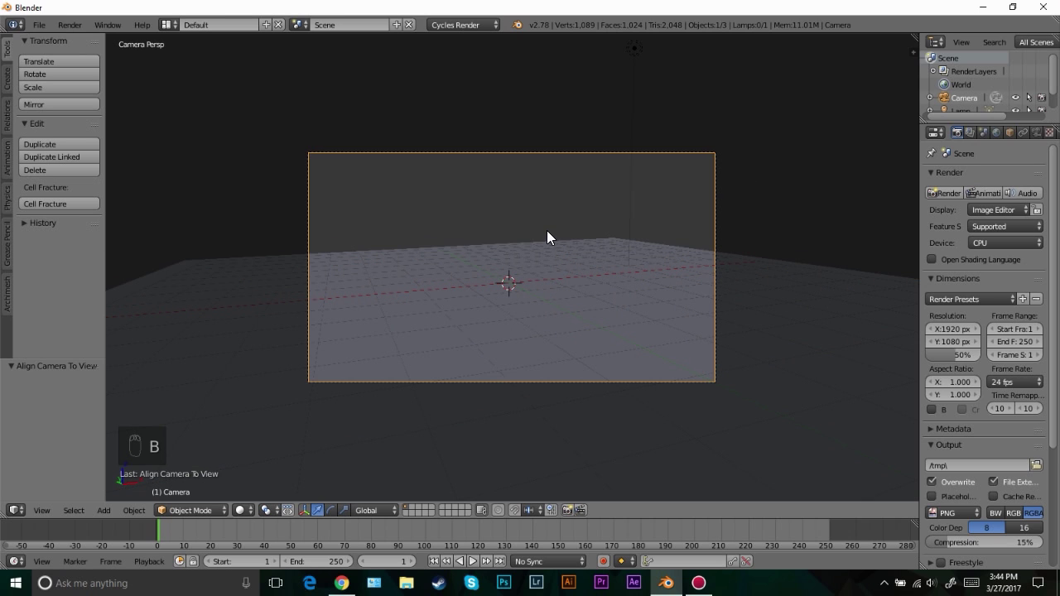
key(g)
drag(567, 279, 618, 313)
key(g)
key(r)
click(593, 273)
key(g)
drag(599, 297, 608, 248)
key(g)
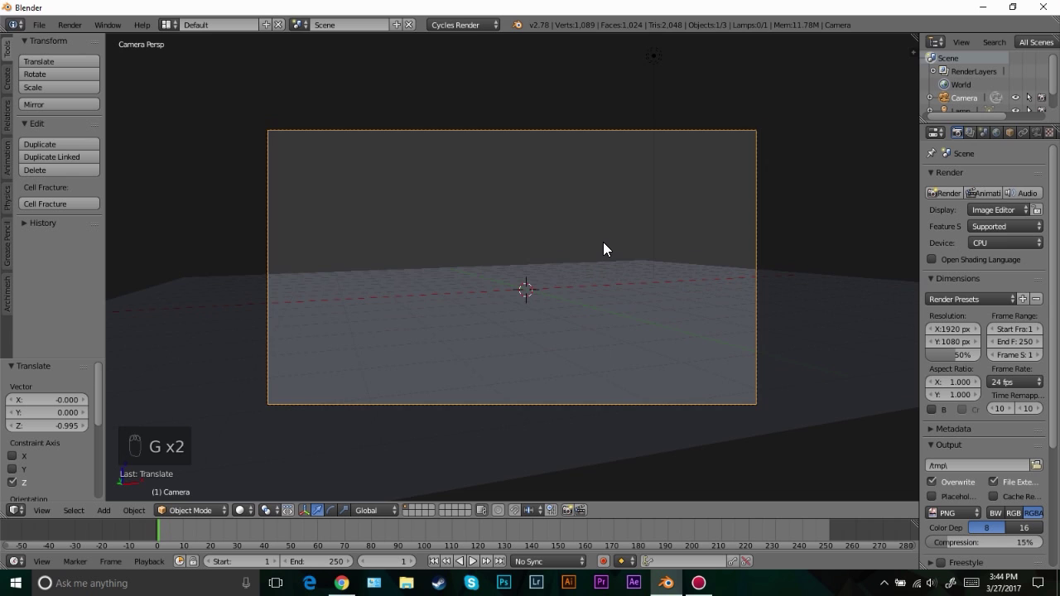
View the whole plane again and enter edit mode on its vertices
drag(604, 257, 563, 293)
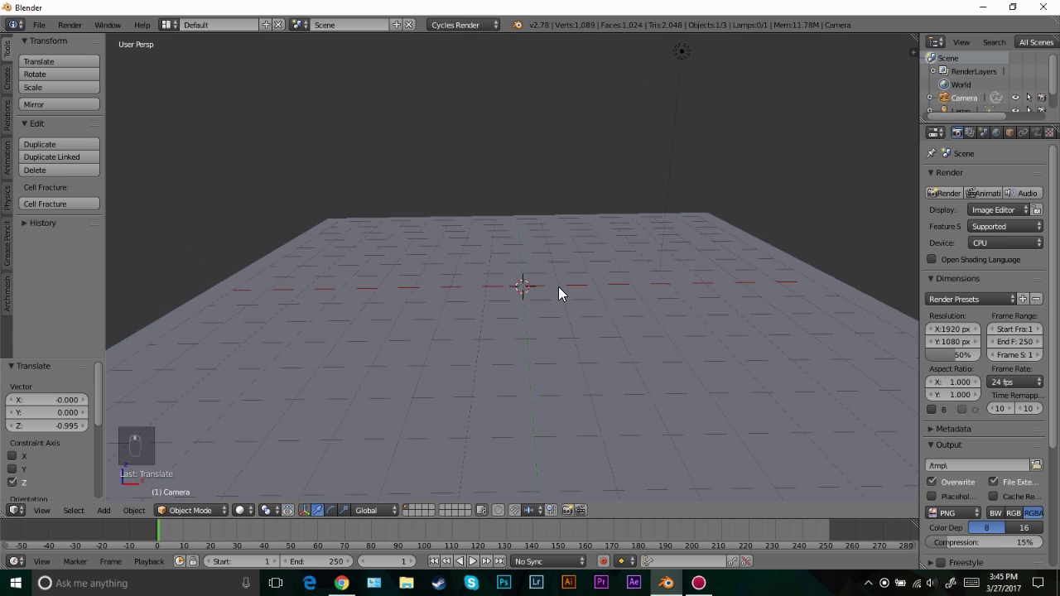
drag(558, 331, 522, 265)
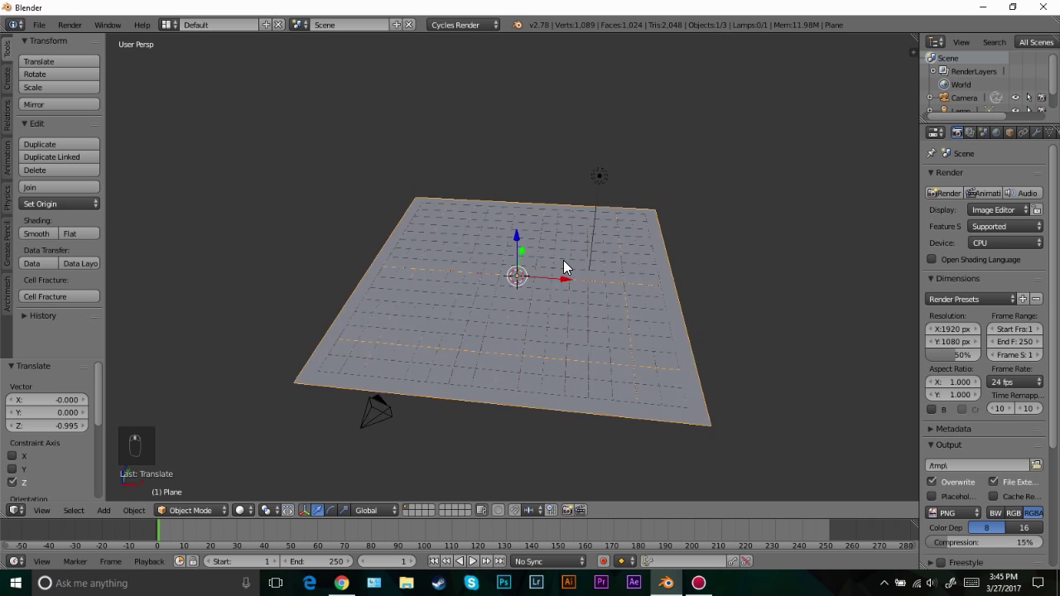
key(Tab)
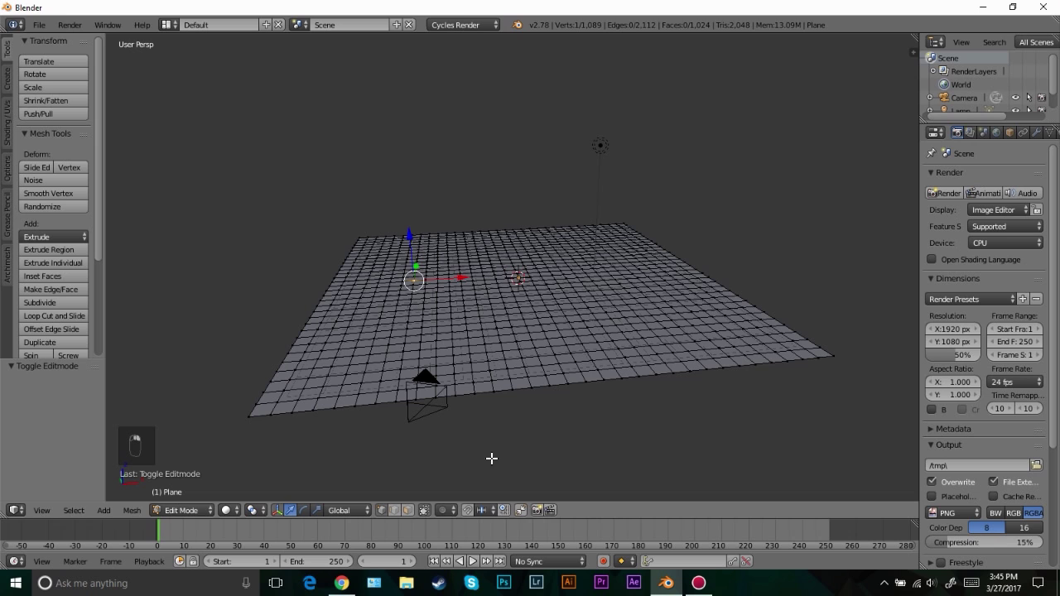
Pull single vertices upward with random proportional falloff into a jagged mountain range on the left
drag(447, 510, 528, 216)
drag(527, 215, 435, 218)
key(g)
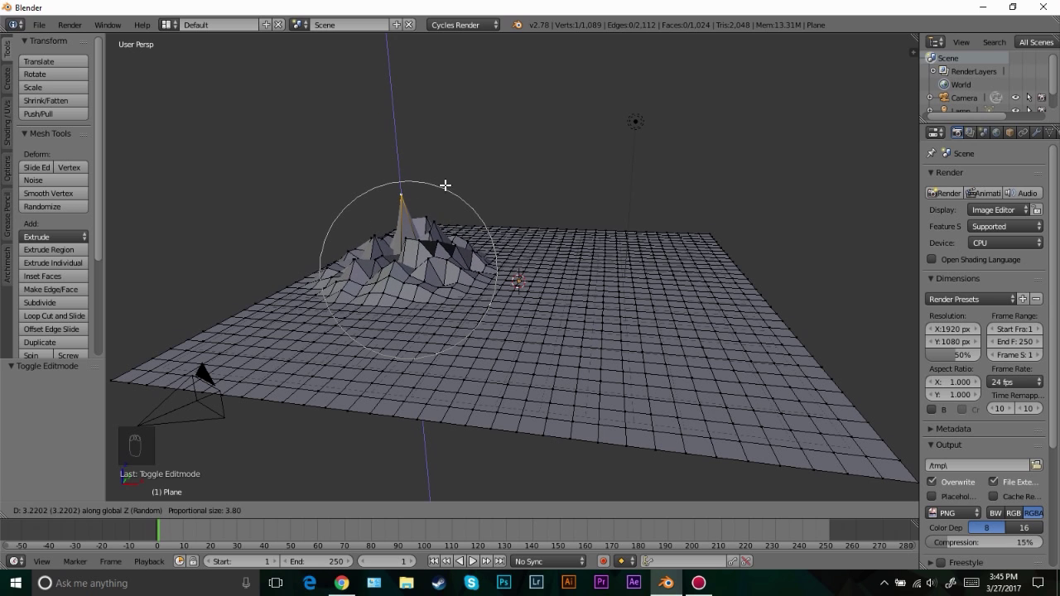
key(g)
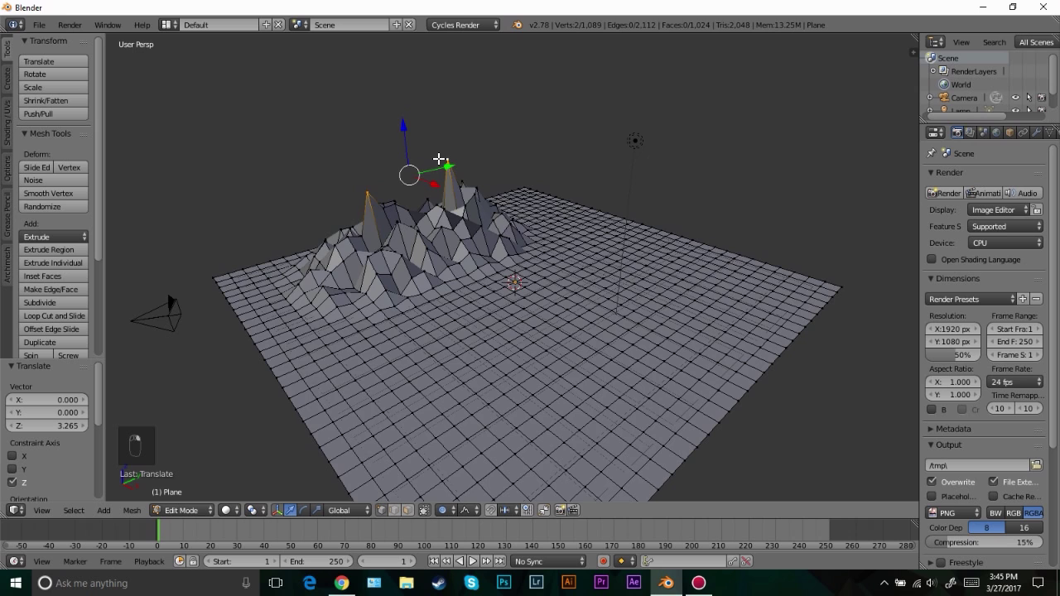
key(KP_1)
key(KP_5)
key(r)
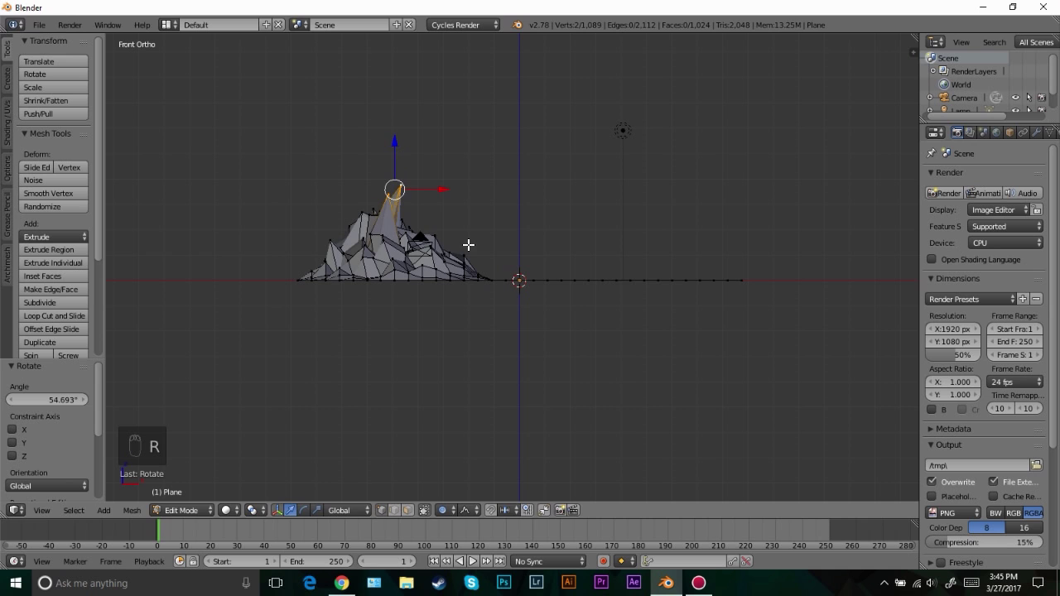
key(g)
key(Tab)
key(Tab)
key(g)
click(491, 152)
key(Tab)
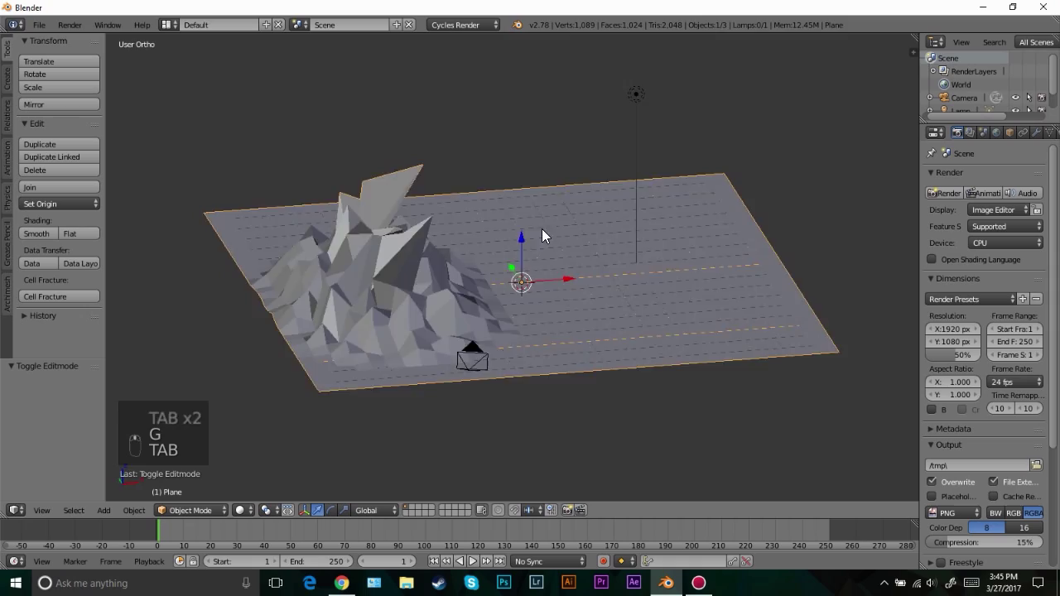
Raise right-side vertices into a second jagged mountain range with a larger falloff area
key(Tab)
key(z)
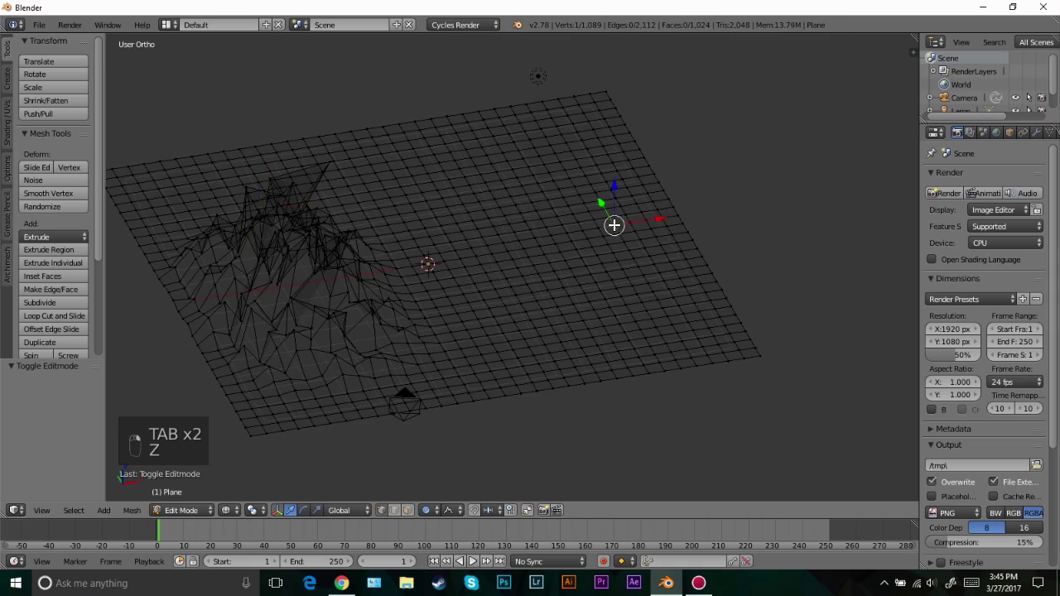
key(z)
key(g)
key(KP_1)
key(r)
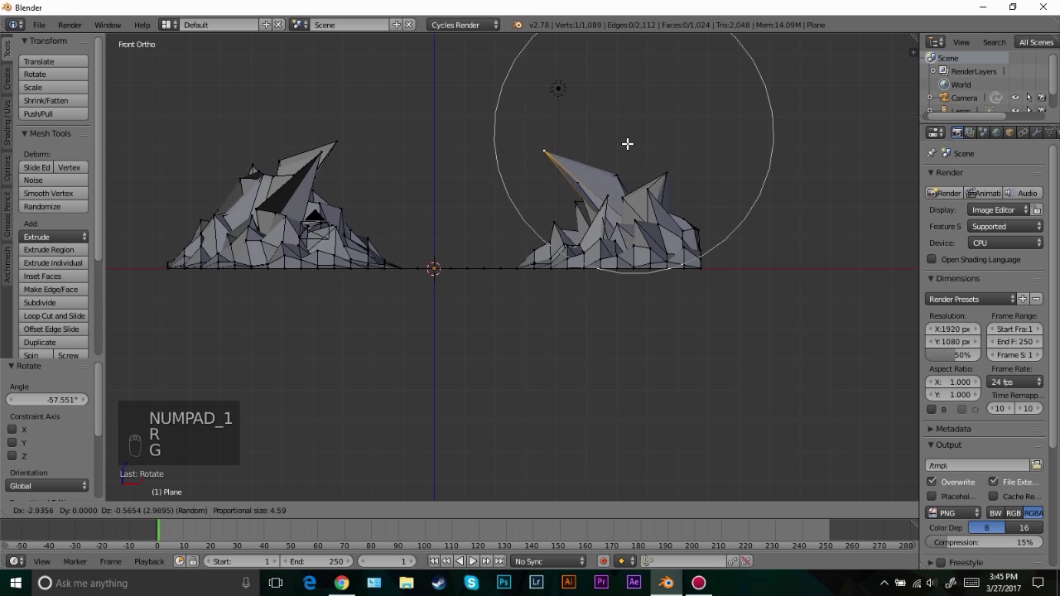
key(g)
key(g)
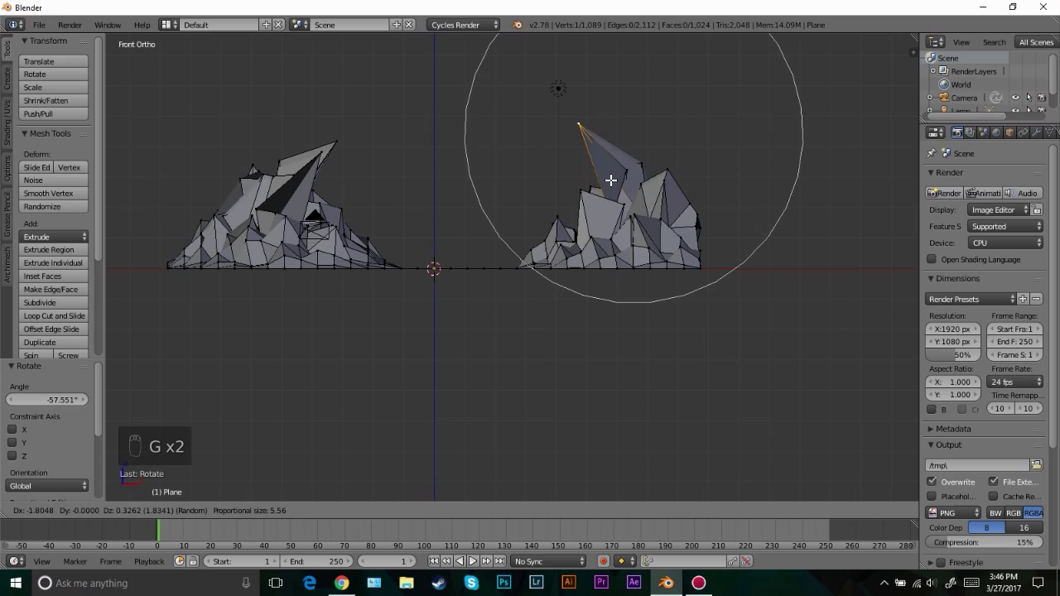
key(Tab)
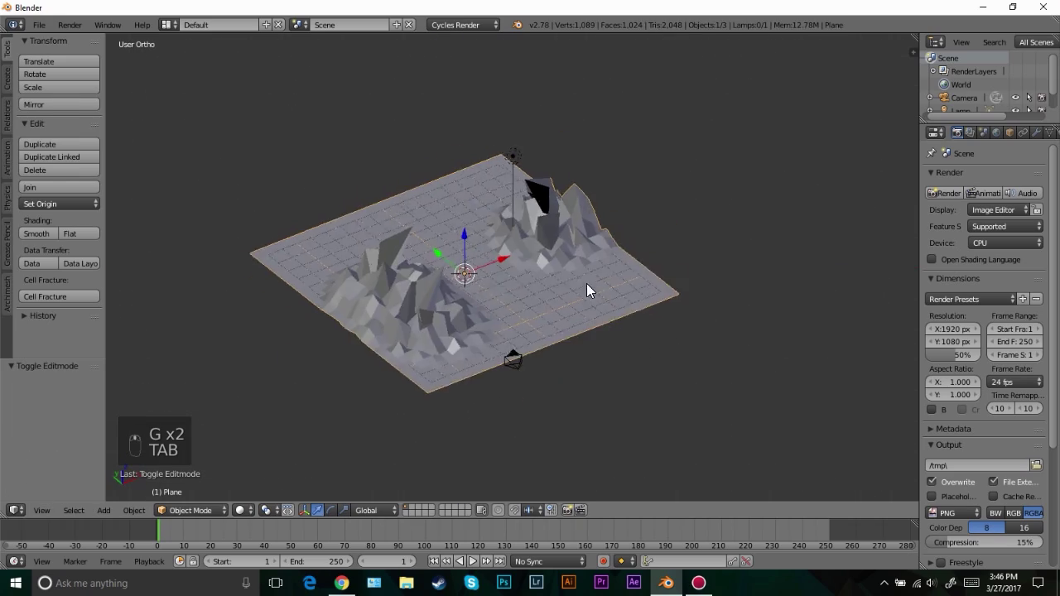
Raise more hills near the right range and reshape its ridge vertex by vertex
key(Tab)
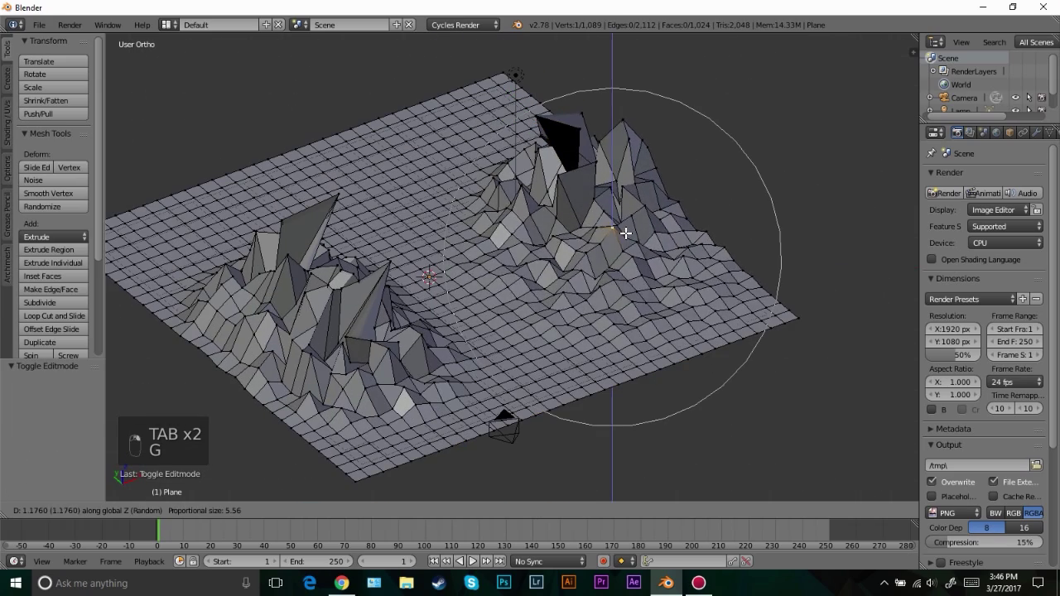
drag(589, 283, 562, 261)
key(Tab)
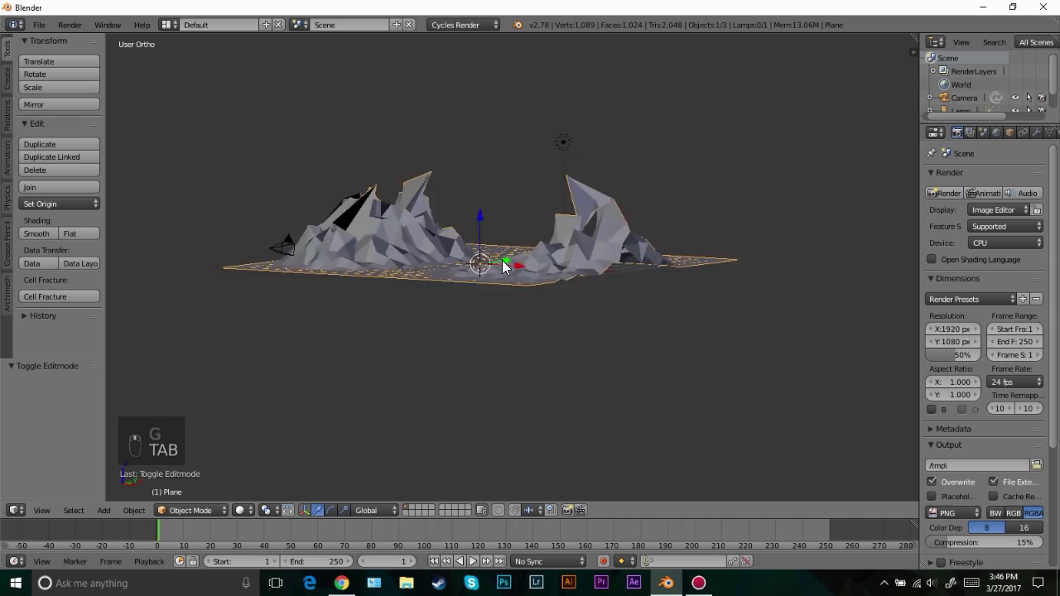
drag(573, 313, 627, 272)
key(Tab)
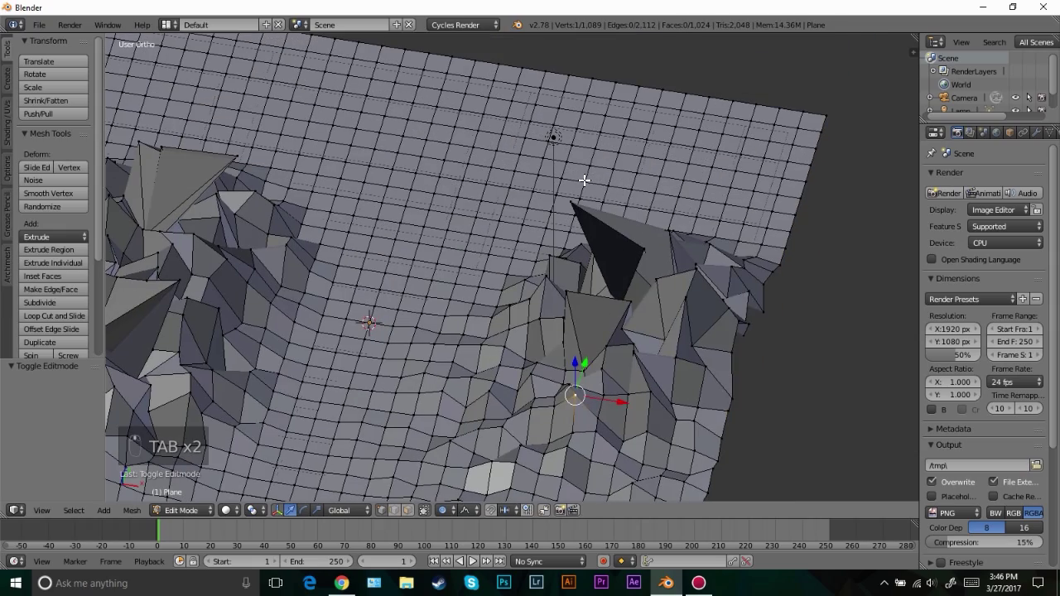
drag(584, 183, 258, 463)
key(o)
drag(537, 341, 602, 311)
middle_click(608, 308)
drag(615, 301, 607, 252)
click(617, 240)
key(g)
key(Tab)
key(Tab)
Reshape the right range's peak and pull the tallest peak higher from the front view
drag(600, 239, 671, 199)
key(g)
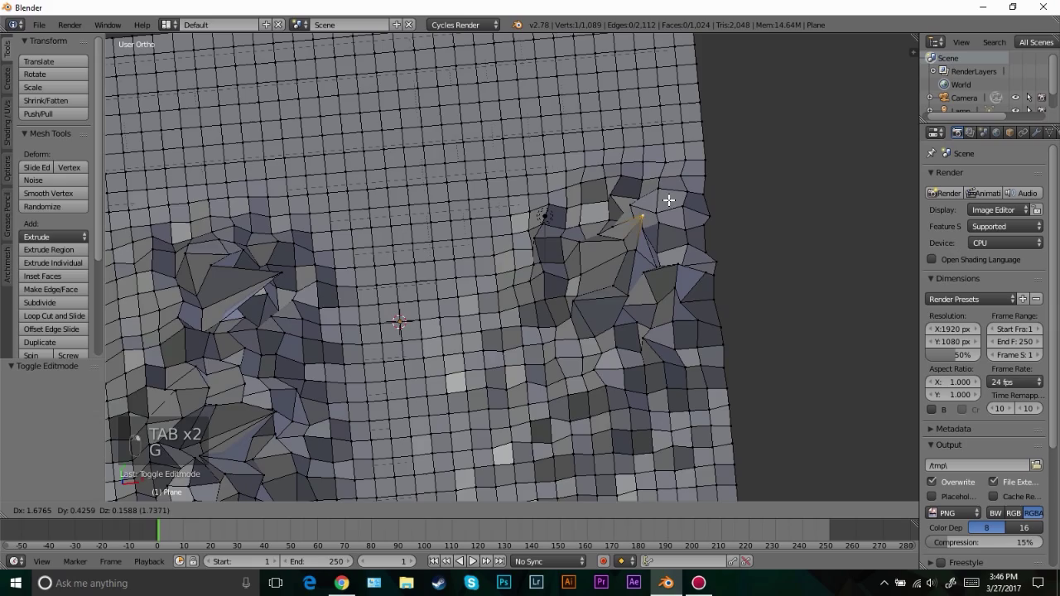
drag(559, 298, 568, 235)
key(Tab)
key(Tab)
key(g)
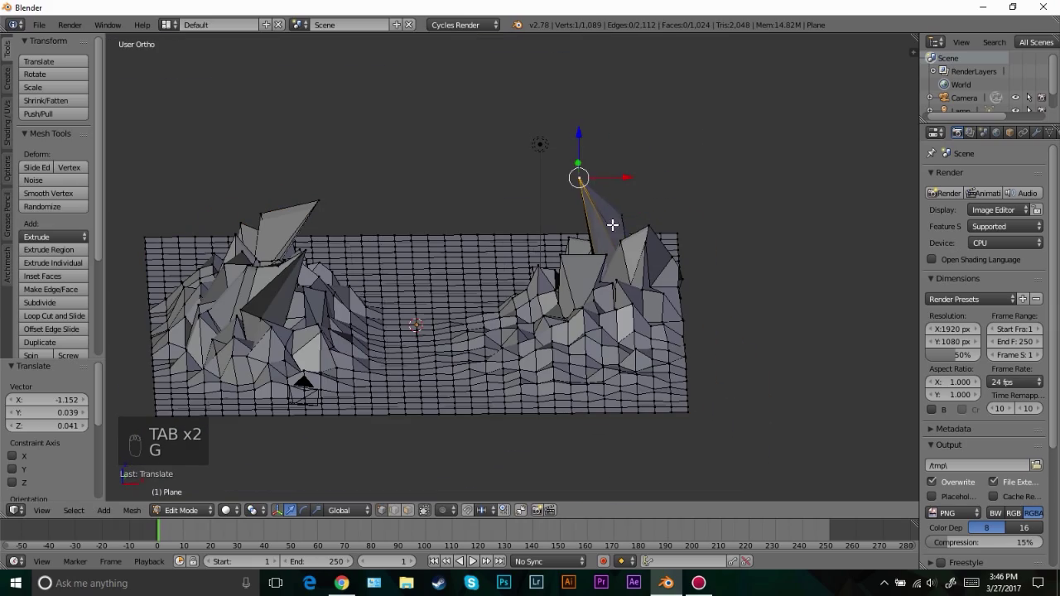
key(g)
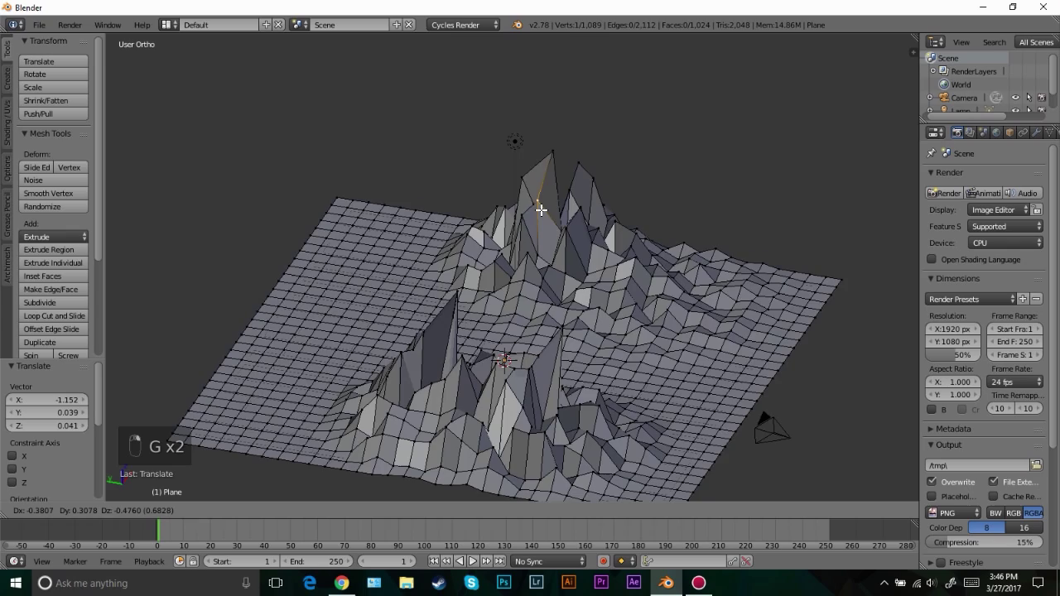
key(Tab)
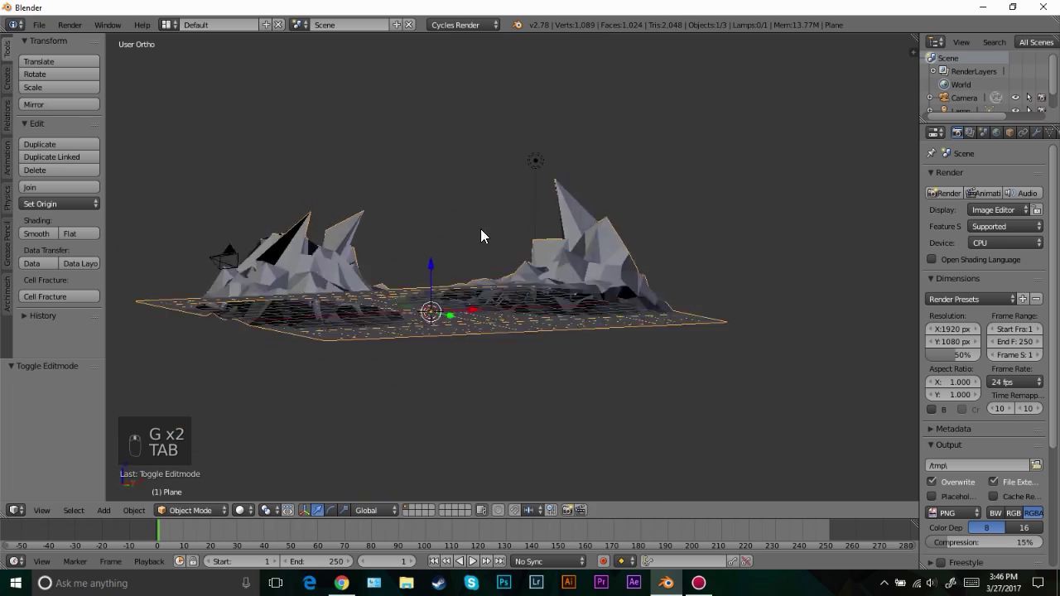
Pull up several more low hills across the plane
key(Tab)
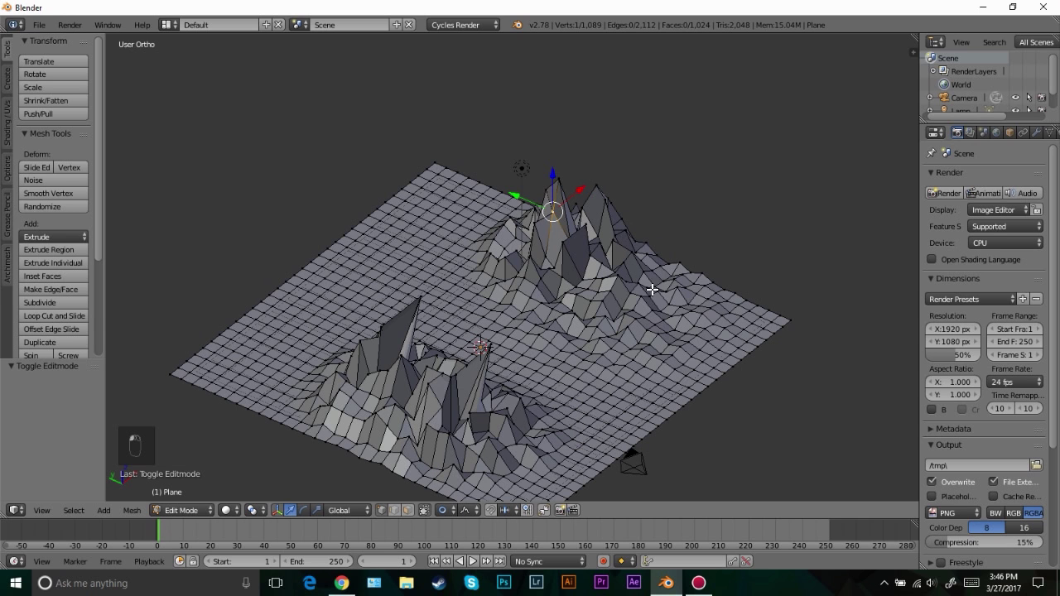
drag(439, 263, 425, 244)
key(g)
key(g)
key(g)
key(g)
key(Tab)
Raise further terrain vertices into sharp peaks, densely filling both mountain ranges
key(Tab)
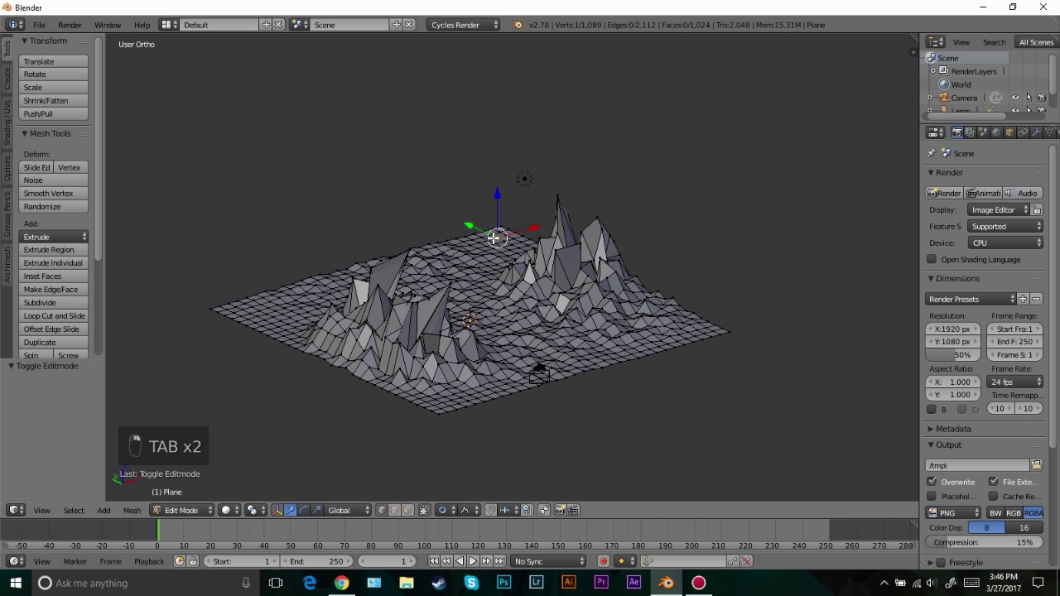
key(g)
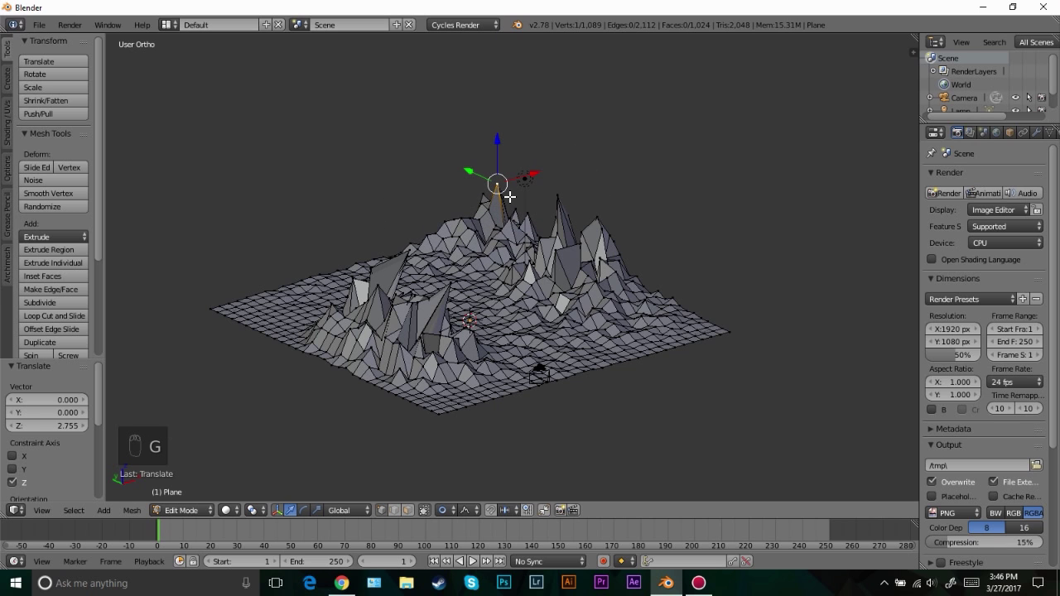
key(KP_1)
key(z)
key(g)
key(g)
key(r)
key(z)
key(Tab)
key(Tab)
key(g)
key(Tab)
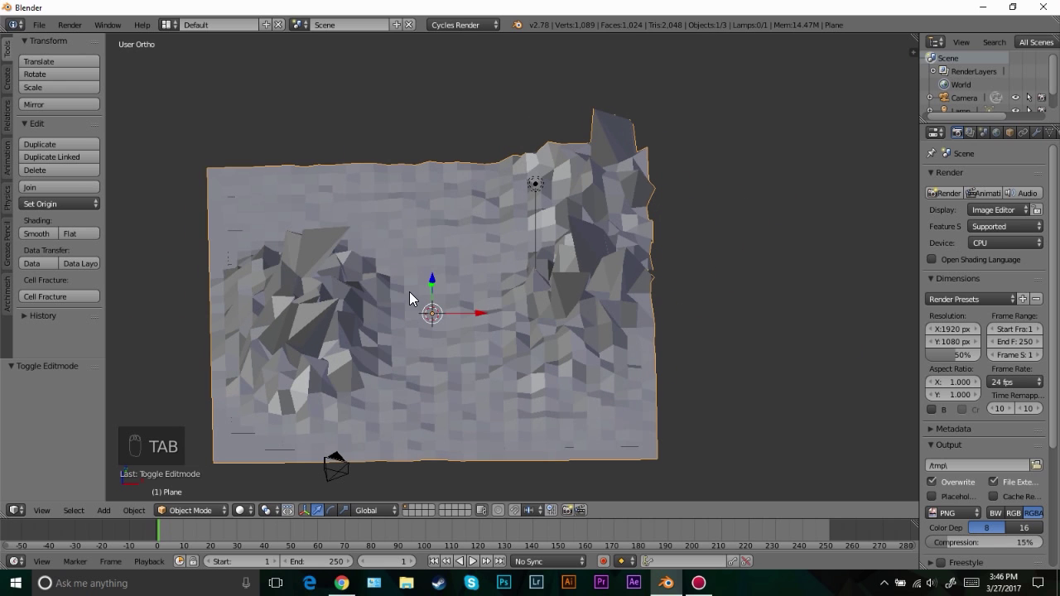
Add a circle mesh, scale it up and rotate it 90° about X to stand upright
key(shift+a)
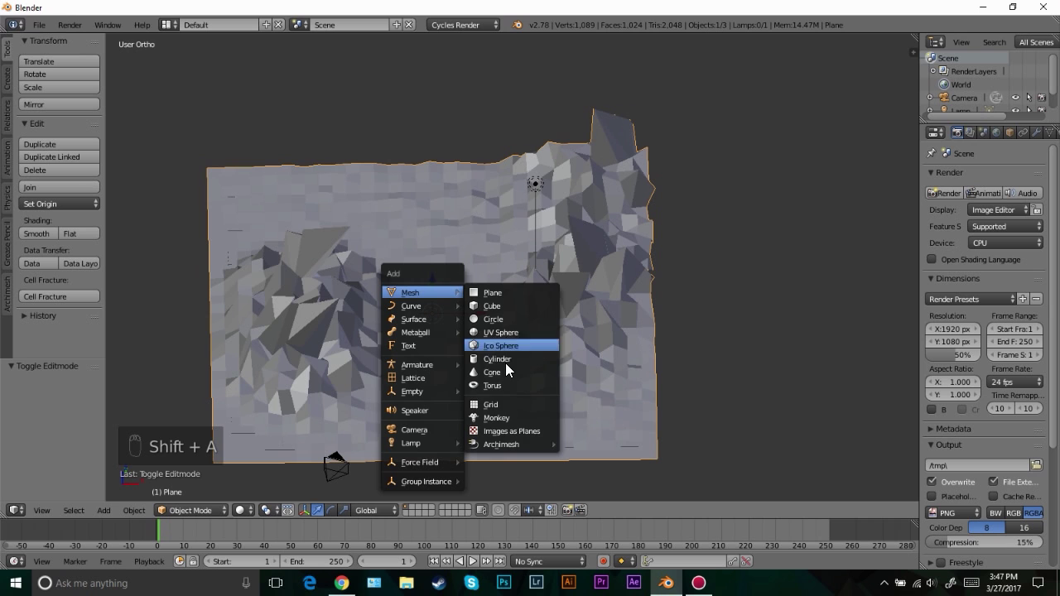
drag(512, 313, 500, 276)
key(g)
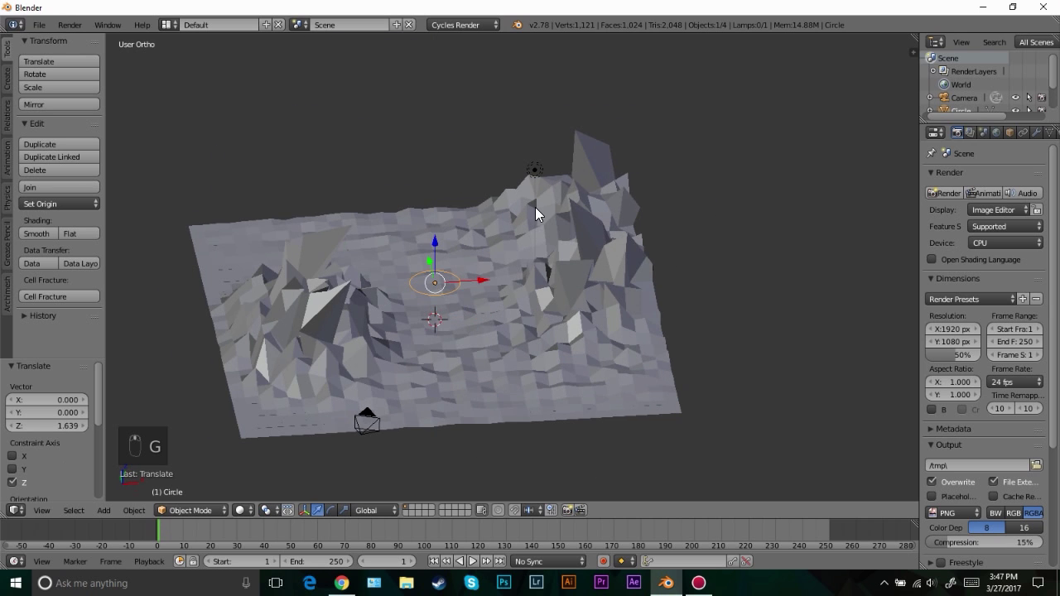
key(r)
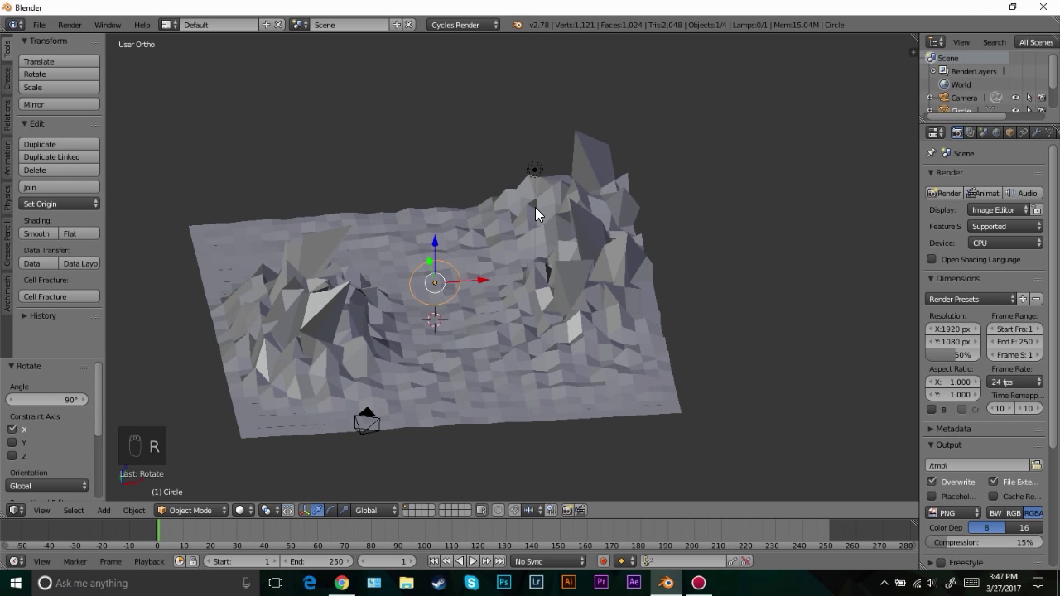
key(KP_1)
key(s)
key(g)
key(s)
From the top view, move the circle to the middle of the terrain
drag(457, 305, 486, 315)
middle_click(497, 318)
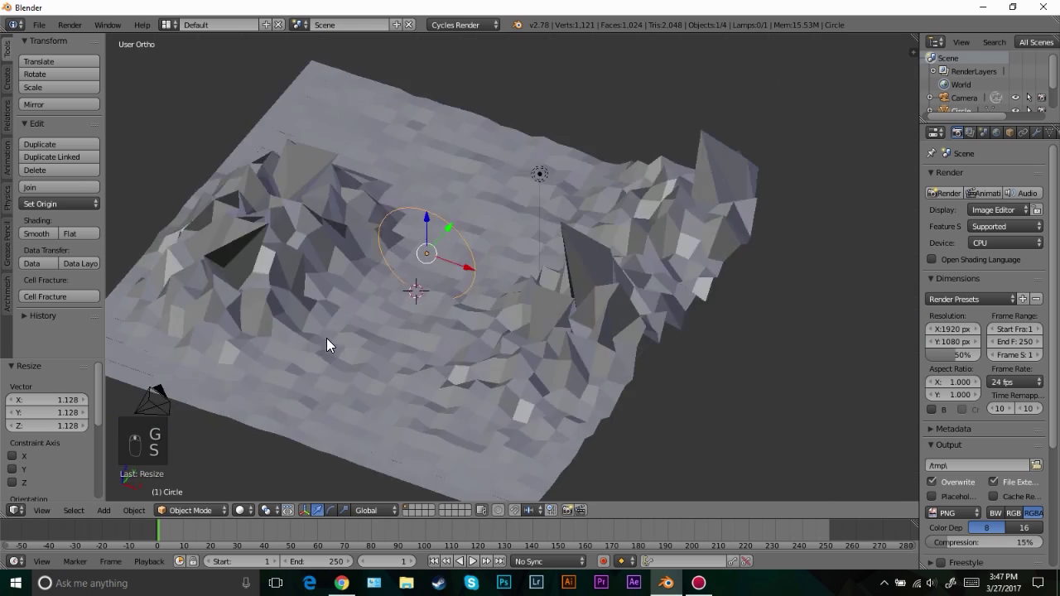
key(KP_7)
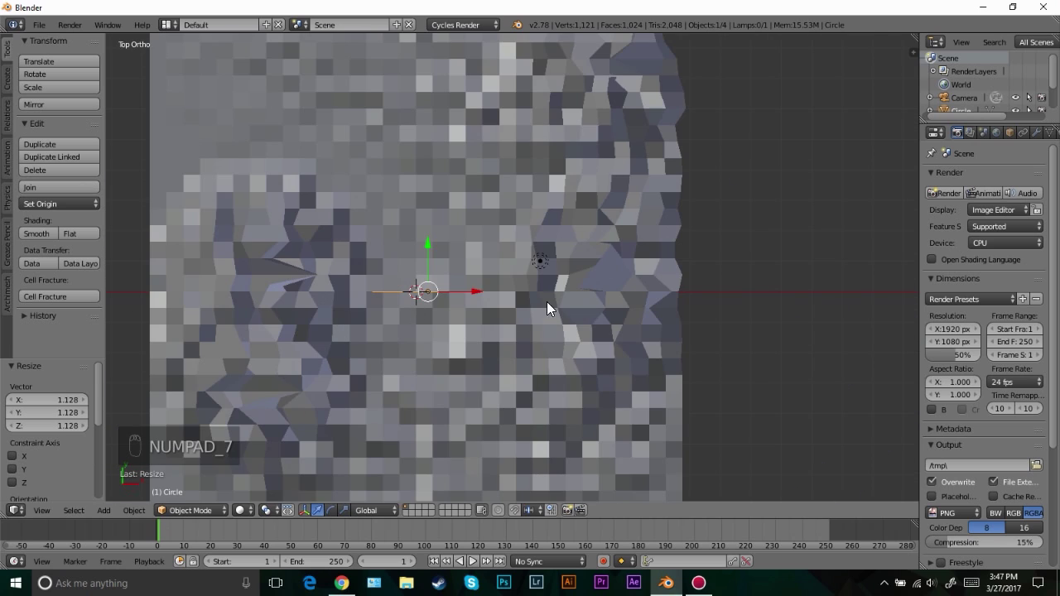
key(r)
key(z)
click(421, 308)
In wireframe, extrude the circle into its first tube section and rotate the new ring
key(g)
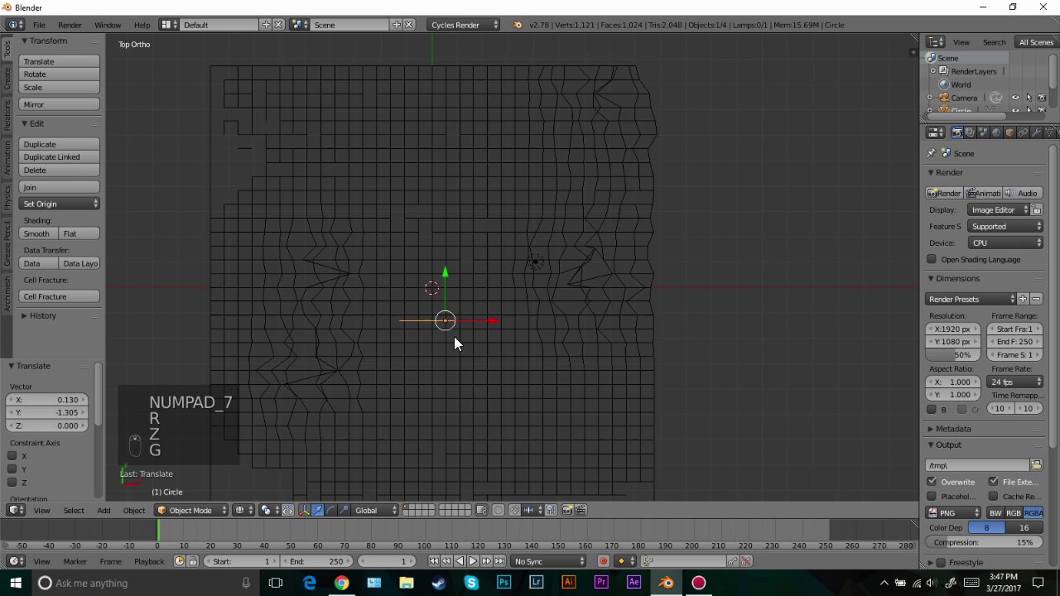
key(z)
key(Tab)
key(KP_7)
key(e)
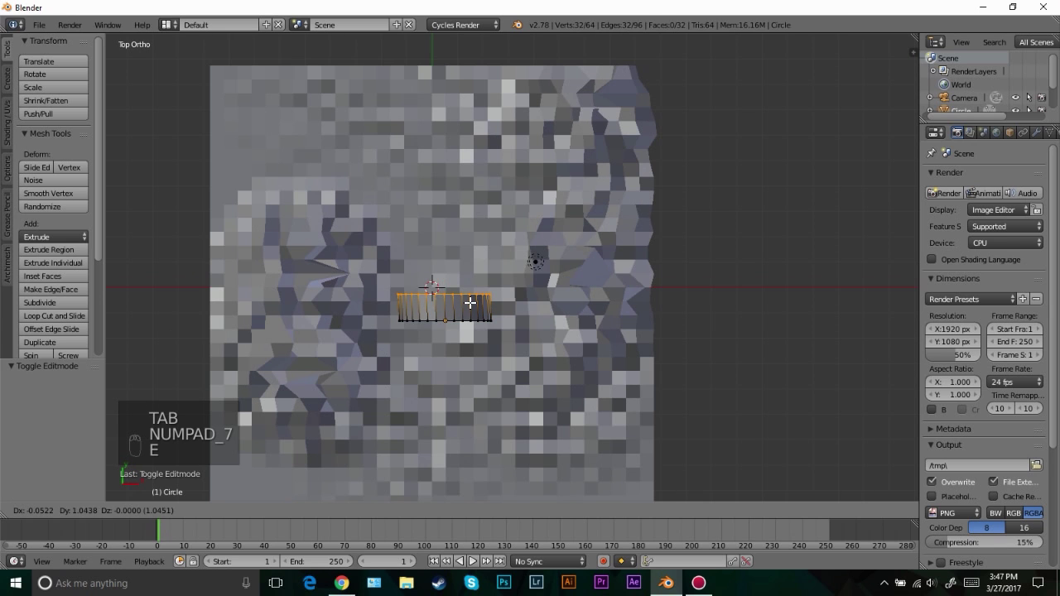
key(r)
key(o)
key(o)
key(o)
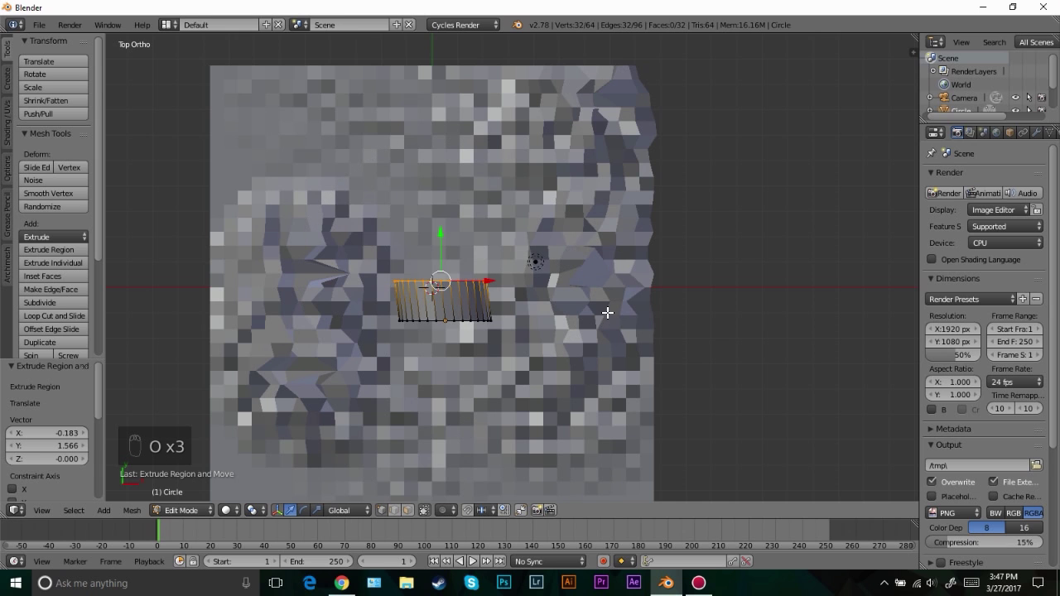
Extrude and rotate more rings into a long tube bending across the terrain, then check it through the camera
key(r)
key(e)
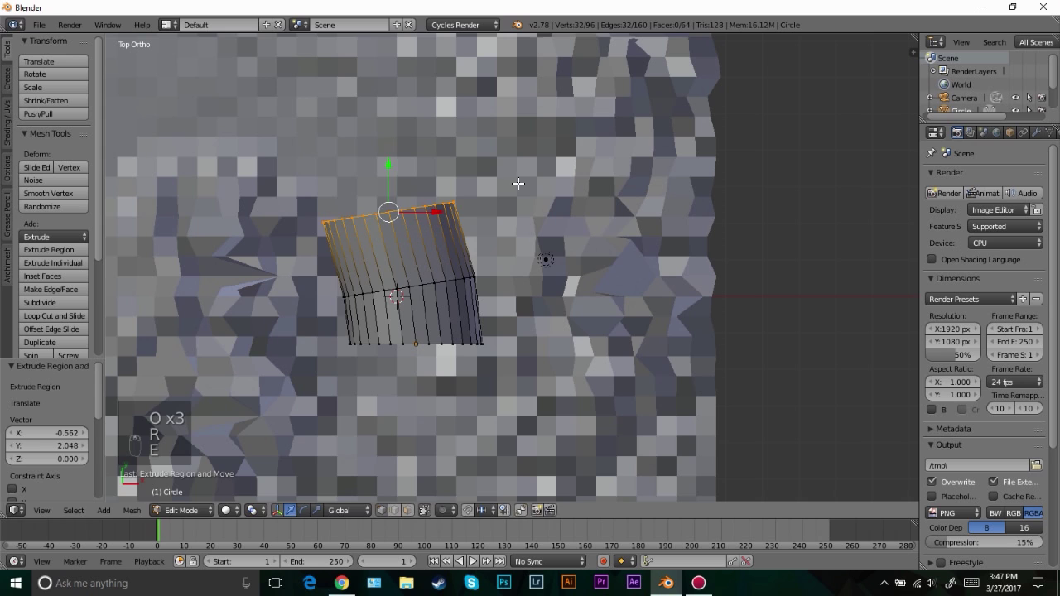
key(r)
key(e)
key(r)
key(e)
key(r)
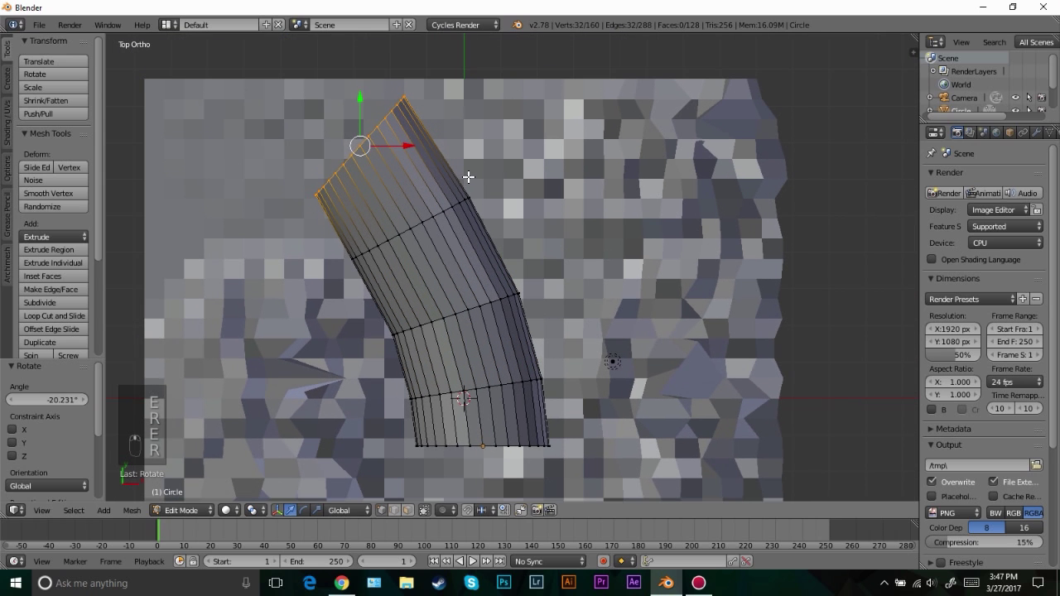
key(e)
key(Tab)
key(KP_0)
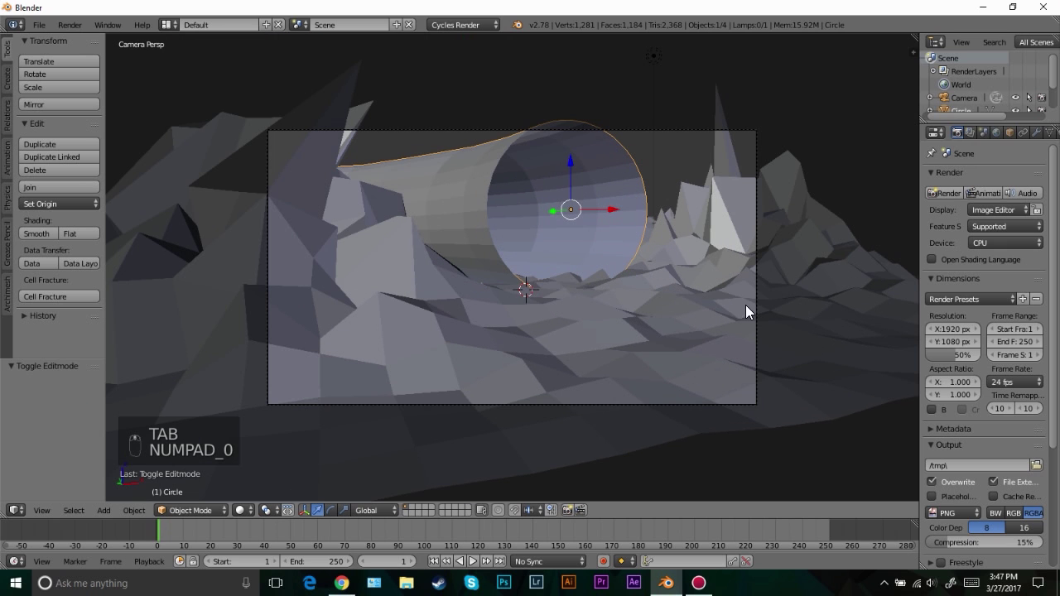
Raise the camera so the tunnel's round opening is framed in the shot
drag(762, 296, 748, 260)
key(g)
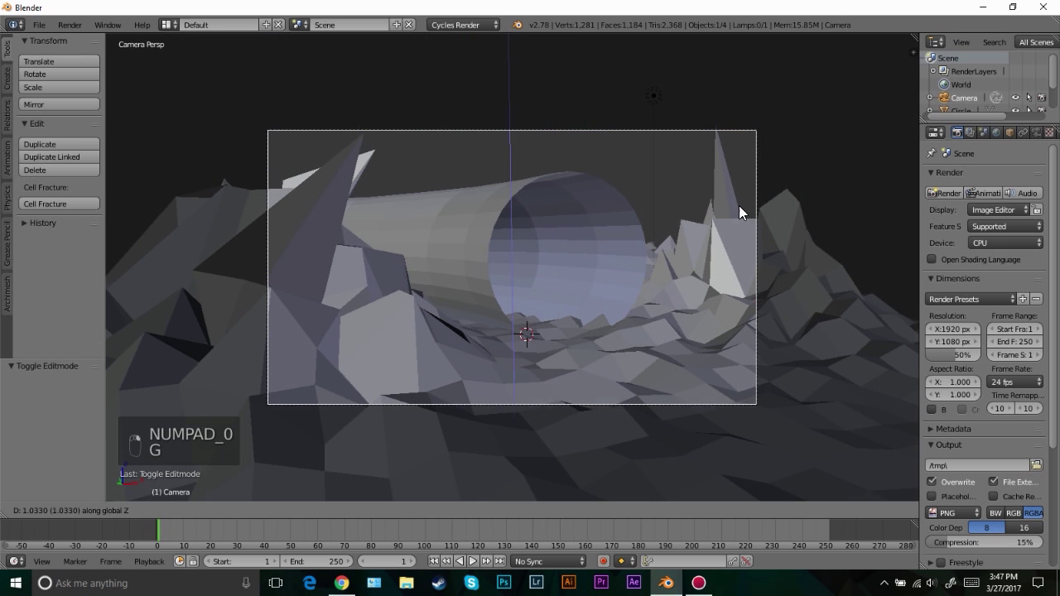
key(g)
drag(554, 367, 620, 314)
key(g)
key(g)
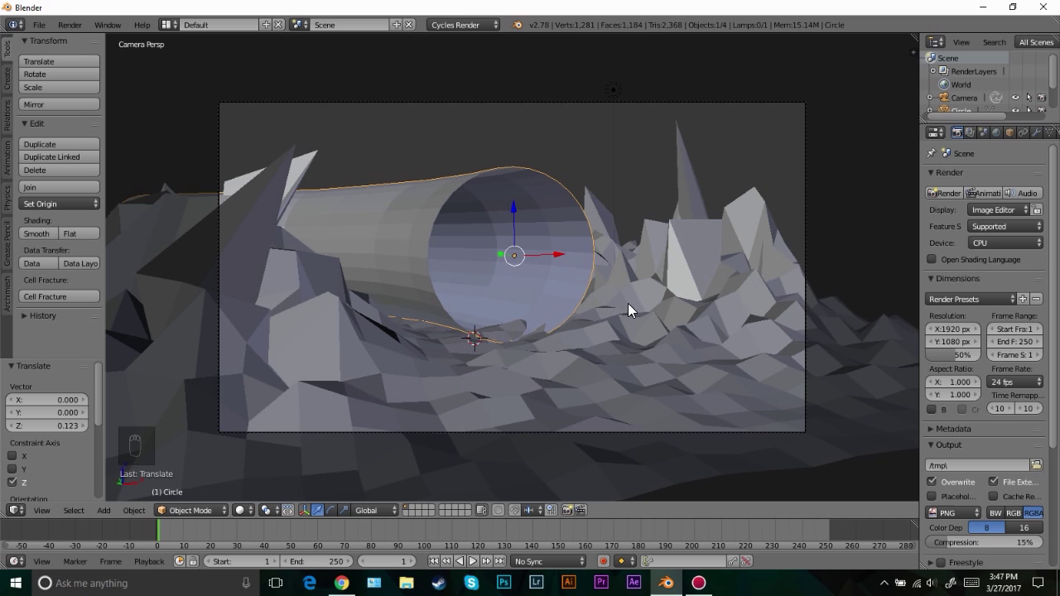
Orbit around the tunnel and select the tube again
drag(596, 388, 620, 338)
drag(620, 338, 484, 271)
click(484, 271)
Add extra loop cuts near the tube's open end to give it more geometry to deform
key(Tab)
drag(521, 267, 364, 277)
key(ctrl+r)
key(ctrl+r)
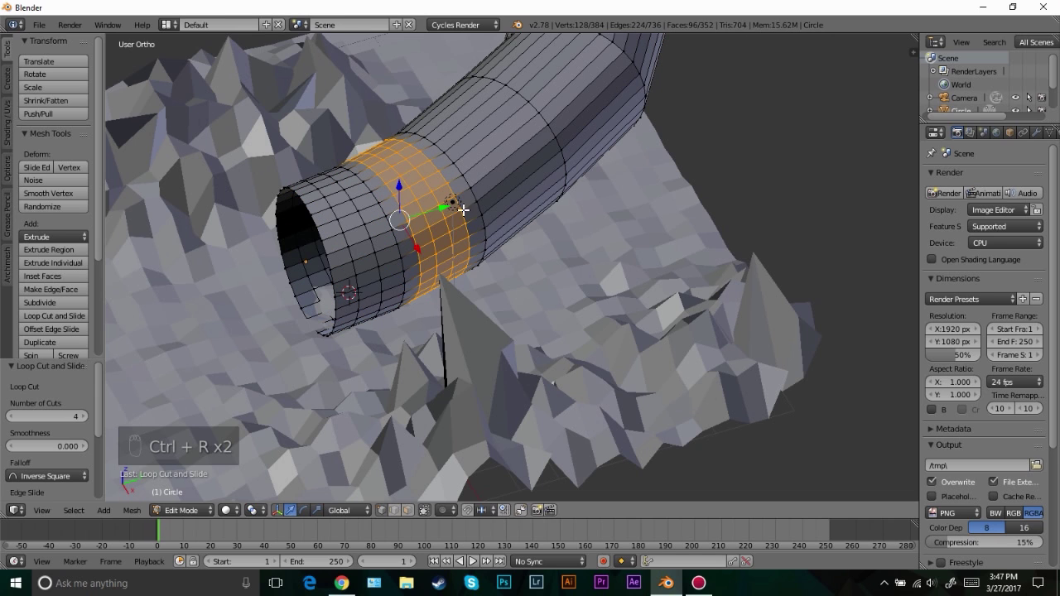
key(ctrl+r)
key(ctrl+z)
key(ctrl+r)
key(a)
key(ctrl+r)
key(Tab)
key(Tab)
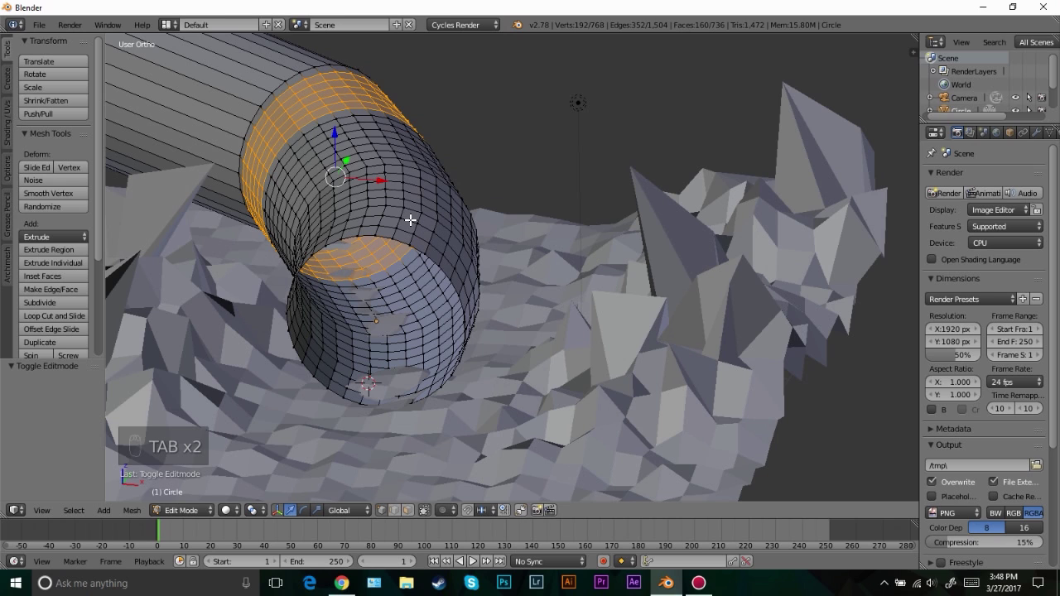
Randomly twist and squash the vertices around the tube's mouth with proportional editing
drag(454, 510, 560, 260)
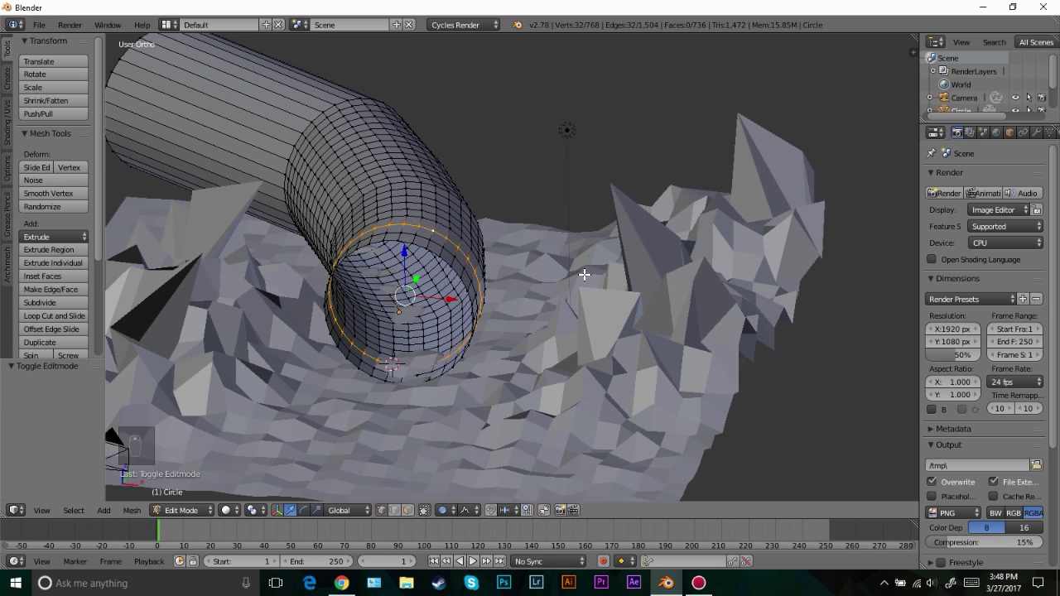
key(KP_1)
key(r)
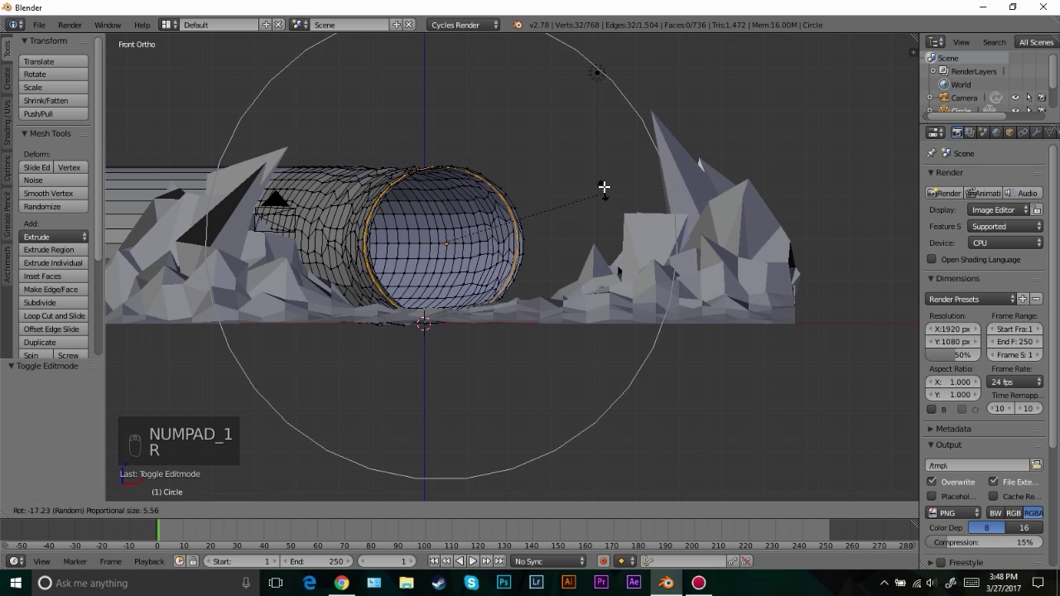
key(s)
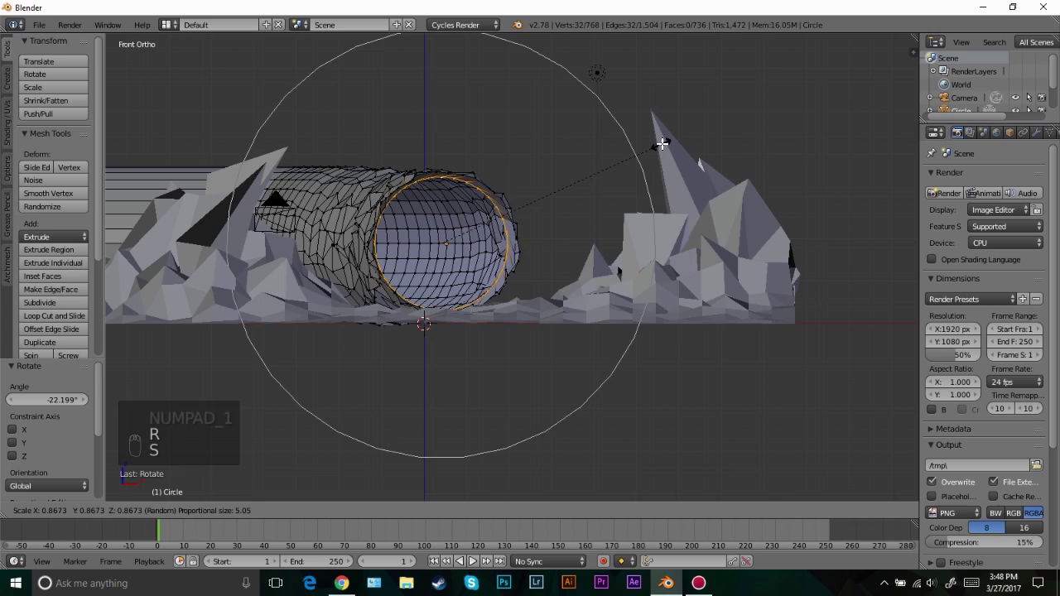
key(Tab)
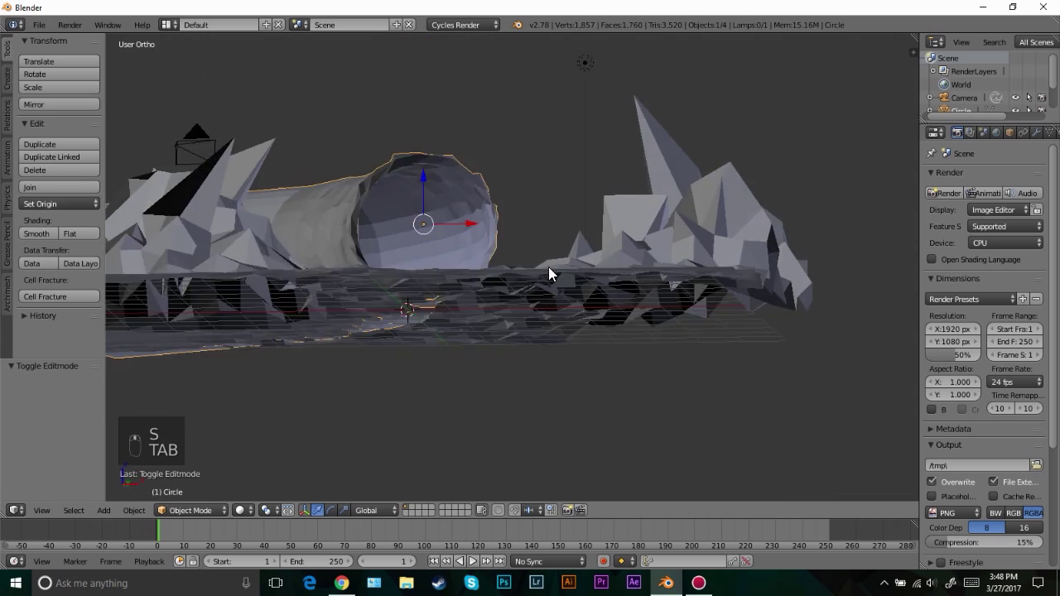
key(Tab)
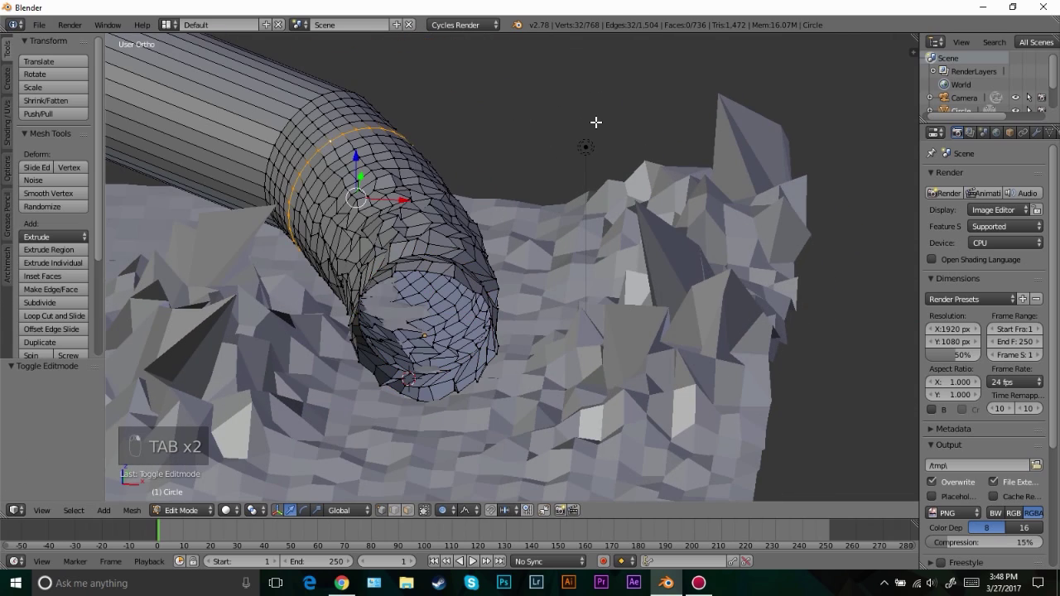
Distort more tube vertices from front and side into a jagged cave mouth, then check it through the camera
key(KP_1)
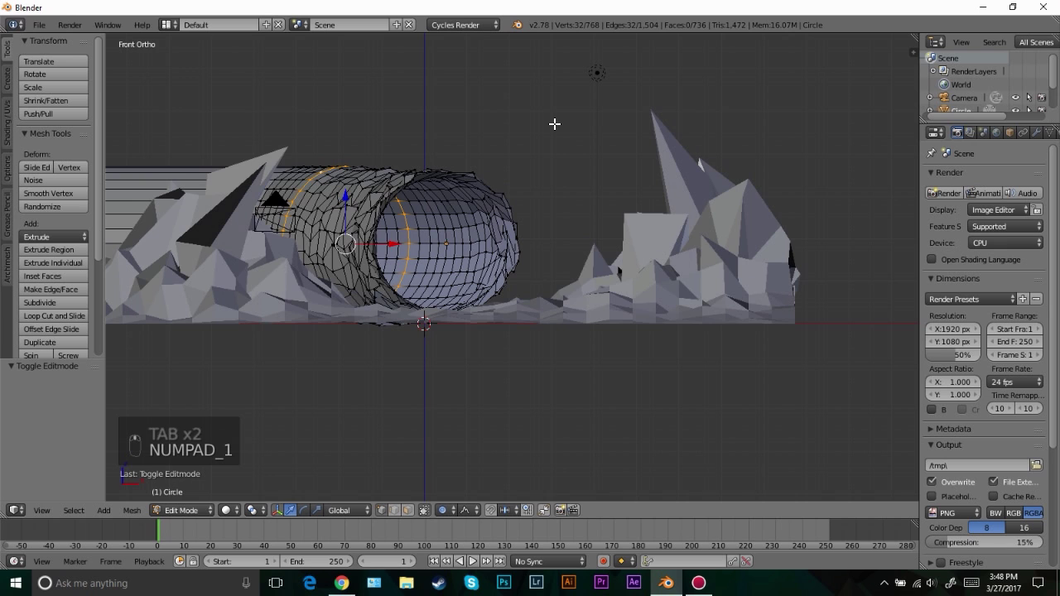
key(KP_6)
key(KP_6)
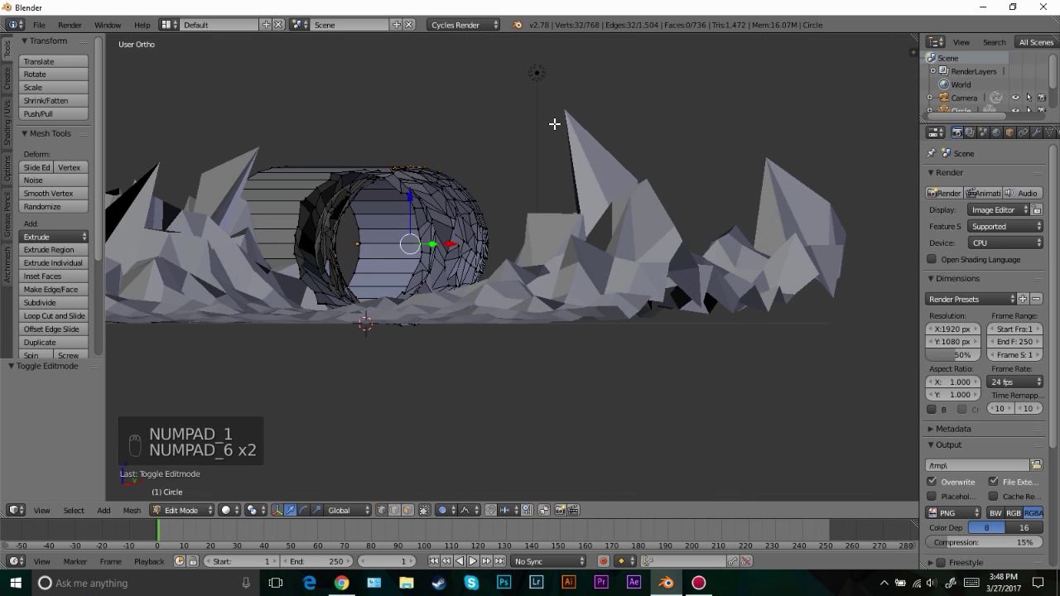
key(z)
key(z)
key(r)
key(s)
key(Tab)
key(KP_0)
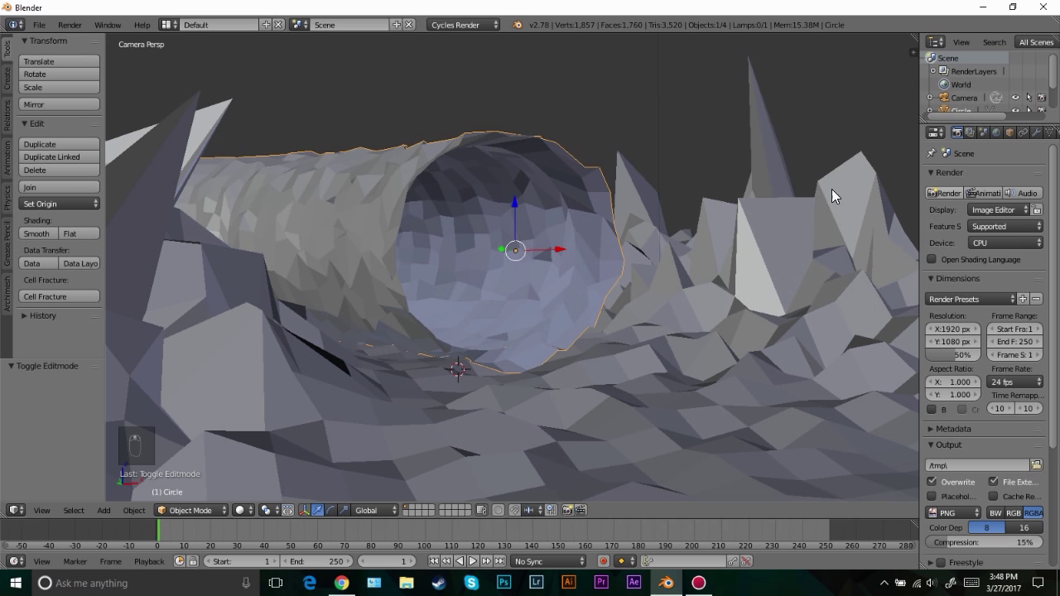
Apply the tunnel's scale and raise its Solidify thickness to about 0.26
drag(583, 211, 626, 169)
middle_click(592, 210)
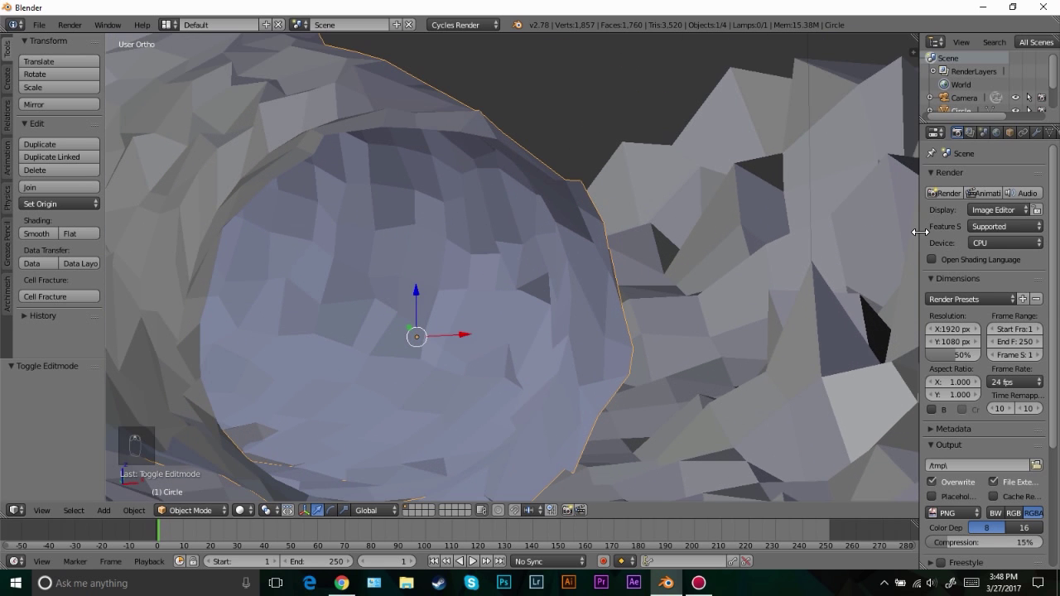
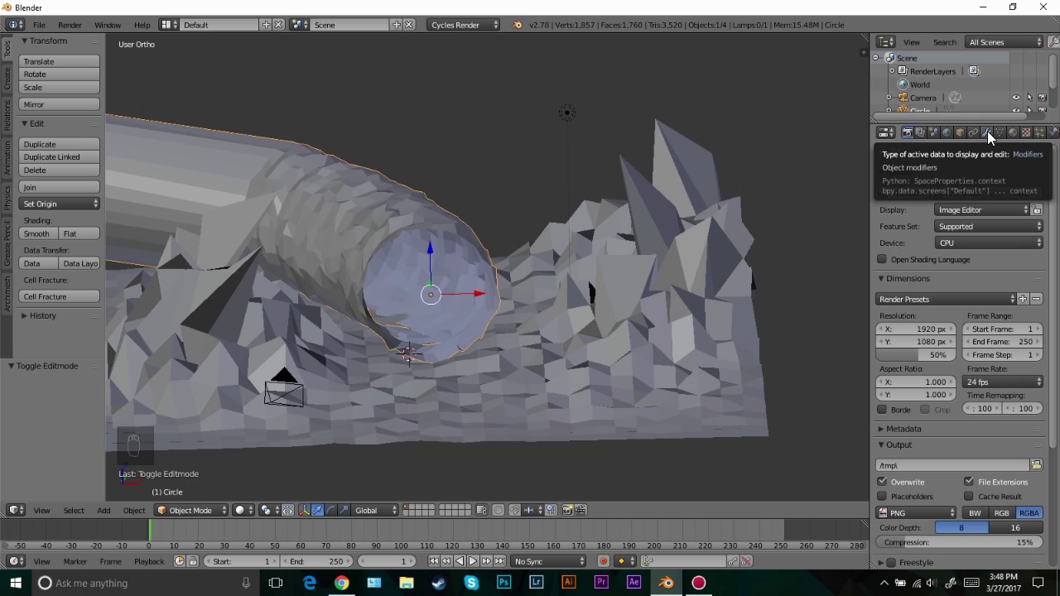
drag(991, 136, 619, 342)
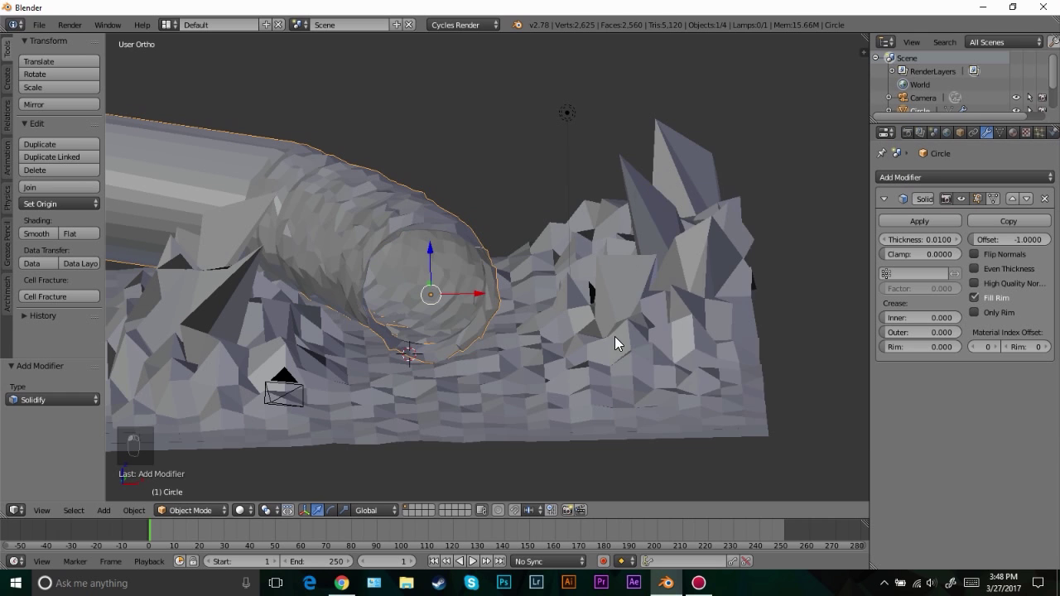
middle_click(529, 280)
key(ctrl+a)
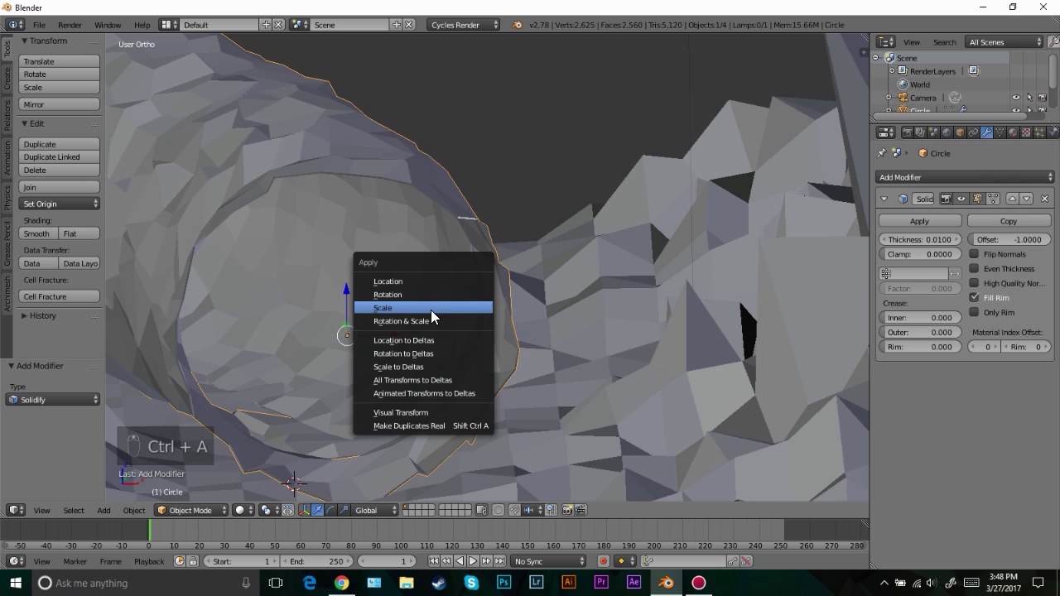
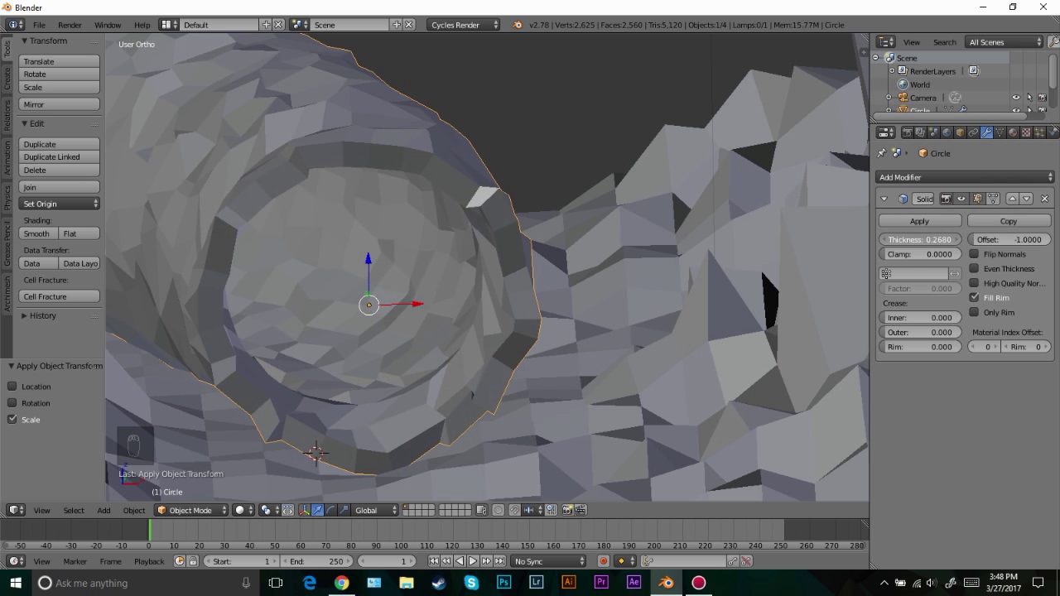
drag(409, 323, 378, 317)
In camera view, move the tunnel down along Z so it sinks into the terrain
key(KP_0)
drag(388, 304, 425, 323)
key(g)
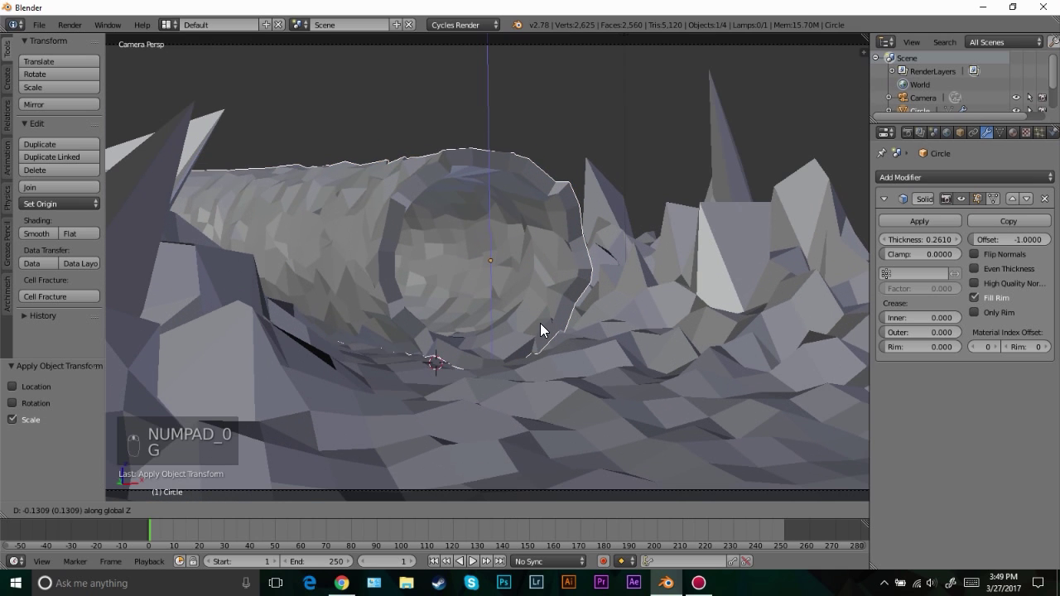
drag(409, 398, 399, 364)
Raise random lumps of terrain vertices around the cave mouth with Random proportional falloff
key(Tab)
key(g)
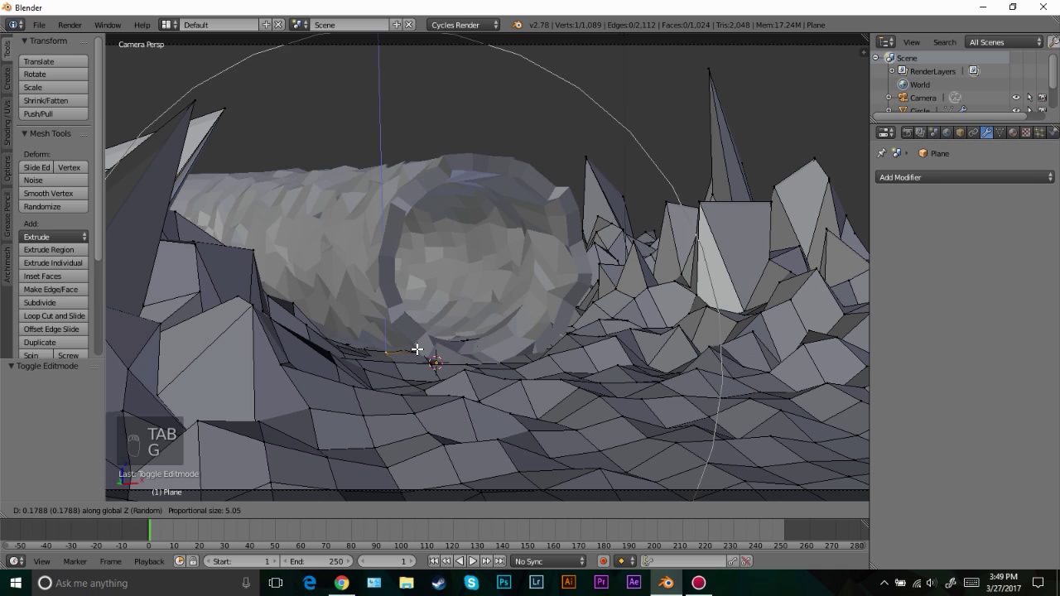
key(g)
key(g)
key(Tab)
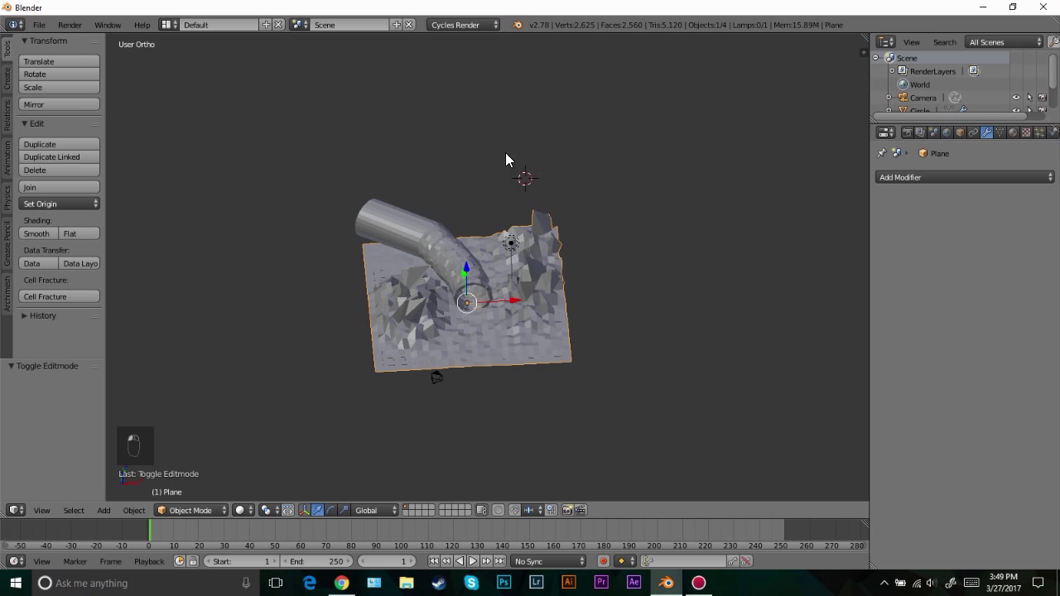
Add a new plane behind the terrain and scale it up for the mountains
key(shift+a)
key(KP_1)
key(g)
key(KP_7)
key(g)
key(s)
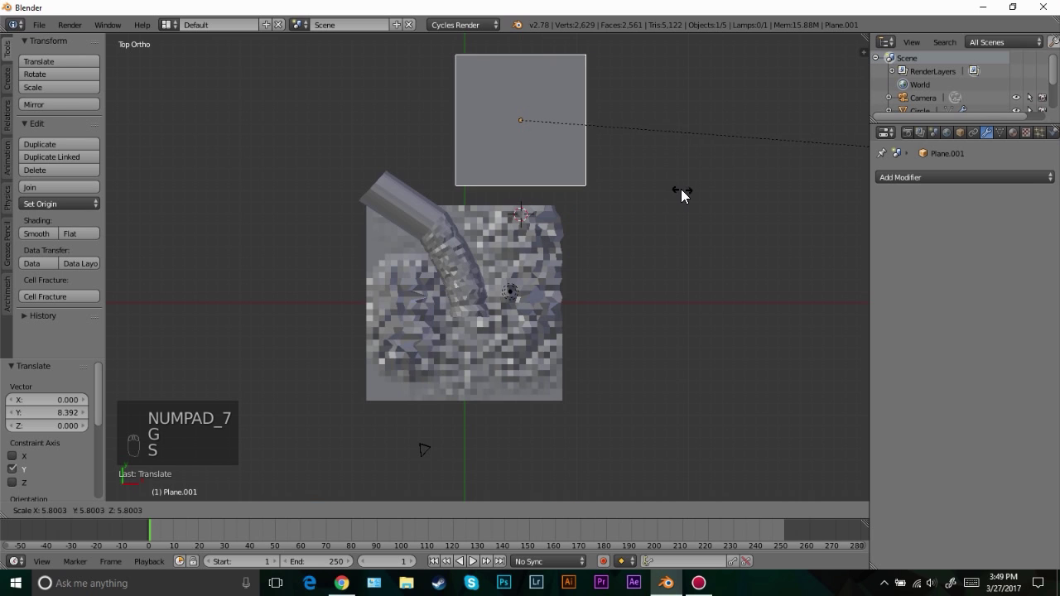
Subdivide the mountain plane several times and pull random spiky peaks up along Z
key(Tab)
key(w)
key(w)
key(w)
key(w)
key(KP_0)
key(z)
key(g)
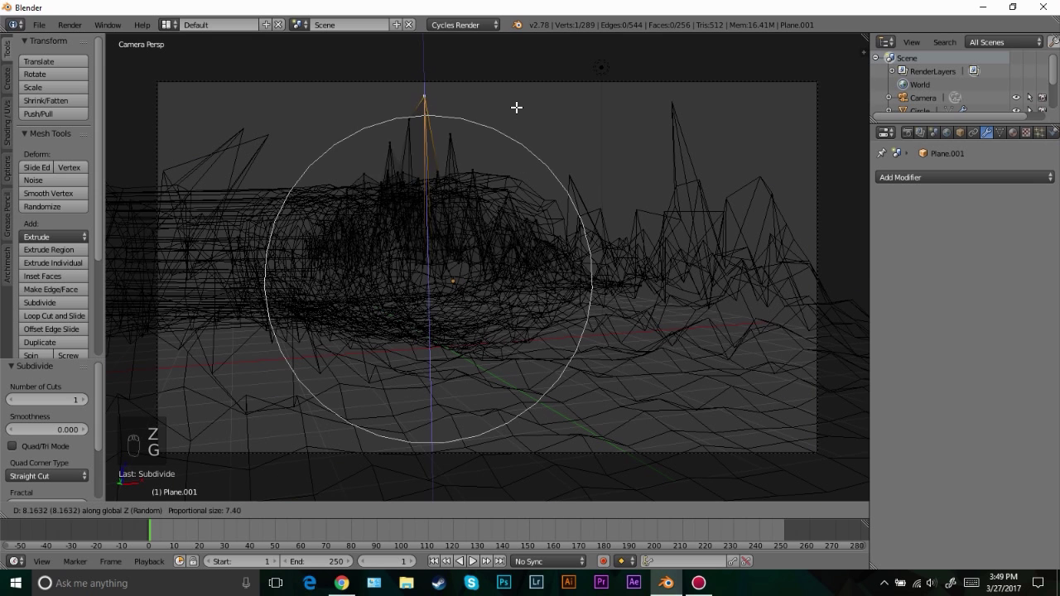
key(z)
key(Tab)
Position the mountain plane, duplicate it and rotate the copy
key(g)
key(s)
key(KP_7)
key(g)
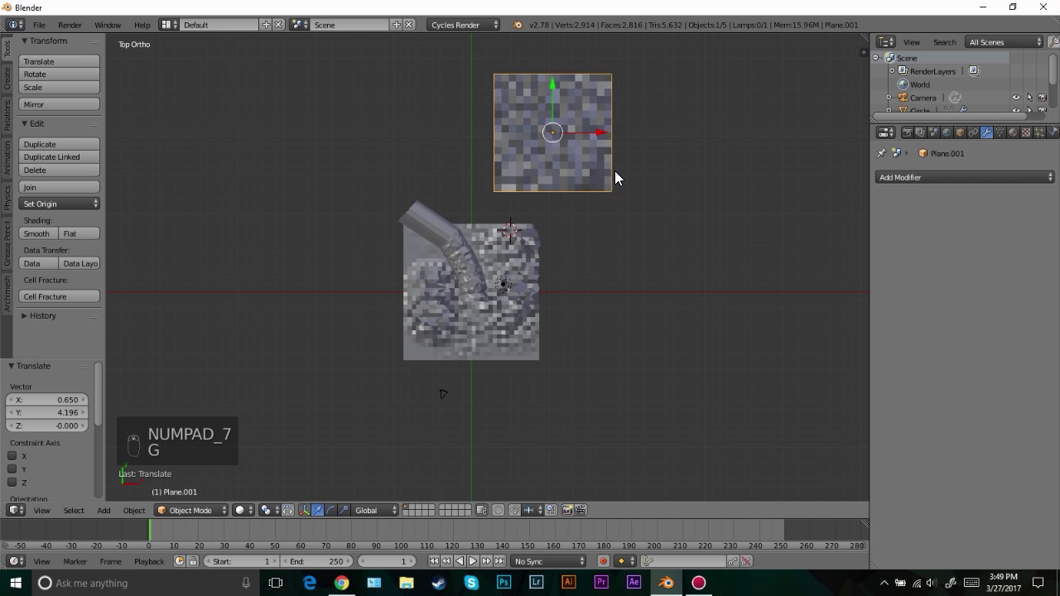
key(shift+d)
key(KP_0)
key(g)
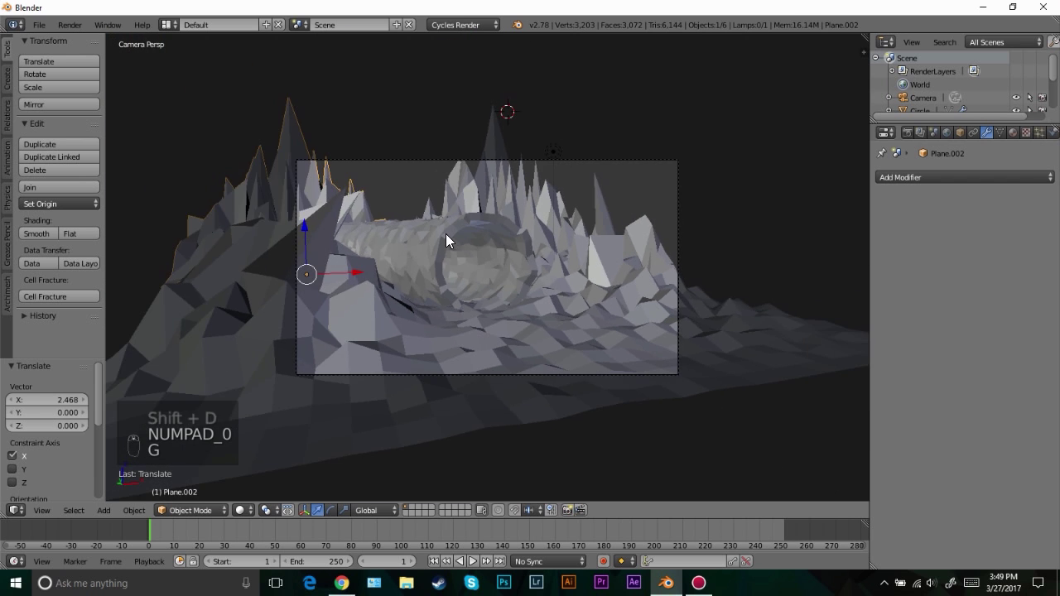
key(r)
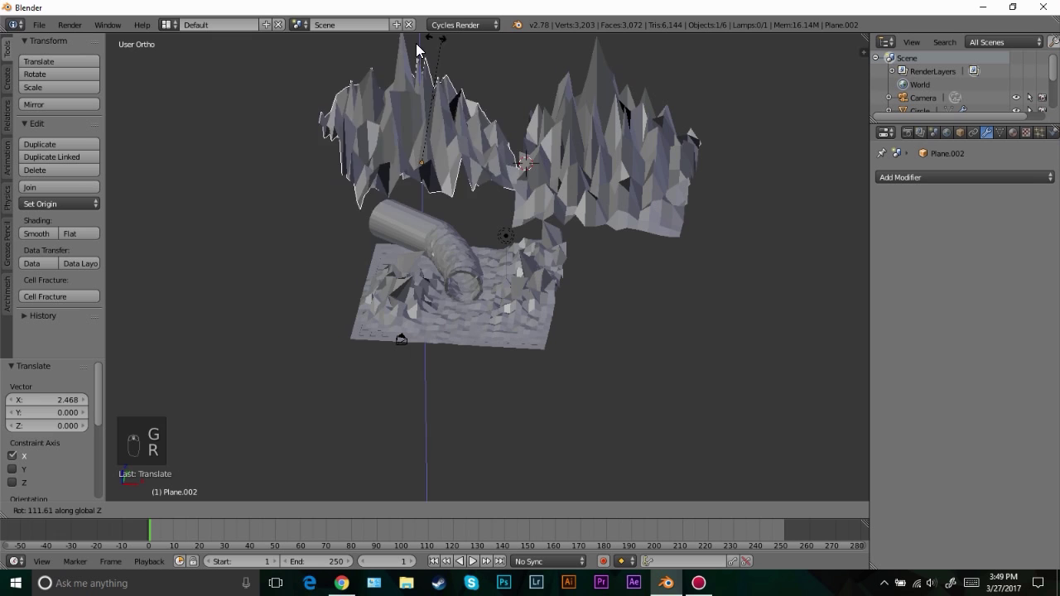
Arrange both mountain planes behind the terrain so they fill the camera's background
key(KP_0)
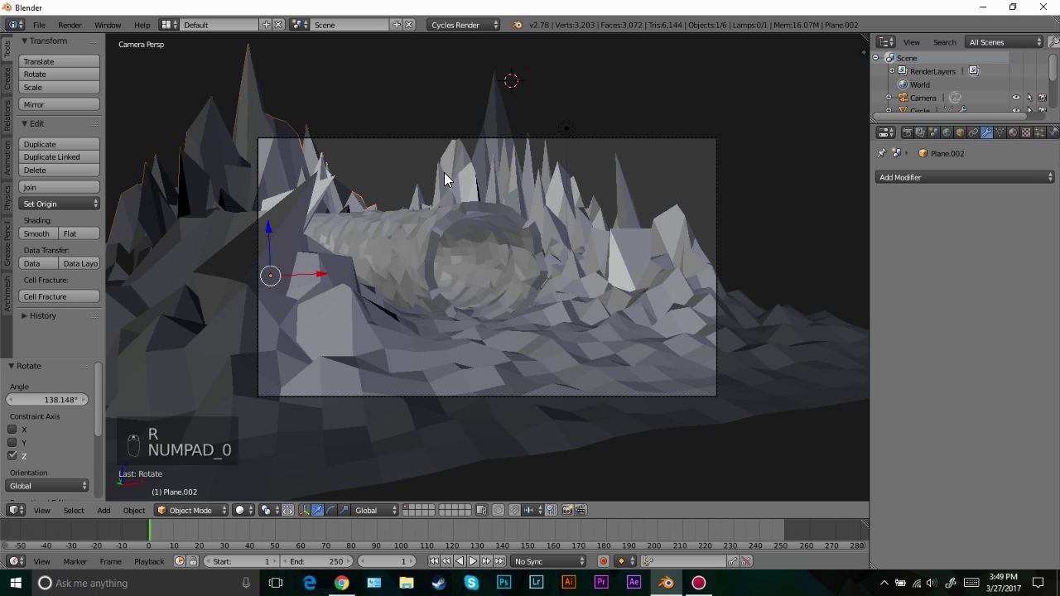
key(g)
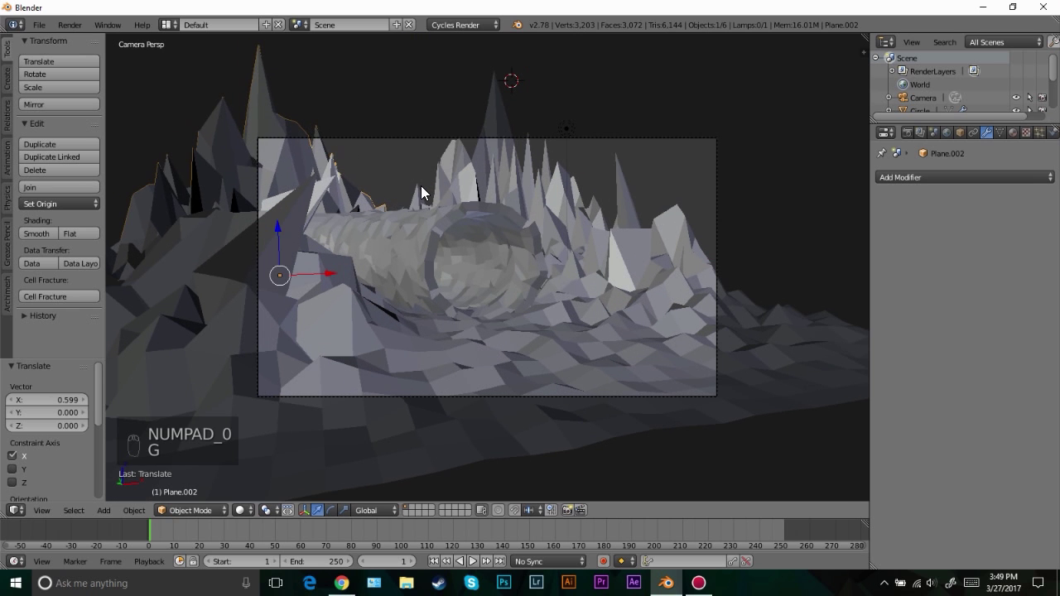
key(KP_7)
key(g)
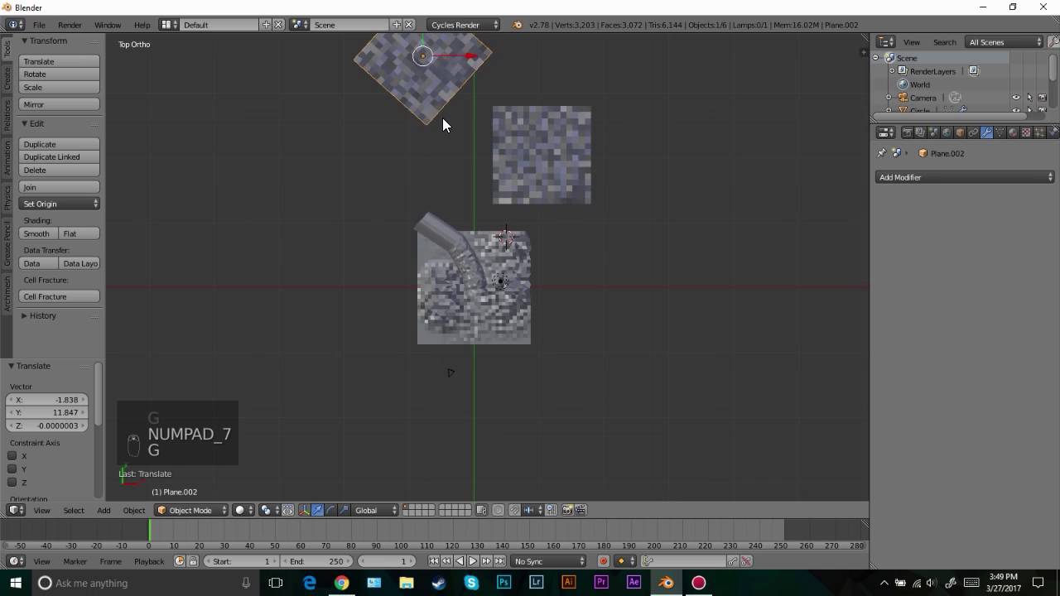
key(KP_0)
key(g)
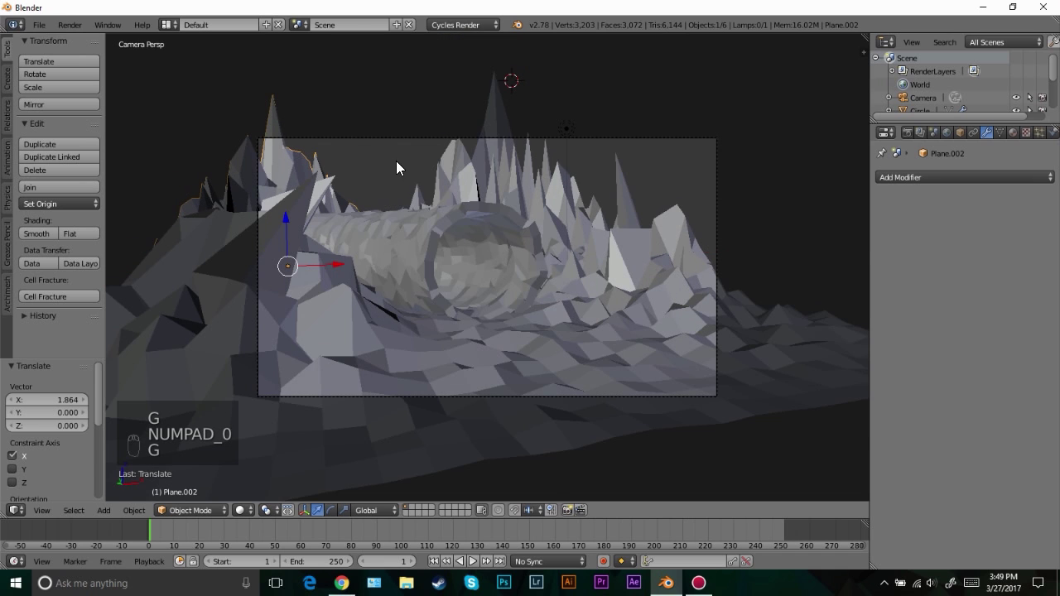
key(g)
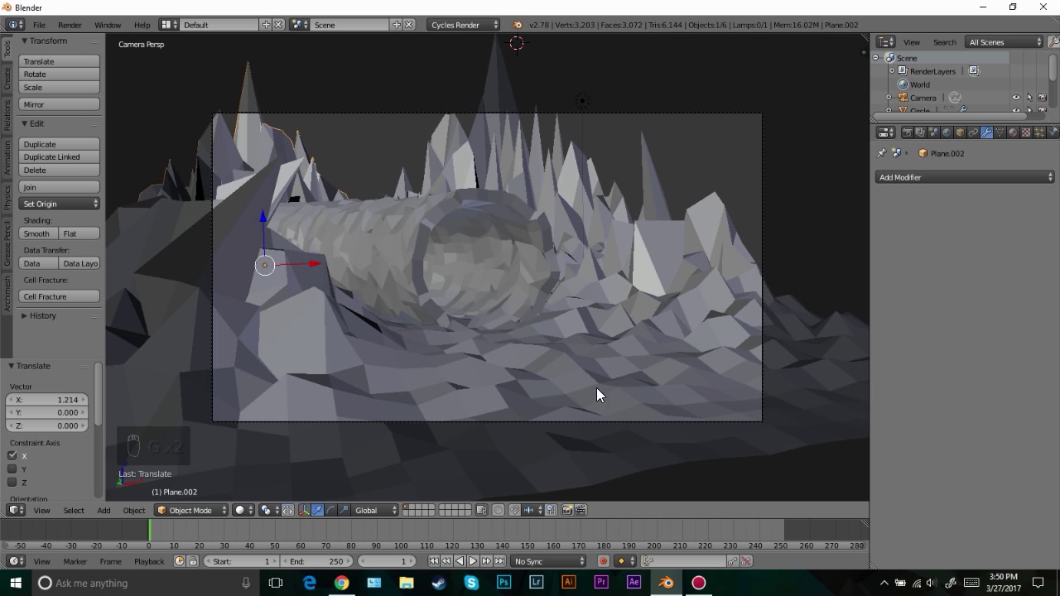
Select the foreground terrain and apply Subdivide Smooth to the whole mesh
drag(603, 326, 526, 290)
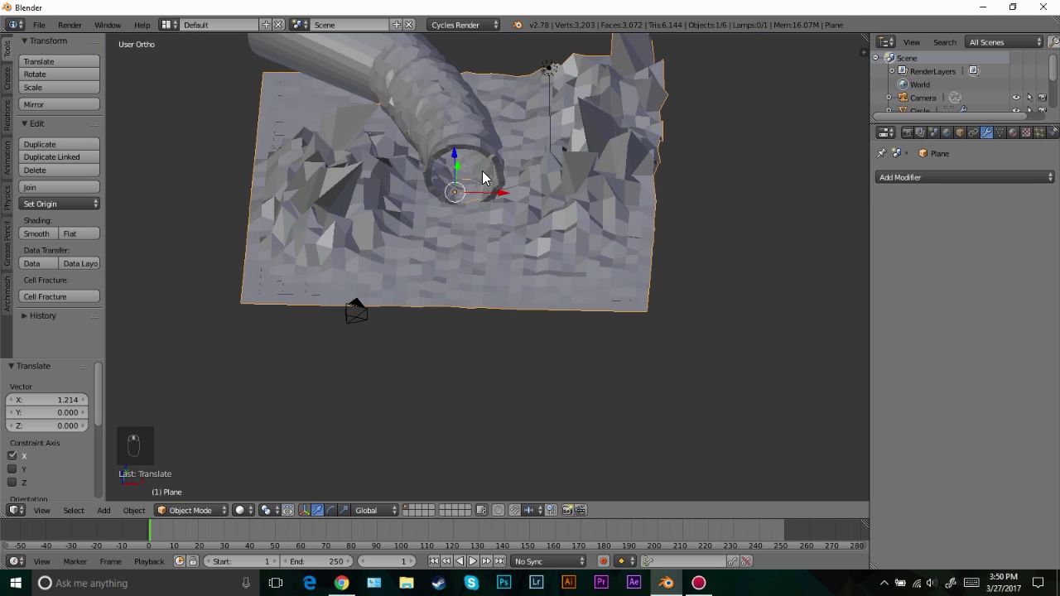
key(Tab)
key(a)
key(a)
key(w)
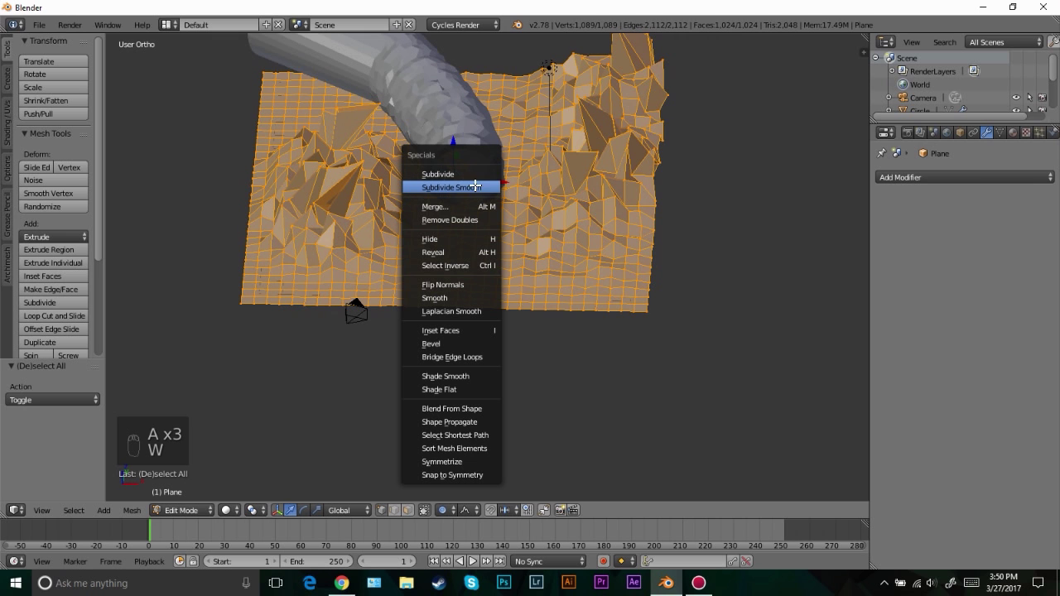
key(Tab)
key(KP_0)
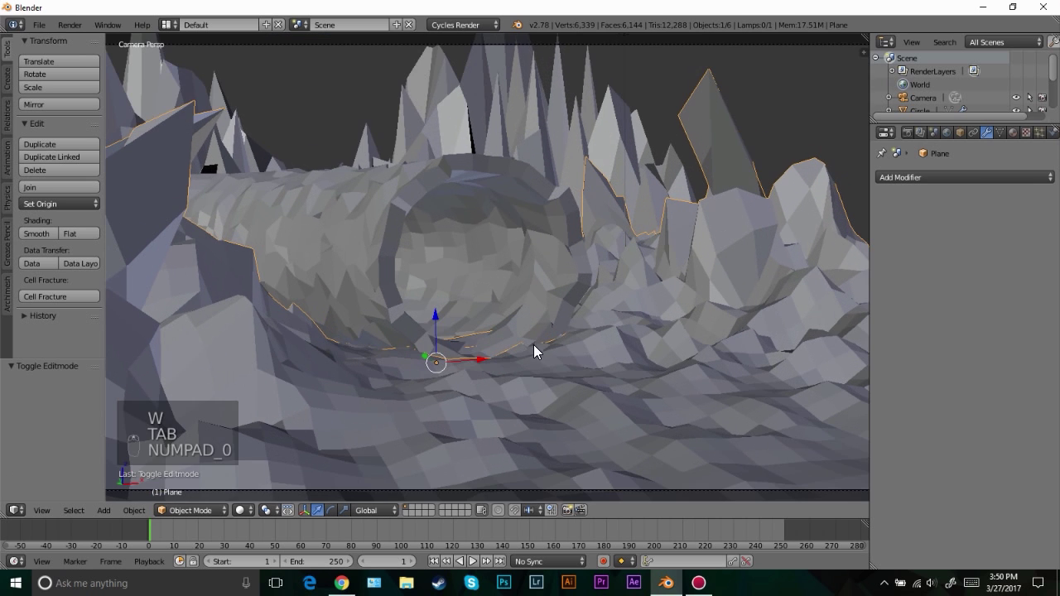
Raise several patches of terrain vertices with random falloff into rougher hills
key(Tab)
key(g)
key(g)
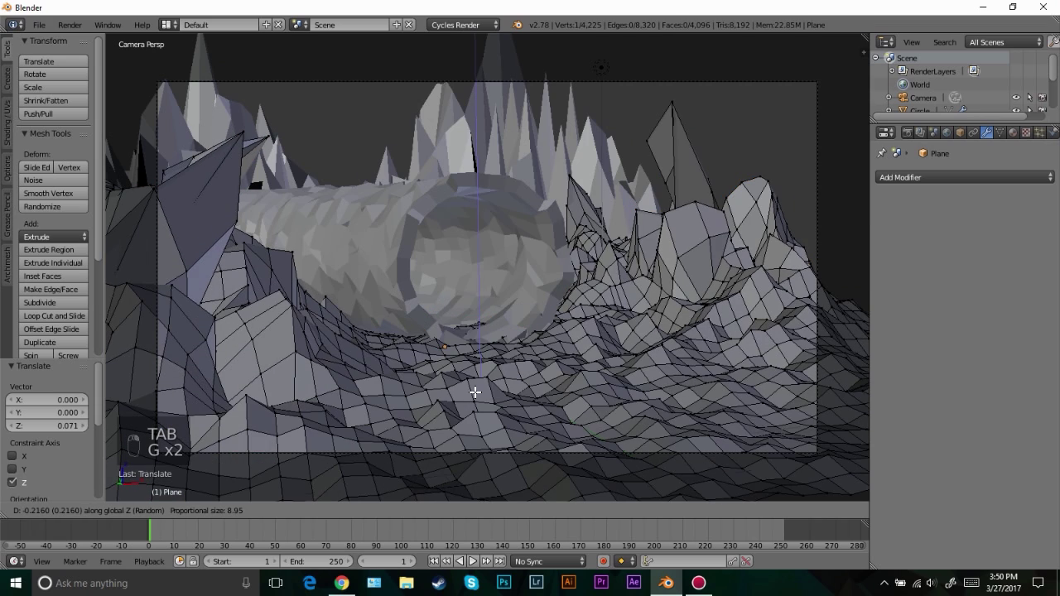
key(Tab)
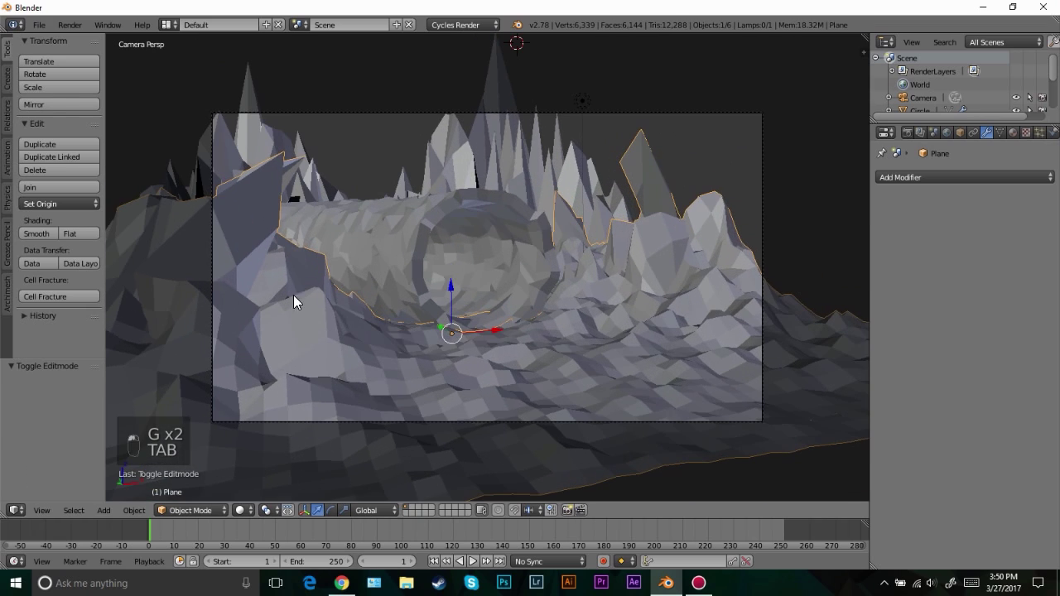
key(Tab)
drag(257, 282, 229, 279)
key(g)
key(Tab)
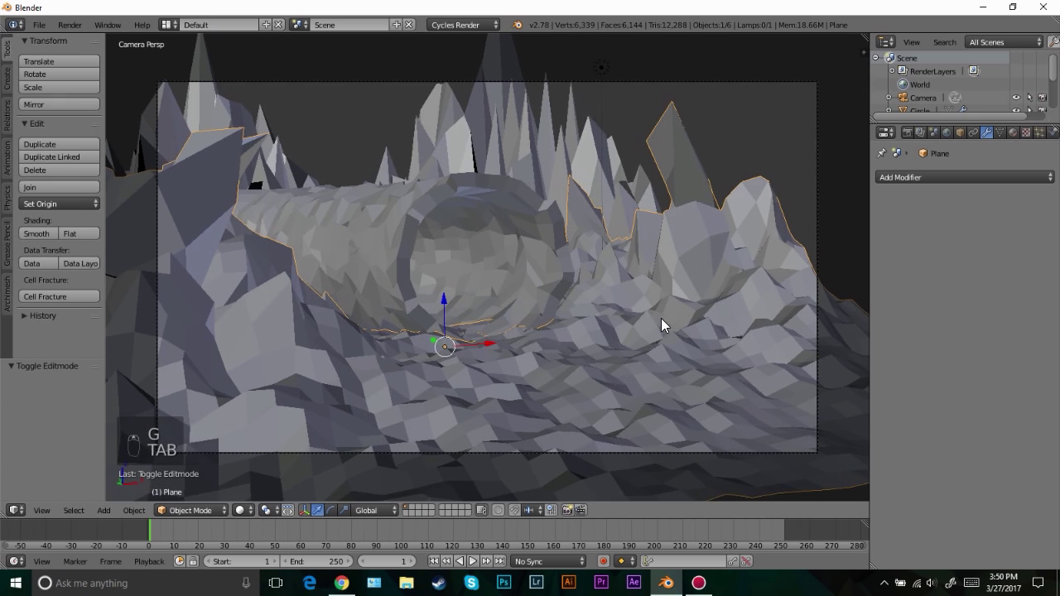
key(Tab)
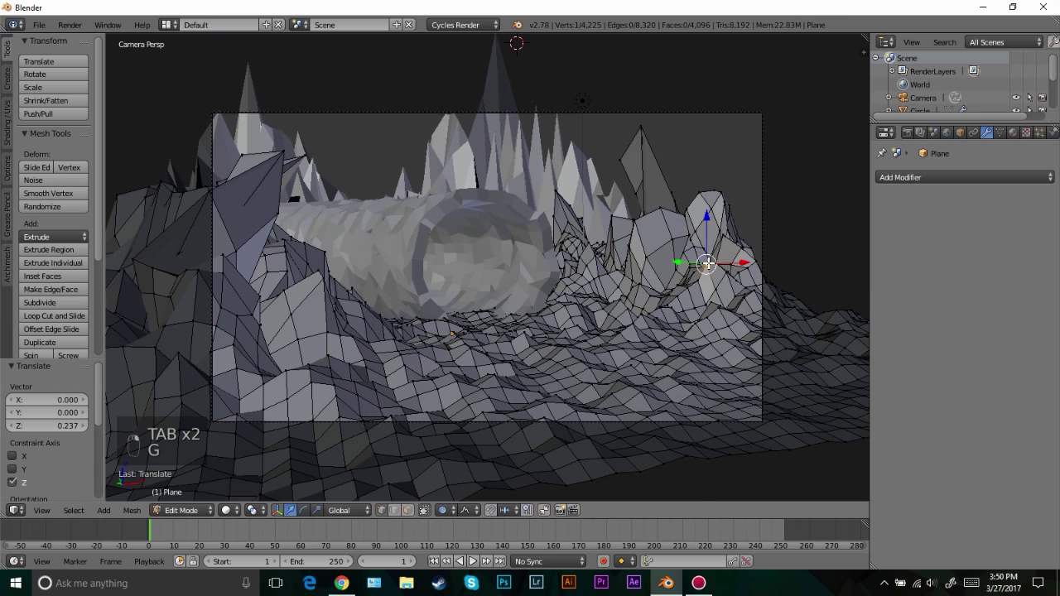
key(g)
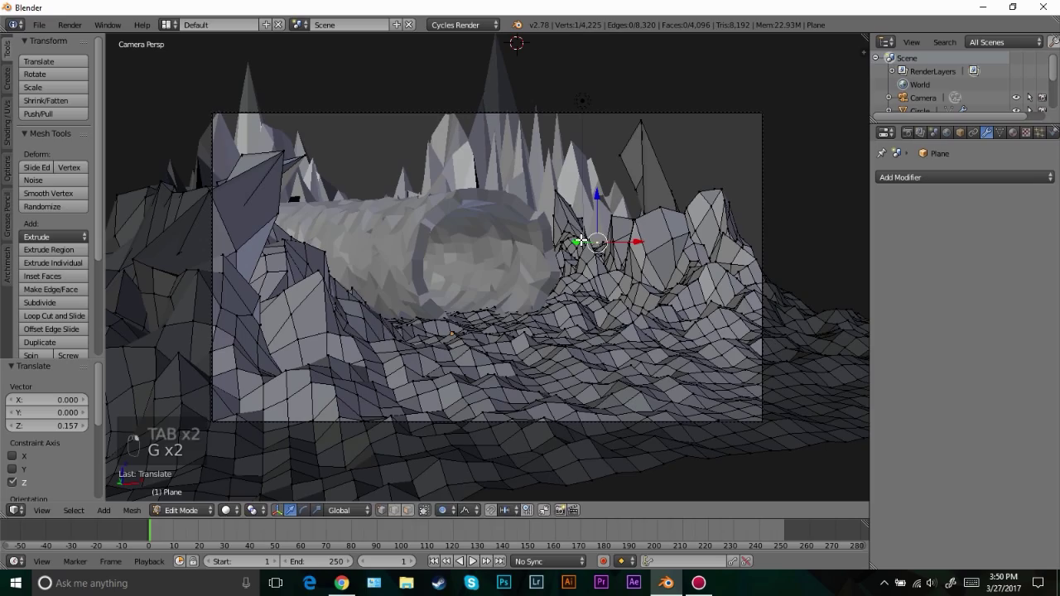
key(g)
key(Tab)
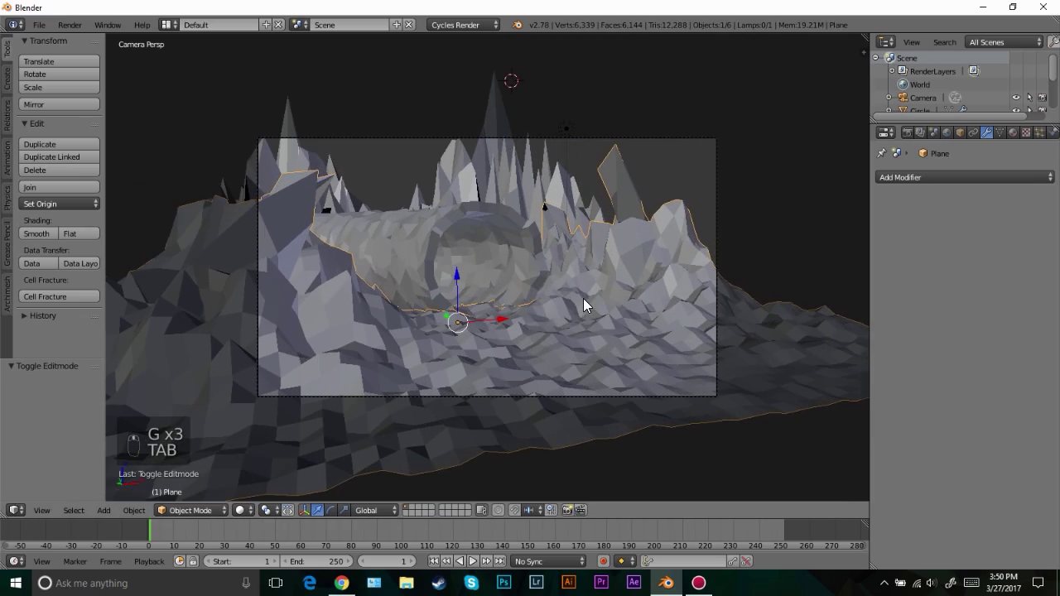
Lift more terrain around the tunnel mouth, checking the result through the camera
middle_click(355, 199)
key(Tab)
key(g)
key(Tab)
key(KP_0)
key(Tab)
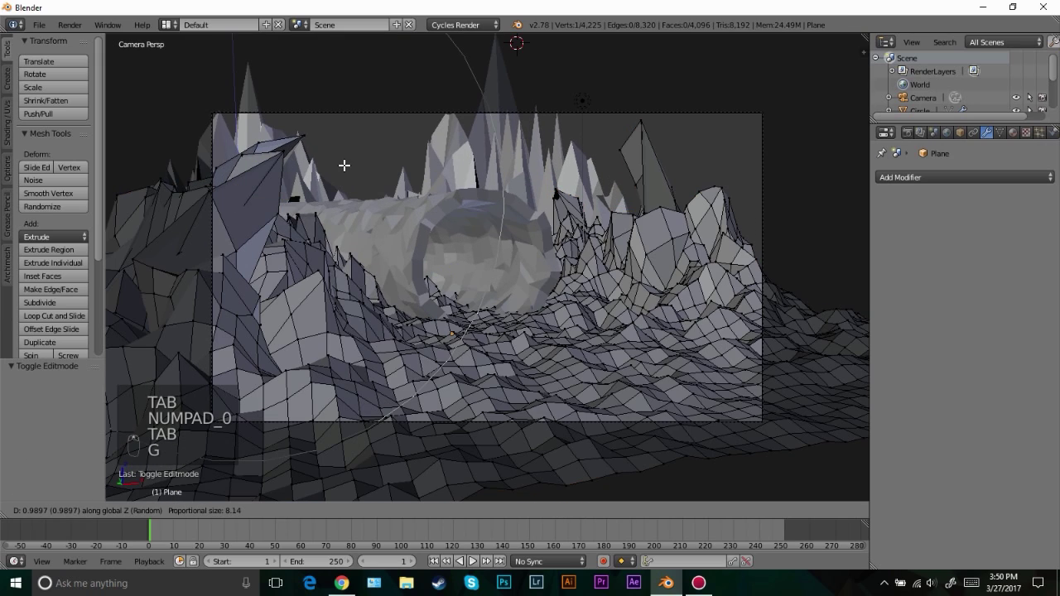
key(g)
key(Tab)
From the front view, randomly rotate and raise vertices into taller jagged rock ridges
key(KP_1)
key(r)
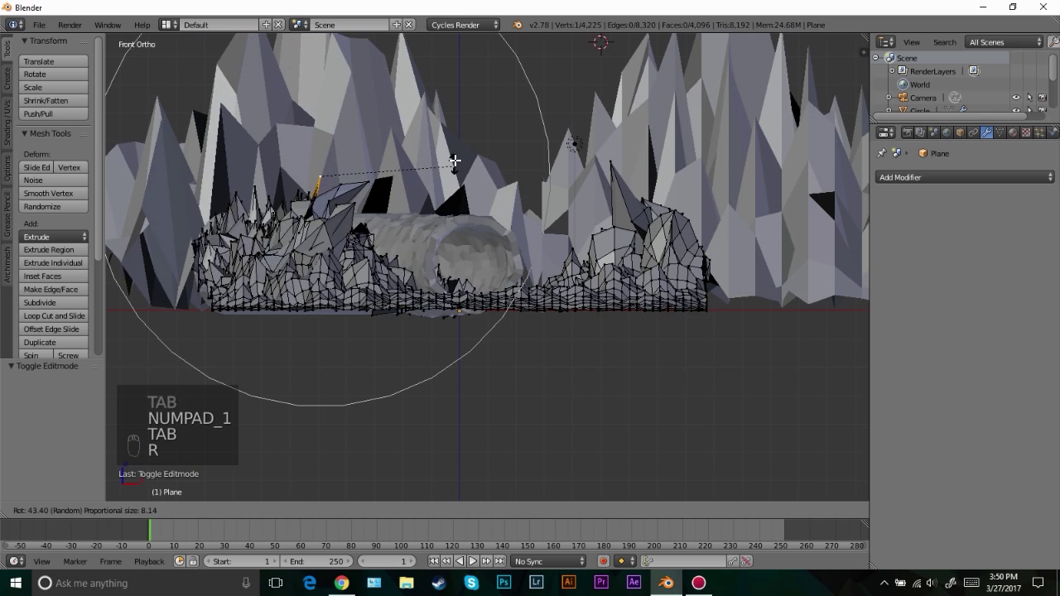
key(z)
key(r)
key(g)
key(z)
key(KP_0)
key(Tab)
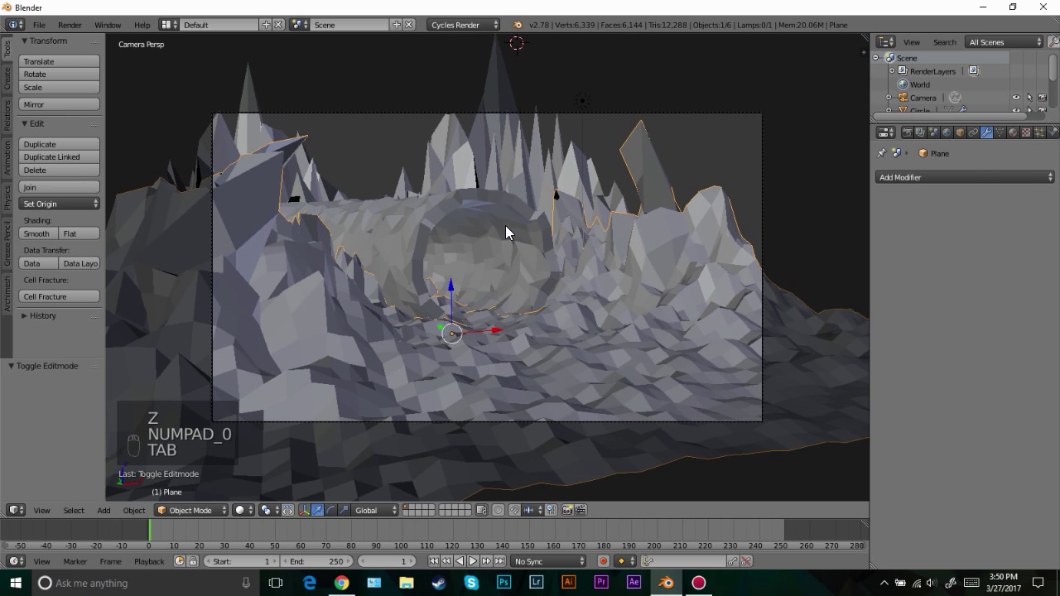
key(Tab)
key(Tab)
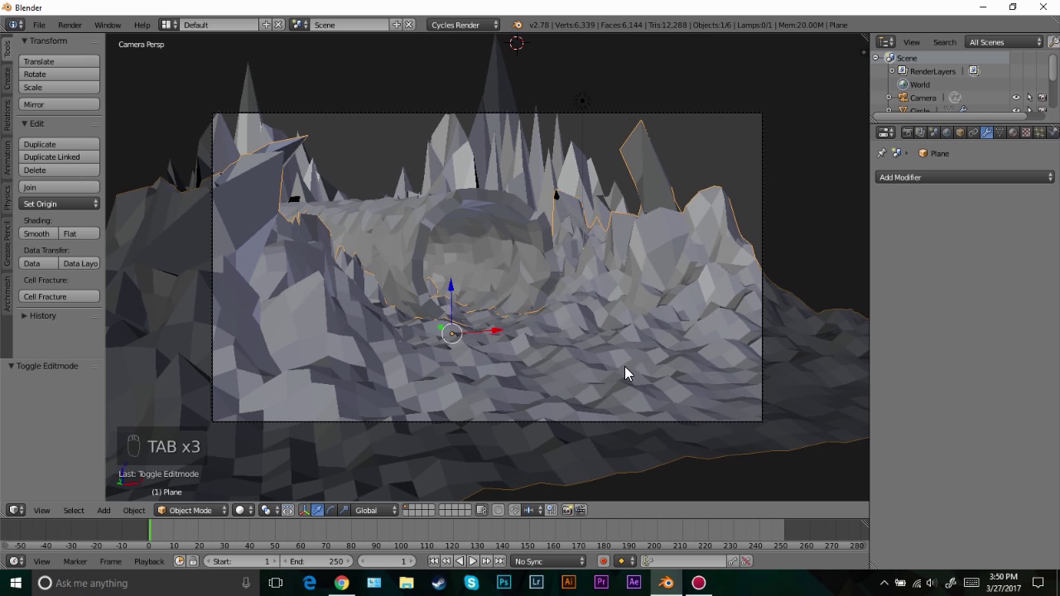
Select the terrain plane from the top view ready for its material
drag(1027, 137, 803, 257)
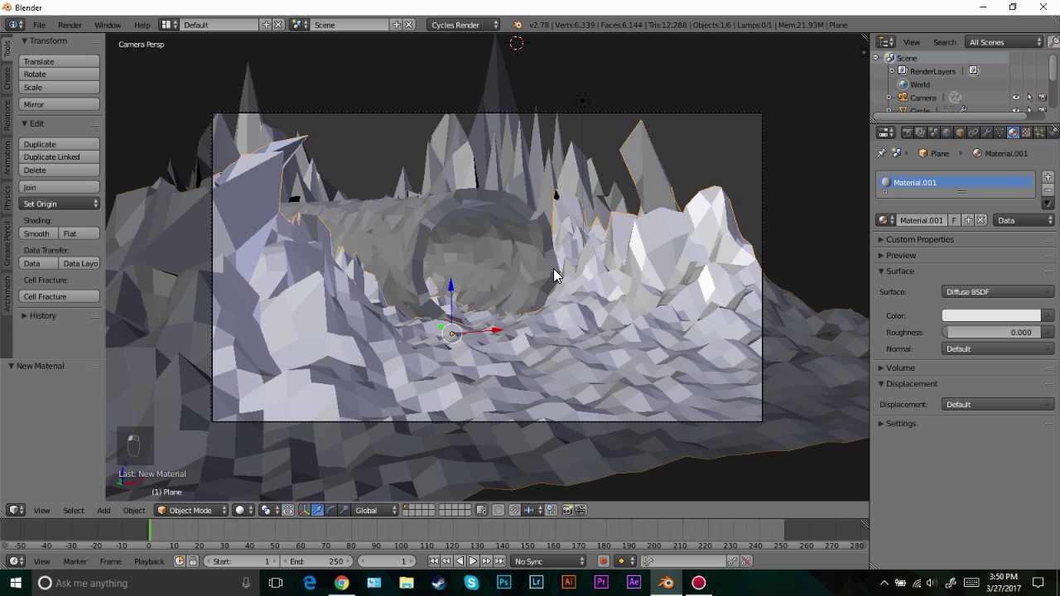
key(KP_7)
click(582, 304)
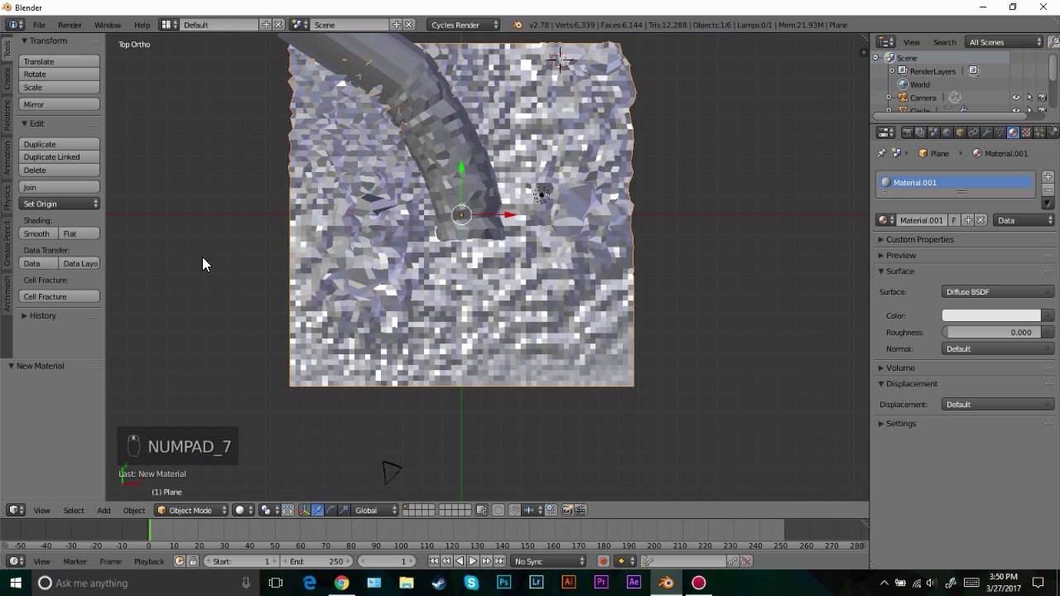
drag(487, 304, 623, 206)
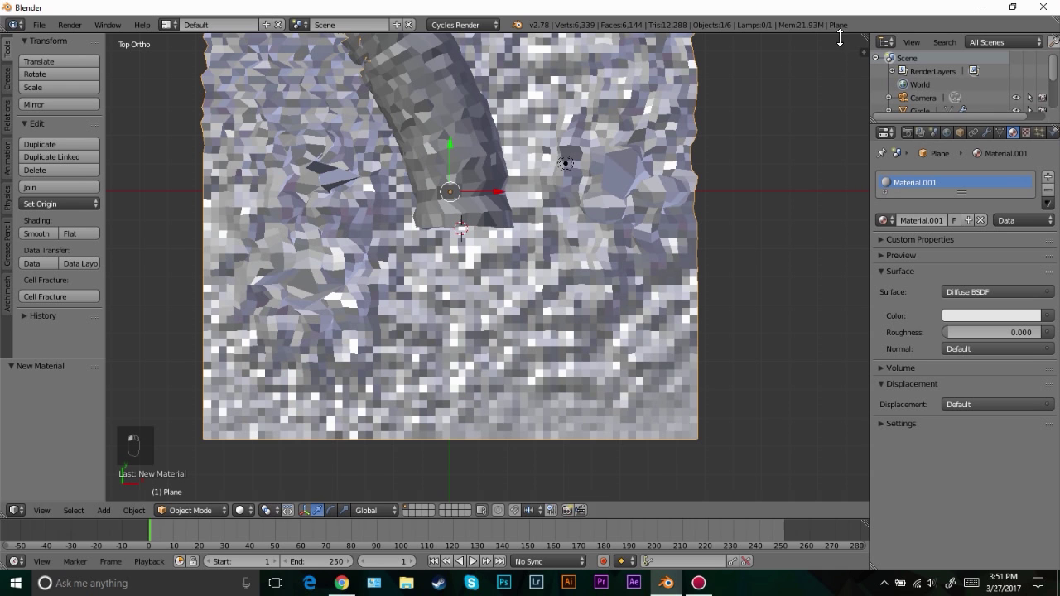
key(t)
key(t)
Split the viewport into a Node Editor showing the terrain material and bring up the Add Texture menu
drag(577, 513, 698, 267)
key(shift+a)
key(shift+a)
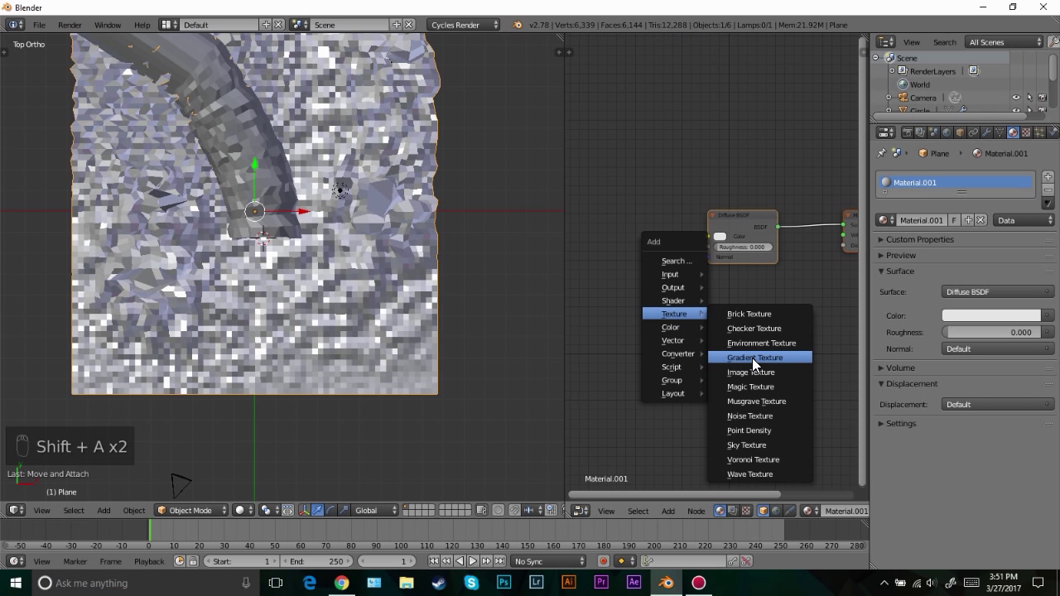
Add a Gradient Texture feeding a ColorRamp into the Diffuse BSDF colour, ramp dark red to white
click(644, 252)
key(g)
key(shift+a)
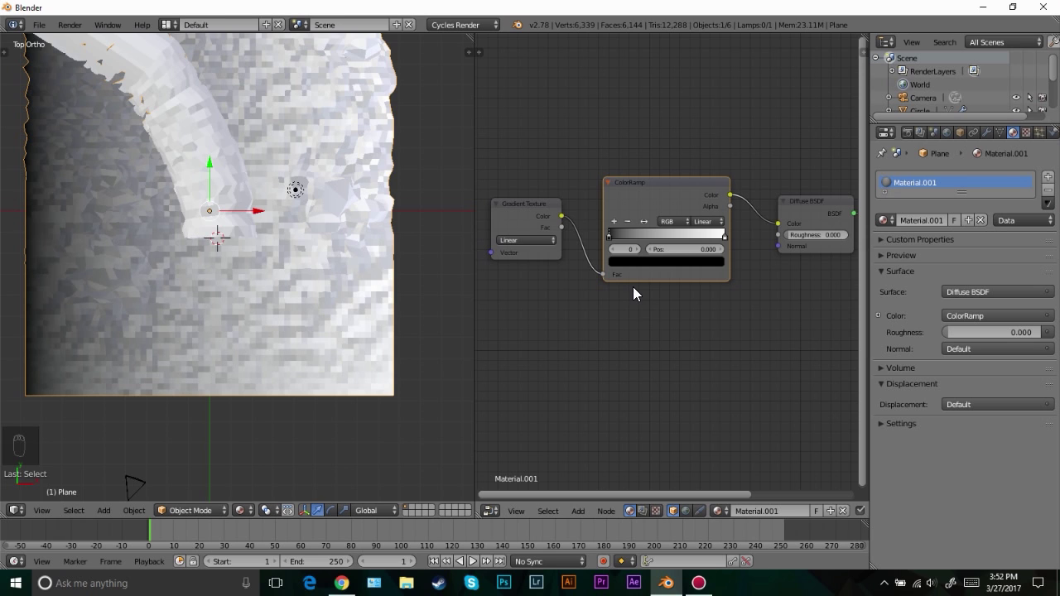
Recolour the ramp stops blue at the edges and red in the middle, sliding them into place
drag(586, 205, 777, 224)
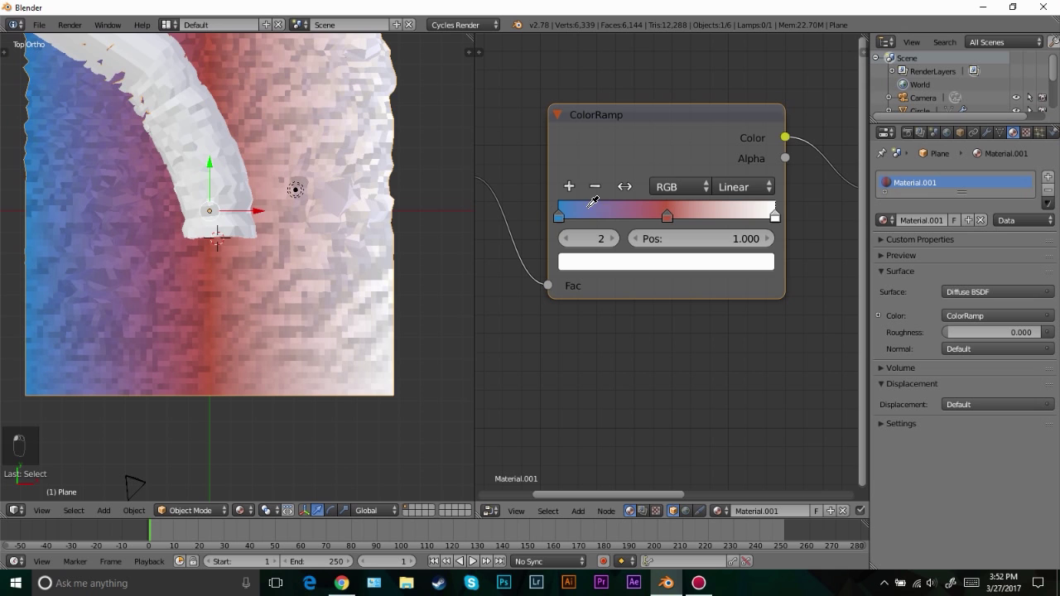
drag(298, 366, 280, 346)
drag(280, 346, 283, 305)
drag(303, 262, 335, 250)
Switch to the camera view preview and pull the outer blue stop toward the middle
key(Tab)
key(KP_0)
key(Tab)
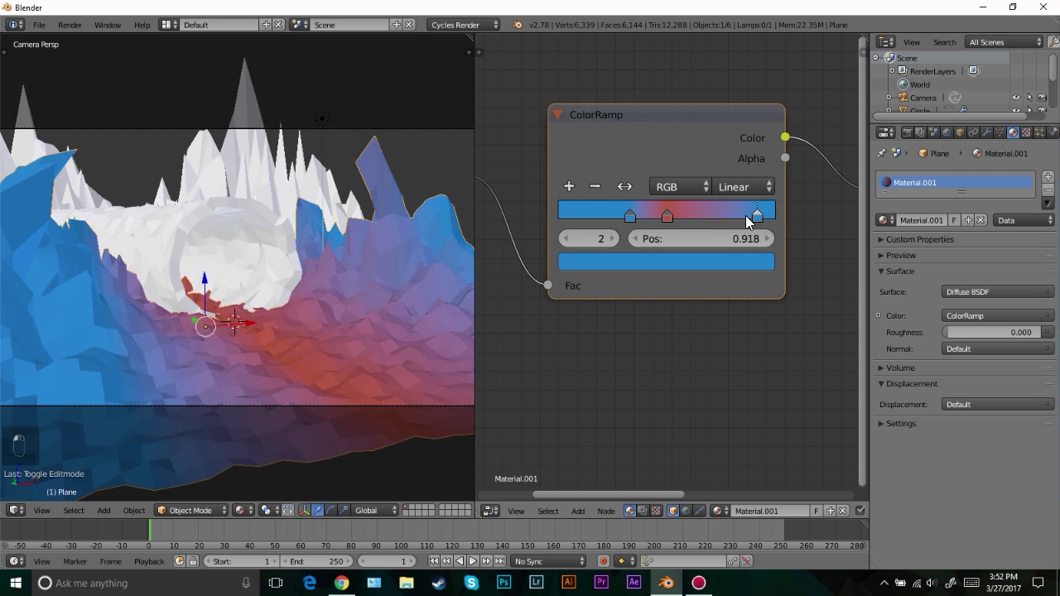
drag(216, 320, 301, 319)
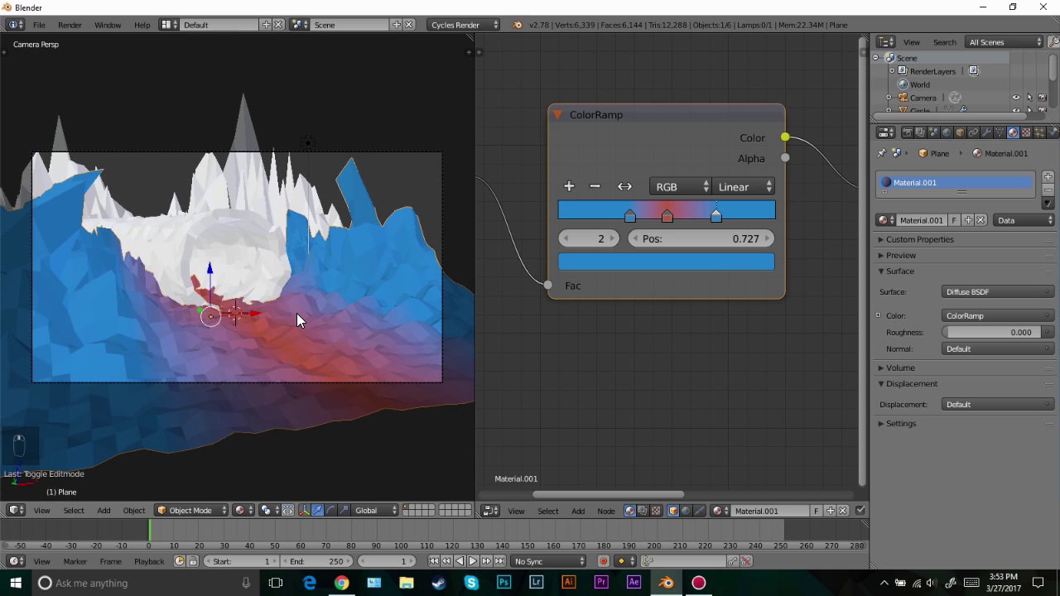
Toggle Rendered shading to check the terrain's blue-red colours, then zoom out to see the whole terrain
key(shift+z)
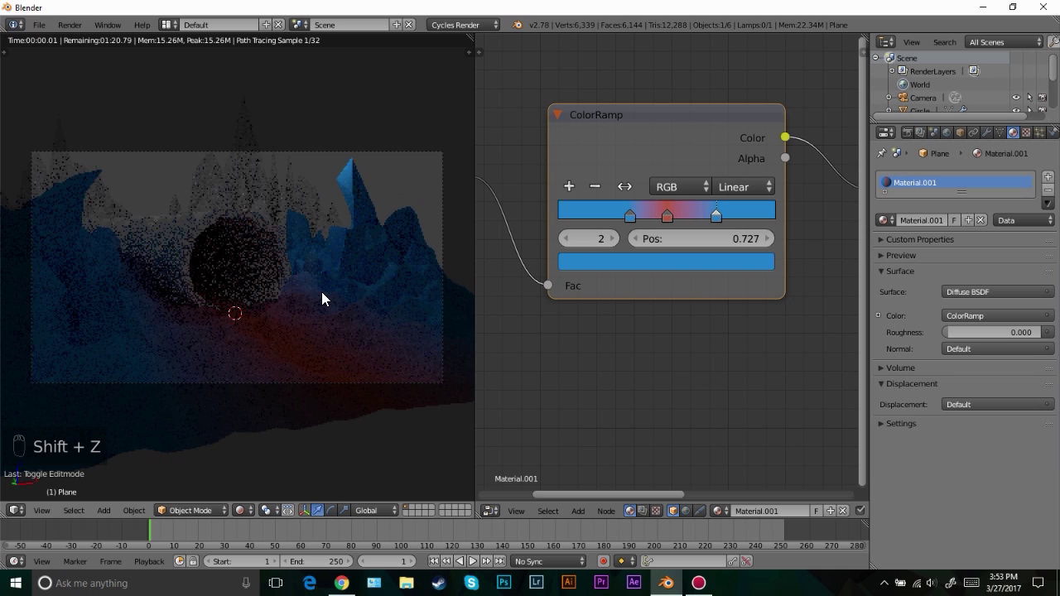
key(z)
key(z)
key(z)
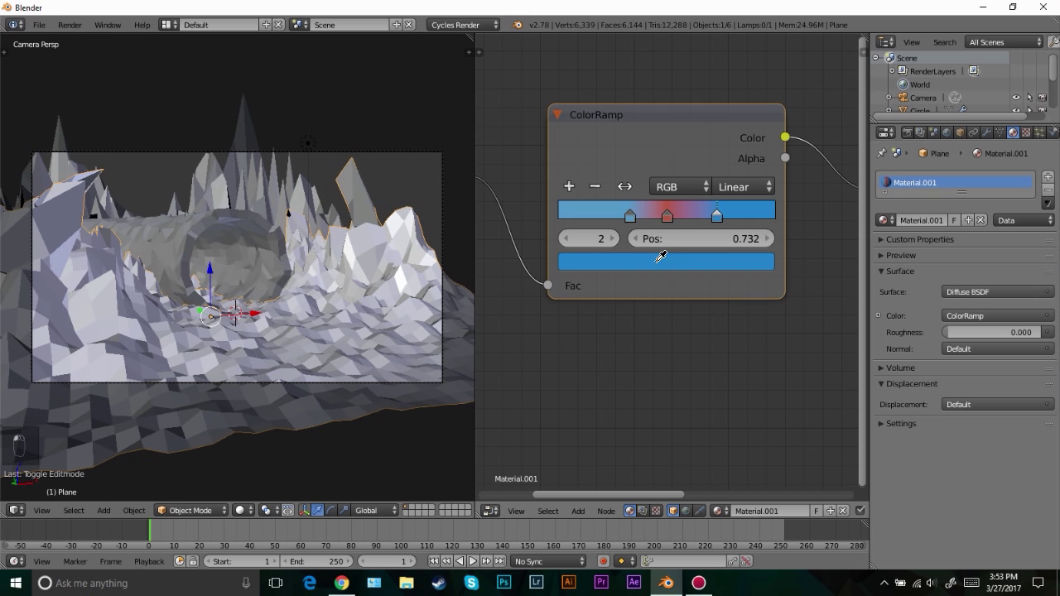
key(shift+z)
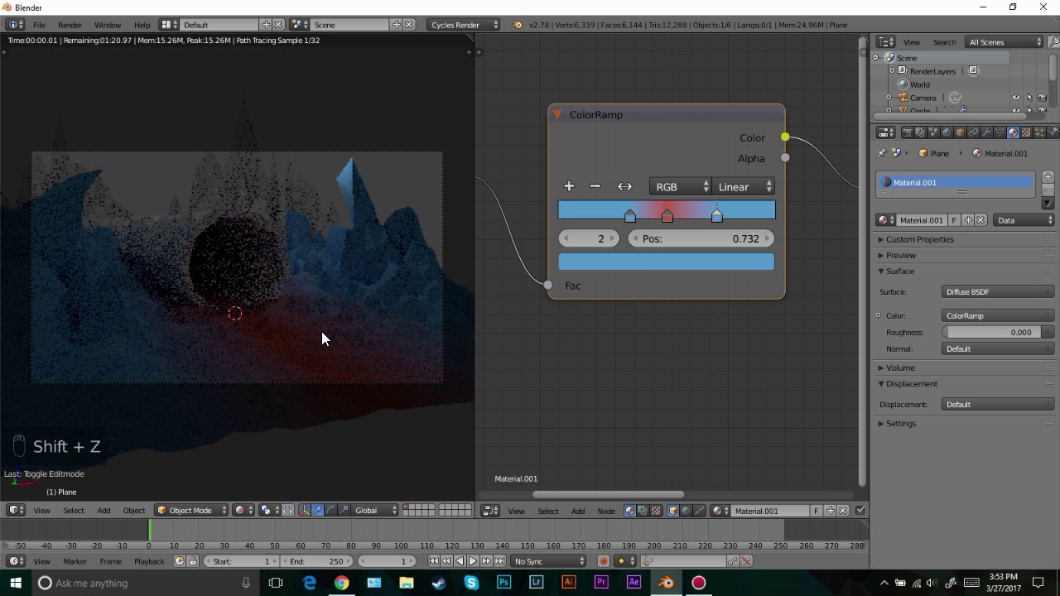
key(z)
key(z)
key(z)
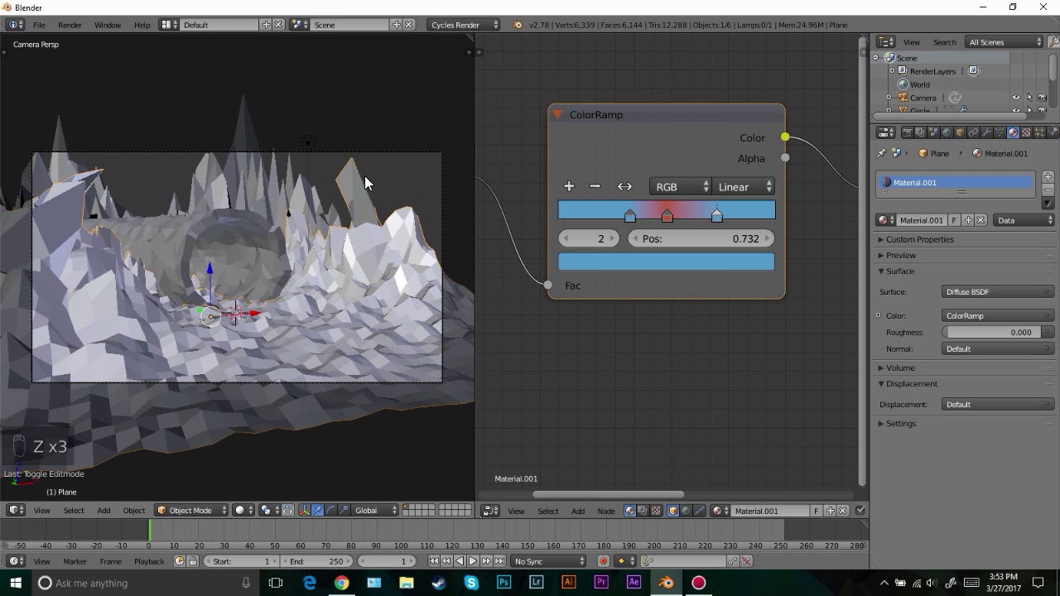
drag(666, 217, 252, 303)
drag(251, 303, 201, 257)
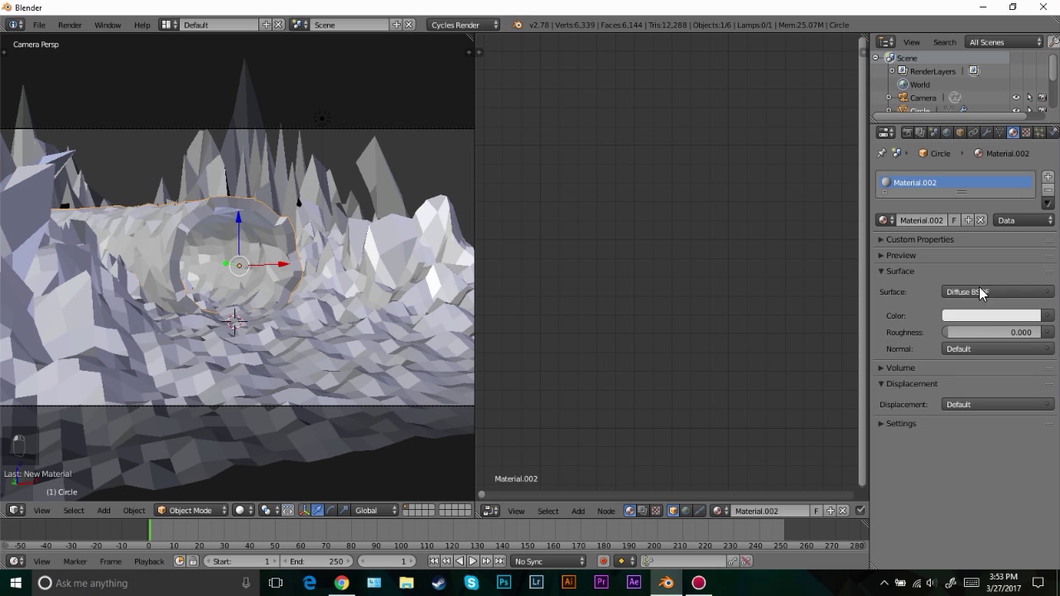
Set the Circle tunnel's Material.002 Diffuse BSDF colour to the terrain ramp's red via eyedropper
drag(985, 321, 702, 219)
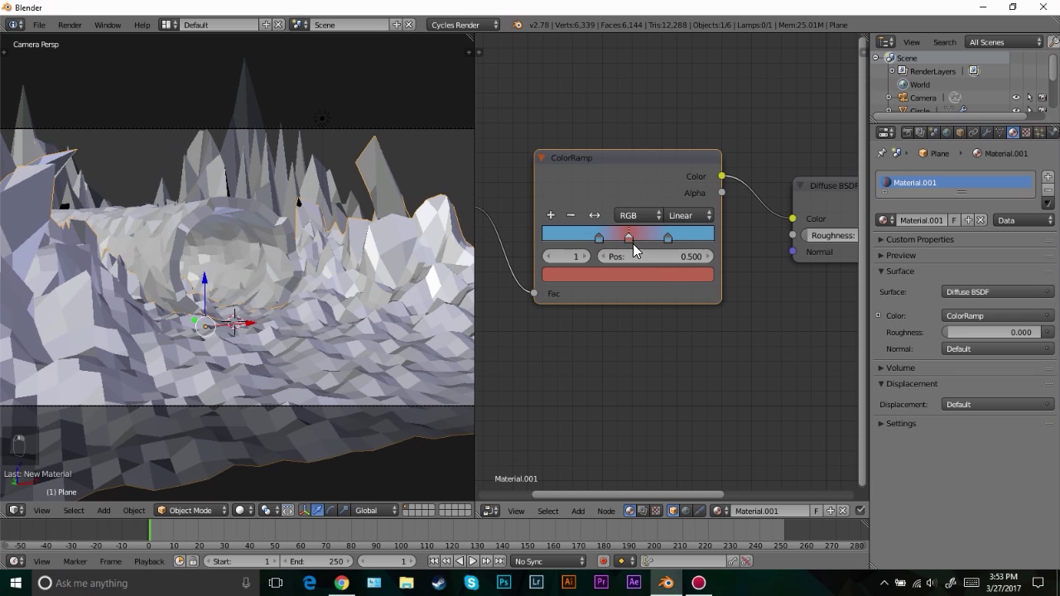
drag(651, 273, 652, 253)
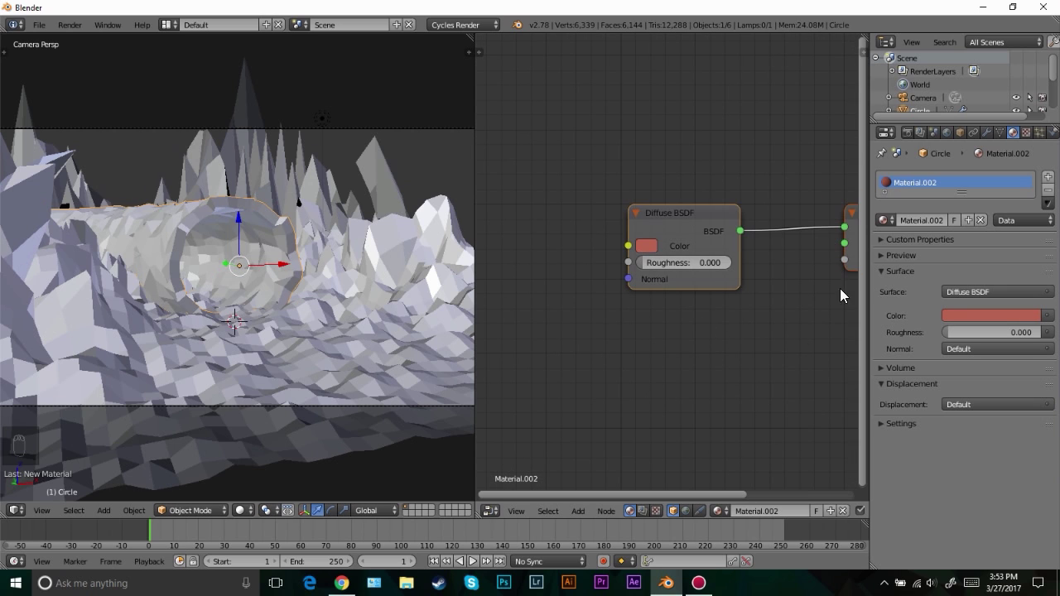
drag(637, 240, 555, 236)
Add a Glossy BSDF and Mix Shader to the tunnel material and preview it rendered
key(g)
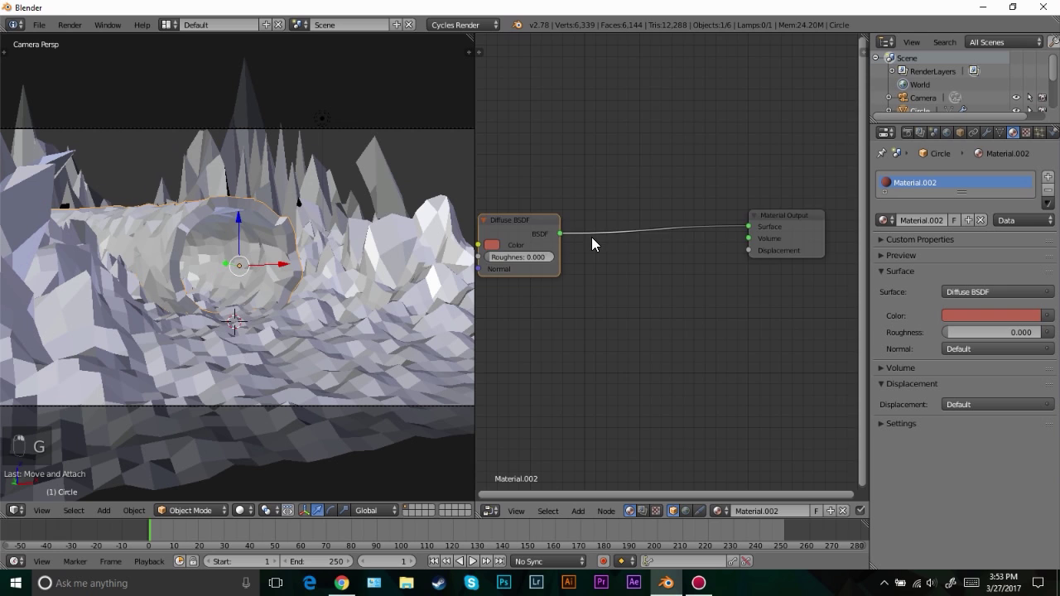
key(shift+a)
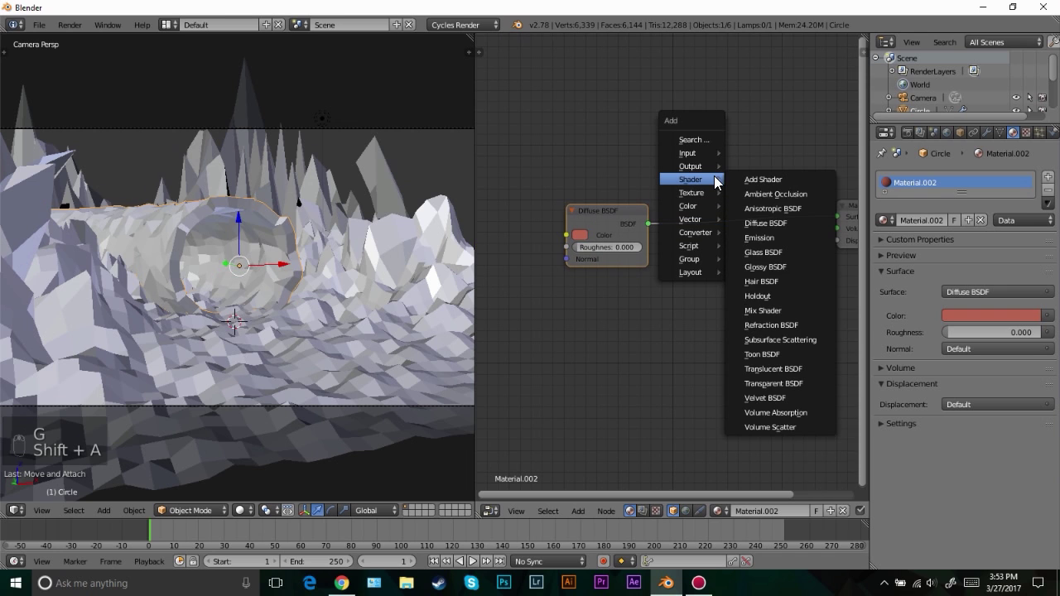
drag(696, 207, 577, 278)
key(shift+a)
drag(666, 287, 262, 310)
key(shift+z)
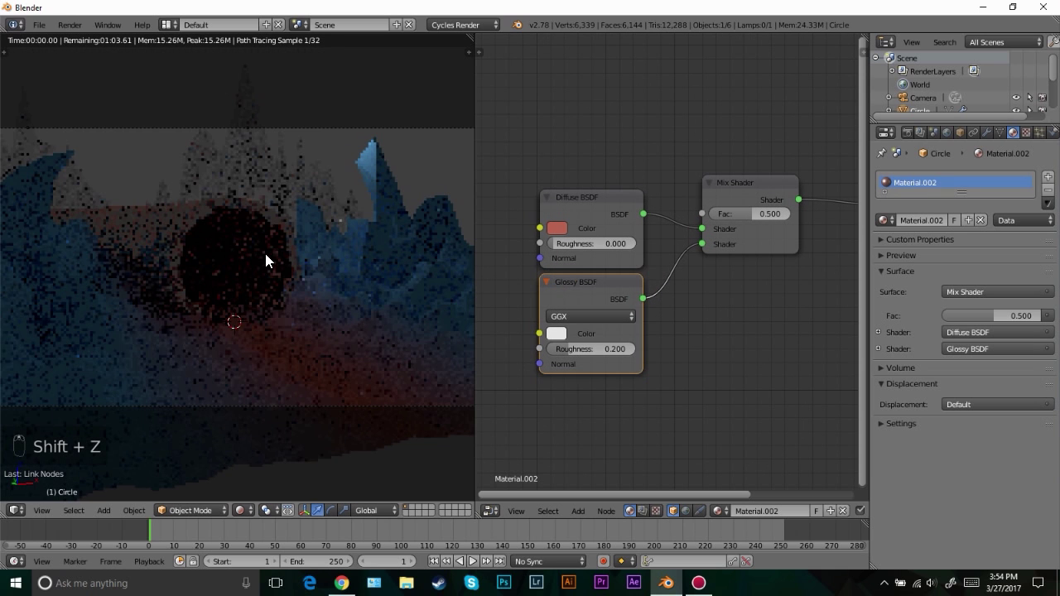
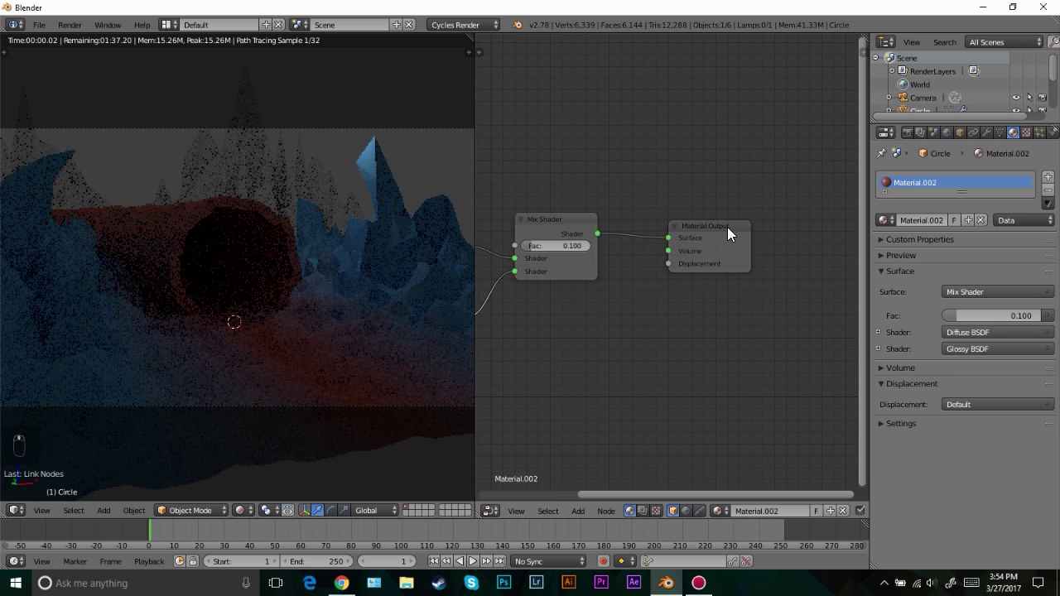
Set the Mix Shader Fac to 0.1 and duplicate the Mix Shader into the chain
key(g)
key(g)
key(shift+s)
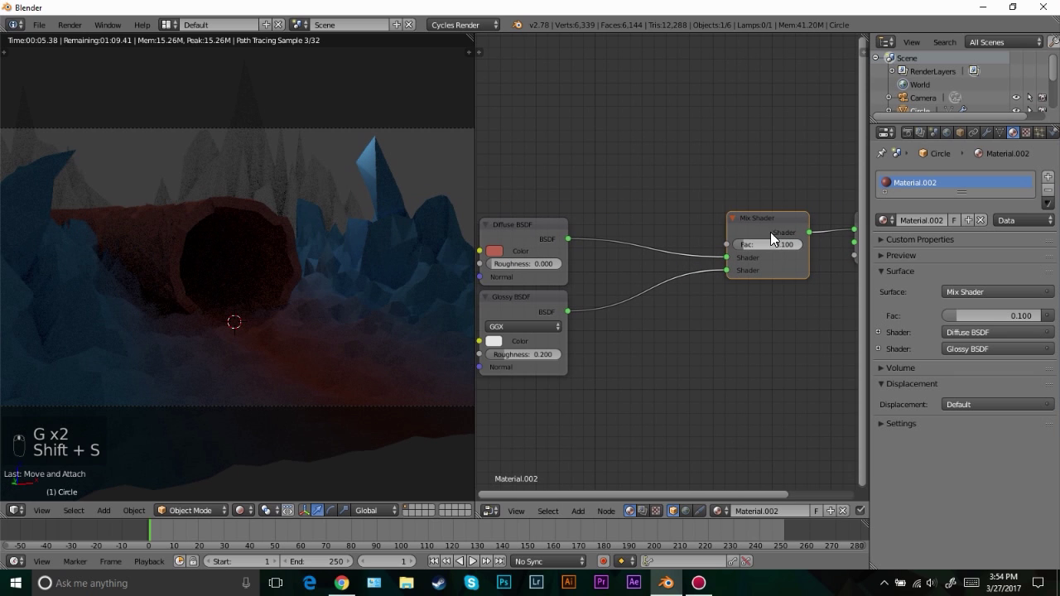
drag(558, 305, 726, 252)
key(shift+d)
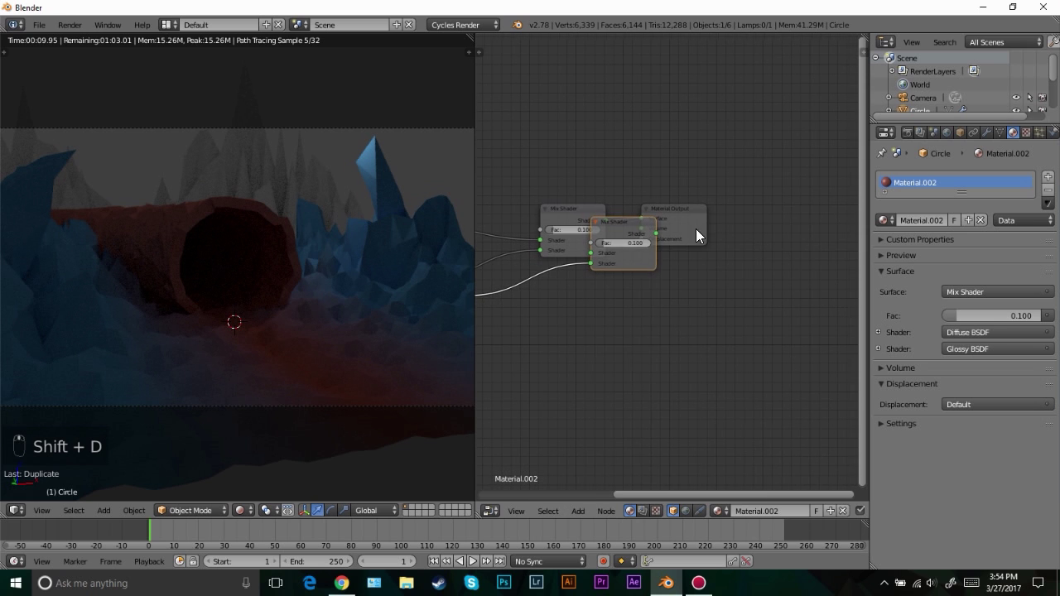
key(g)
drag(750, 227, 704, 218)
Add a Fresnel node and link it to the mix Fac
key(g)
key(g)
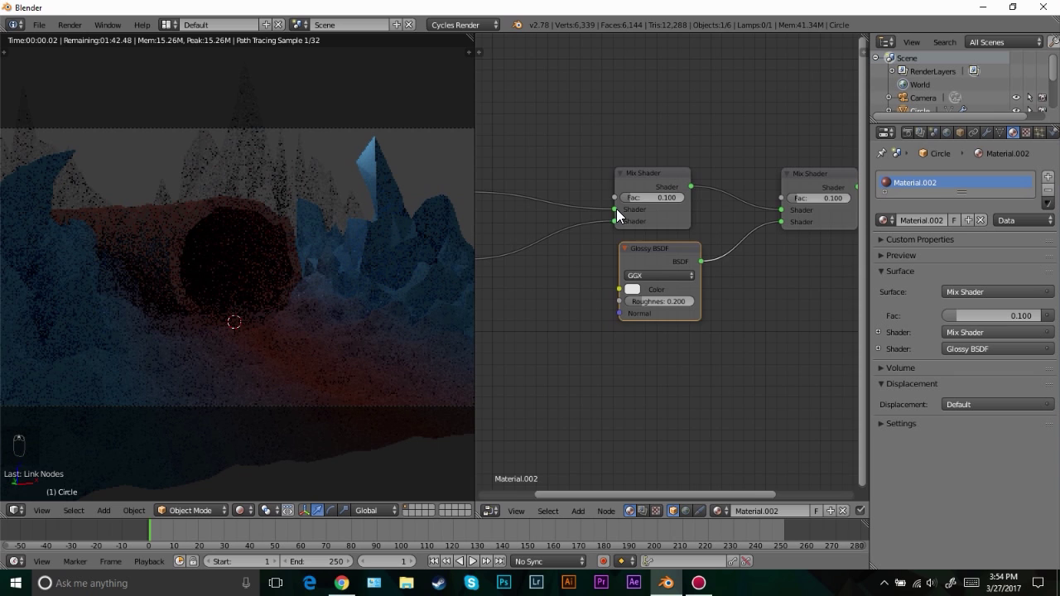
key(shift+a)
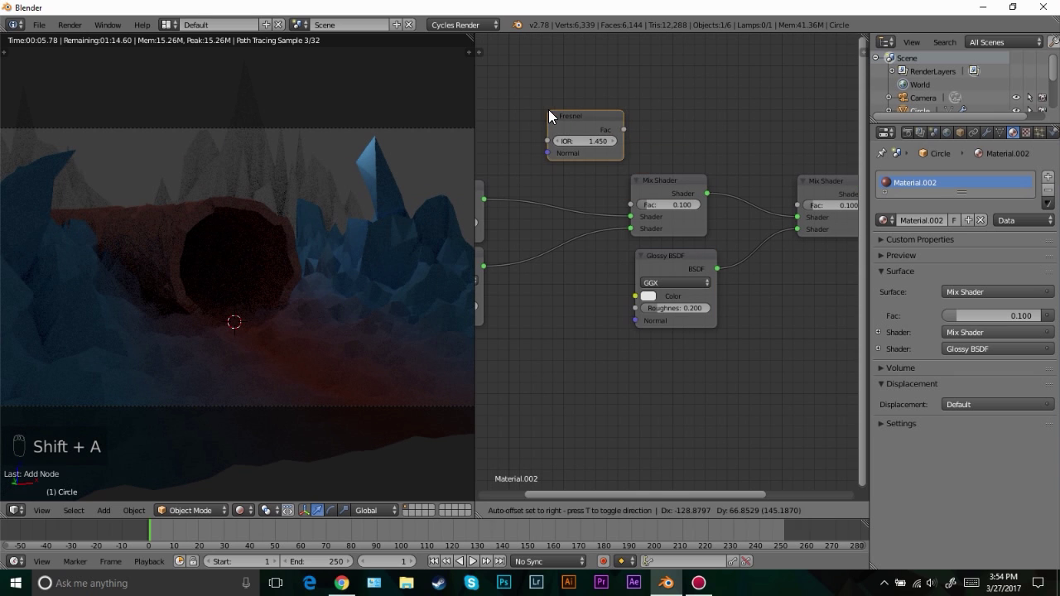
key(g)
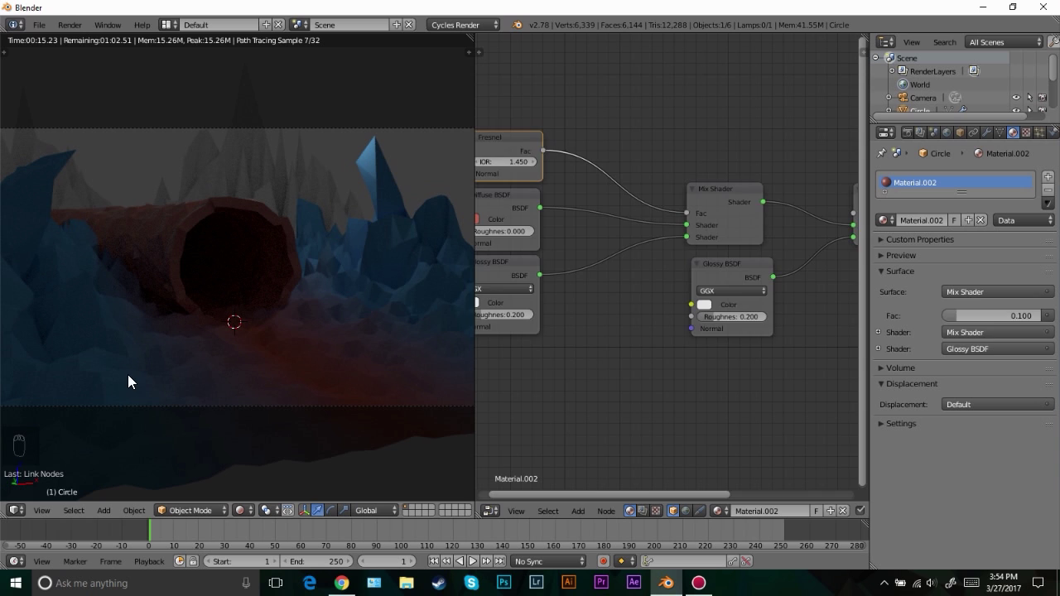
Add a Glossy BSDF and two Mix Shaders to the Plane terrain material
drag(149, 380, 643, 218)
key(g)
key(shift+a)
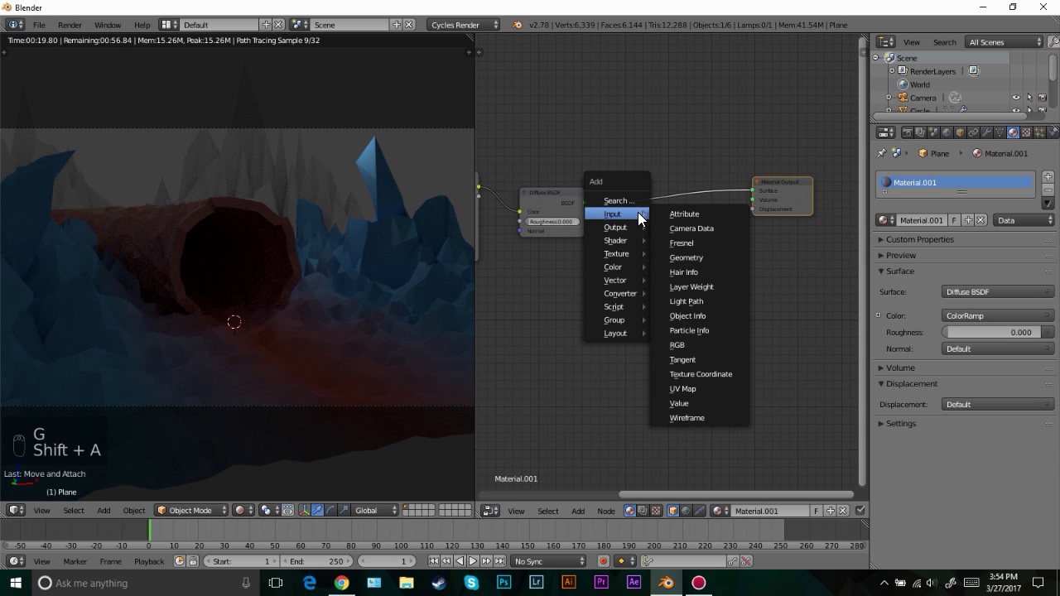
key(shift+a)
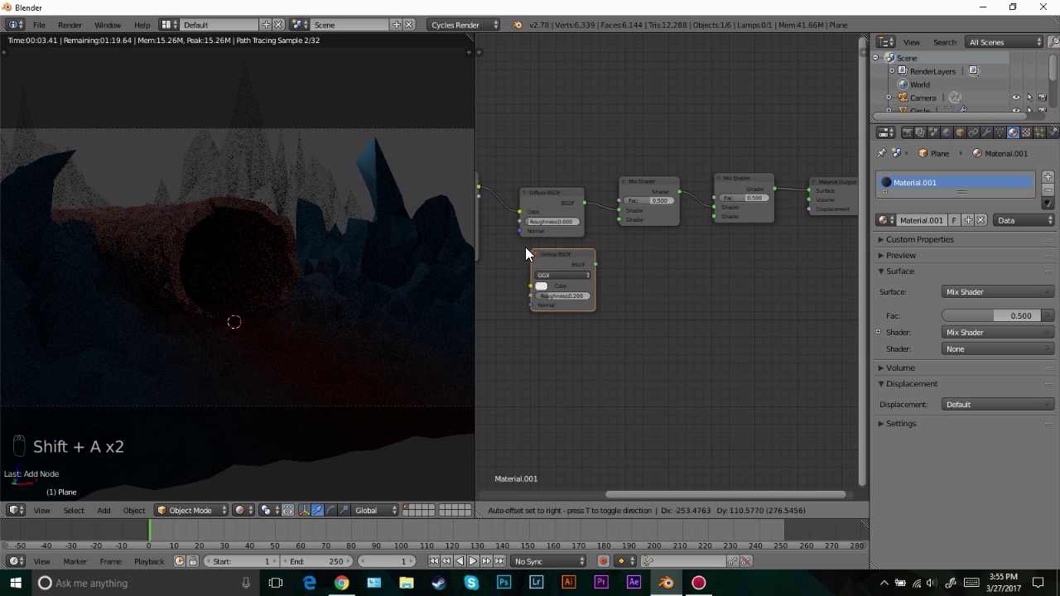
drag(609, 250, 571, 267)
key(shift+d)
drag(716, 237, 679, 260)
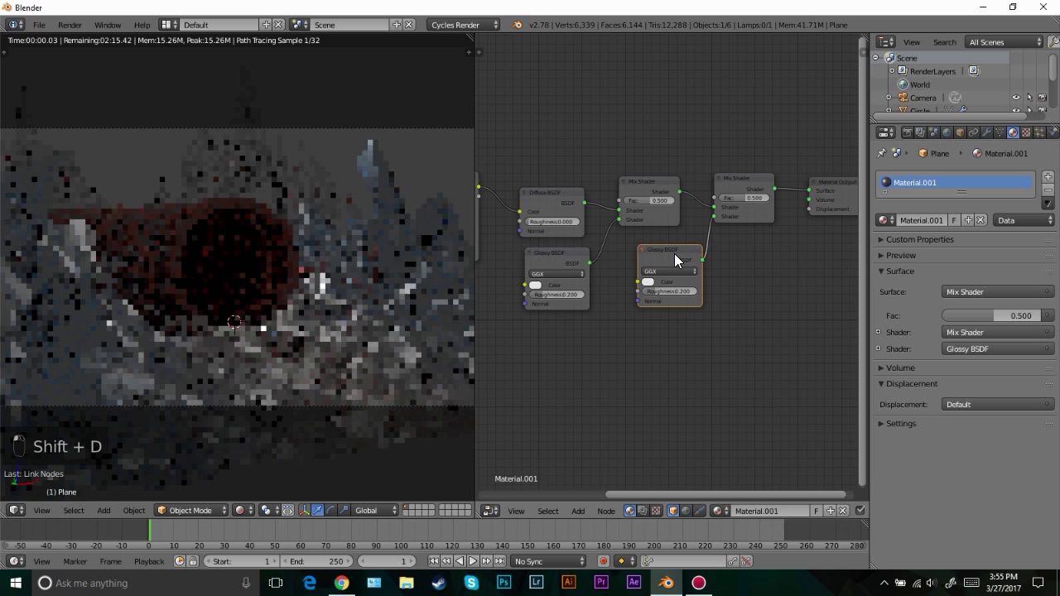
Add a Fresnel node driving the mix at Fac 0.05, then show the World node graph
key(g)
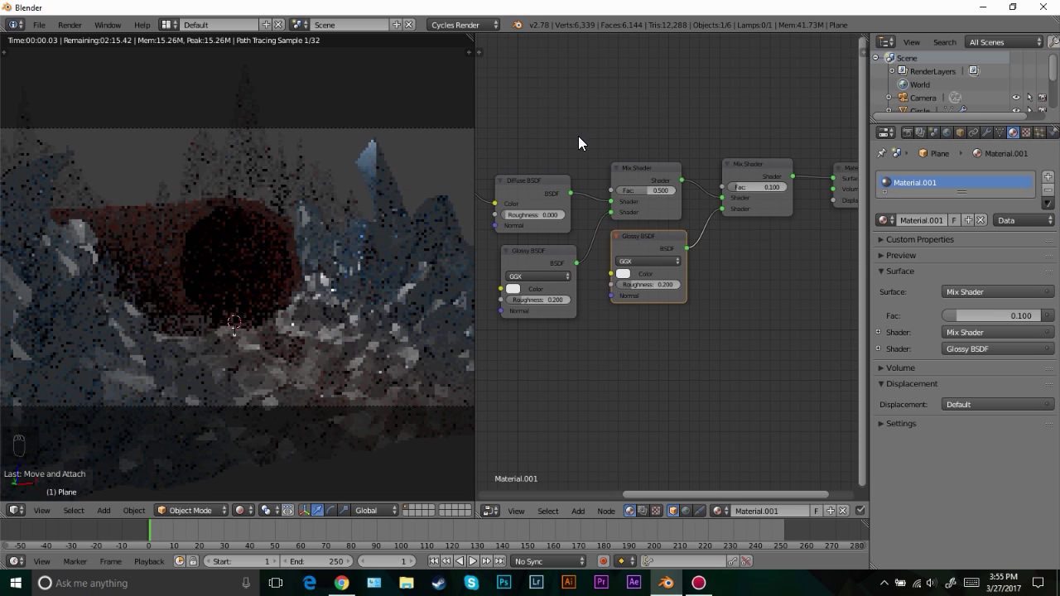
key(shift+a)
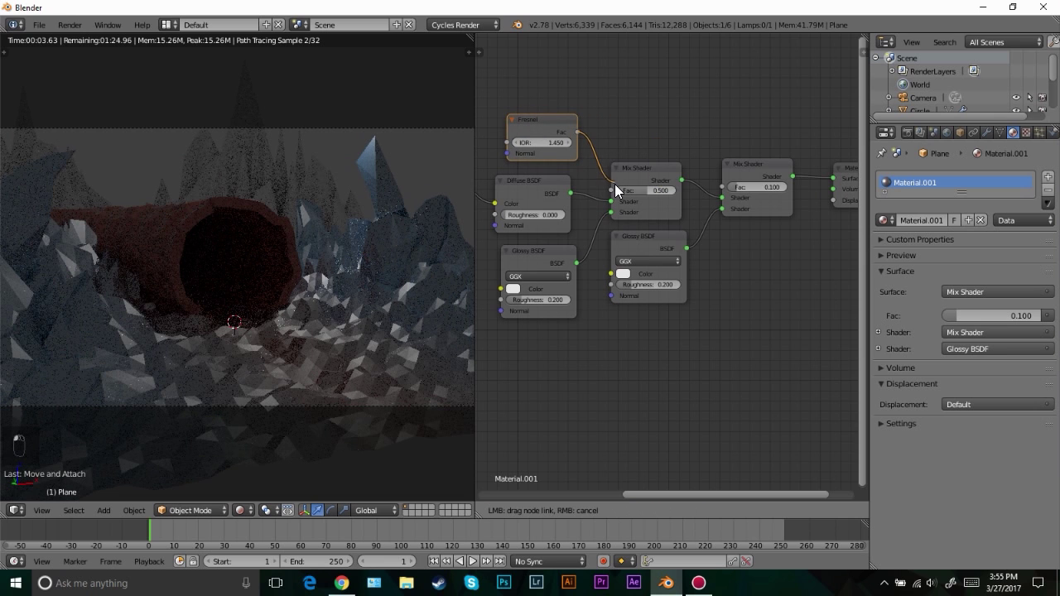
key(g)
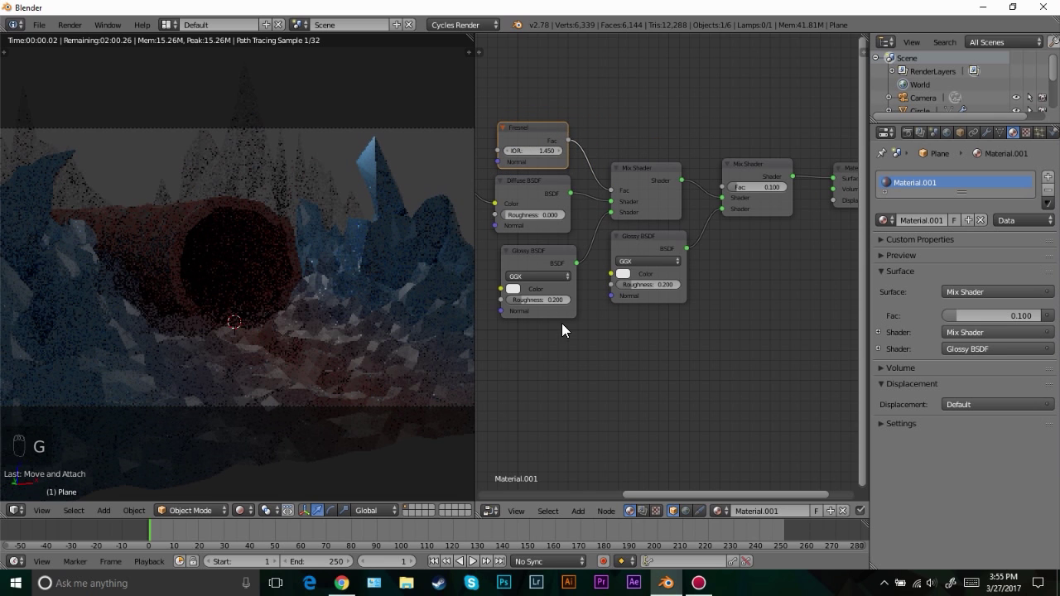
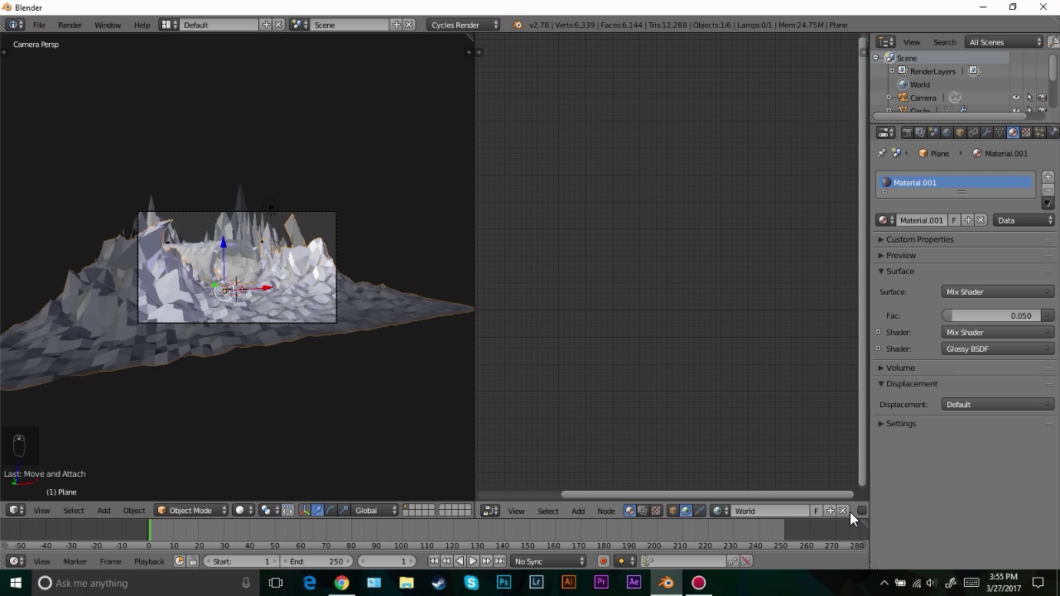
Add a Sky Texture feeding the world Background colour and preview it rendered
drag(863, 518, 548, 239)
key(shift+a)
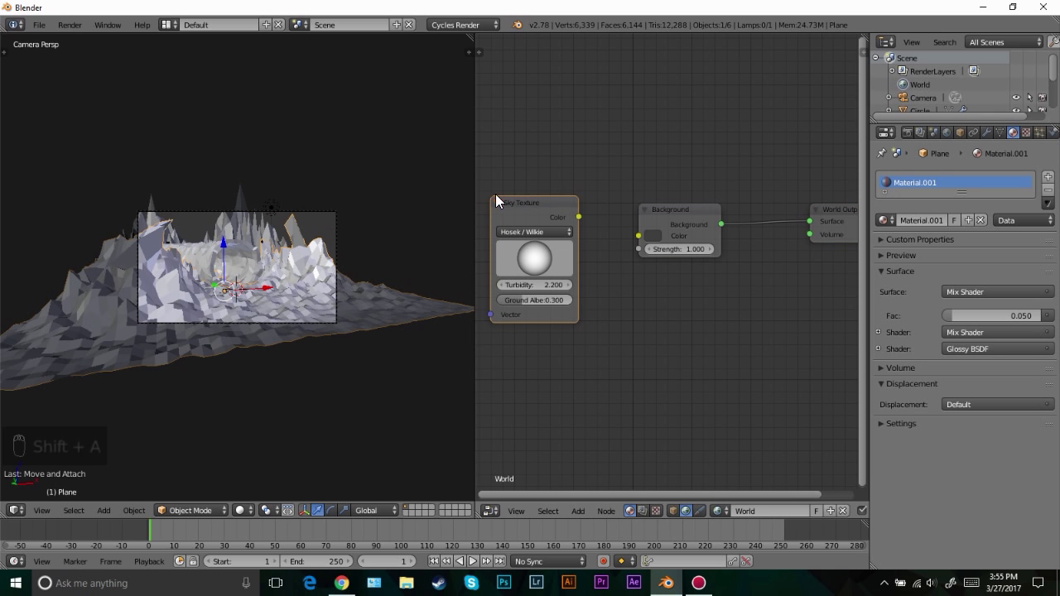
drag(587, 221, 303, 267)
key(shift+z)
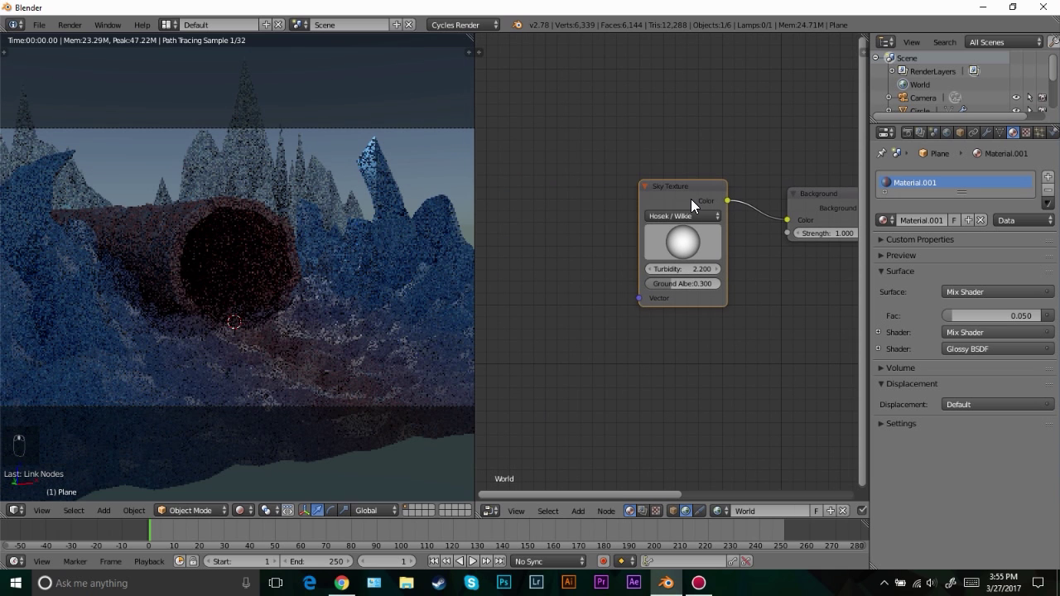
Insert a Hue Saturation Value node on the sky link with Saturation 0.8
key(g)
key(shift+a)
drag(659, 202, 654, 204)
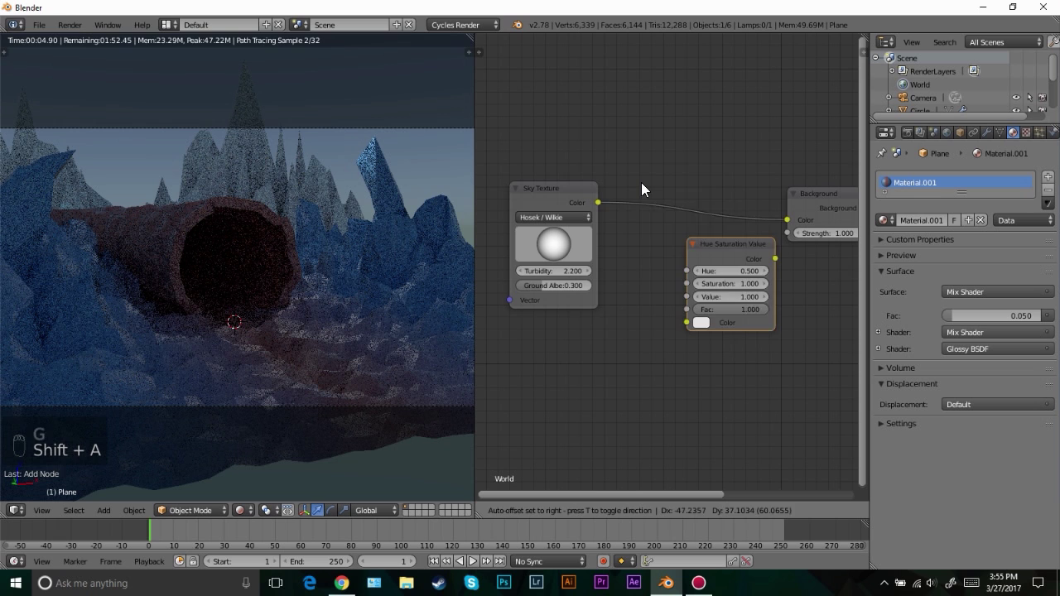
drag(659, 229, 674, 297)
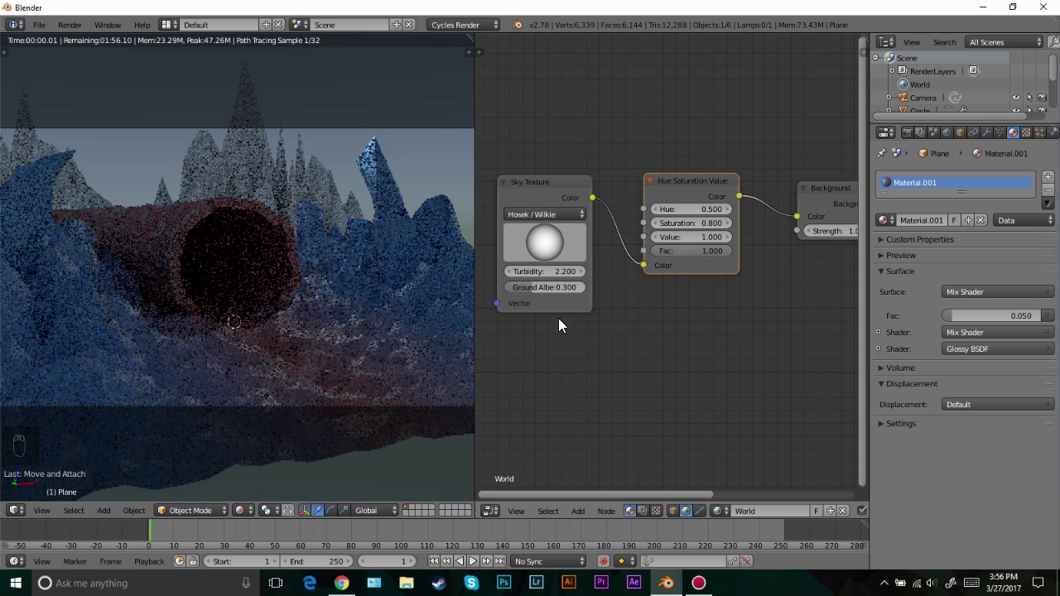
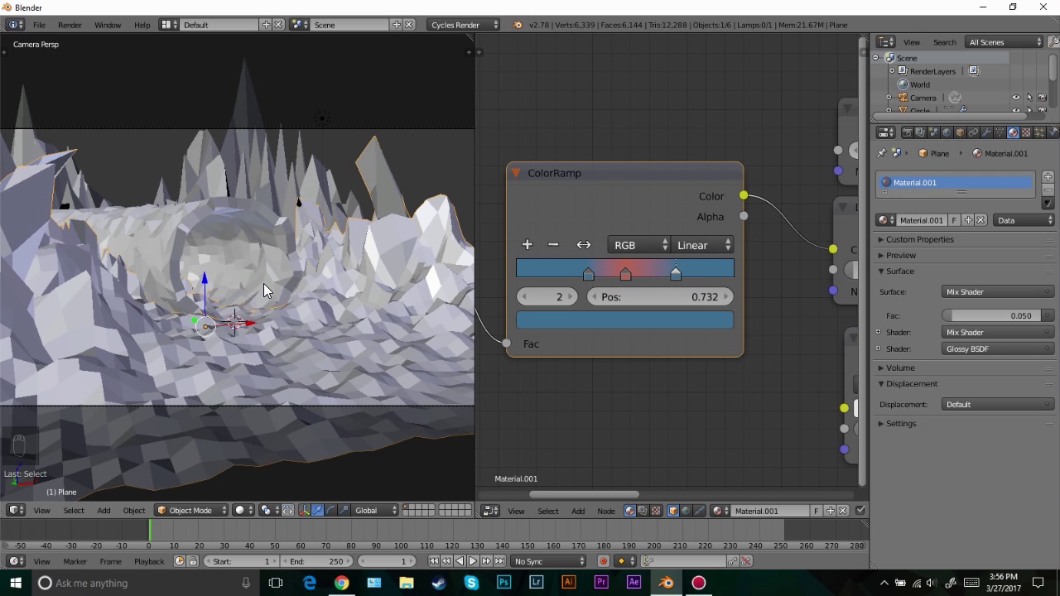
Assign the blue gradient mountain material to Plane.001 after checking the rendered preview
key(shift+z)
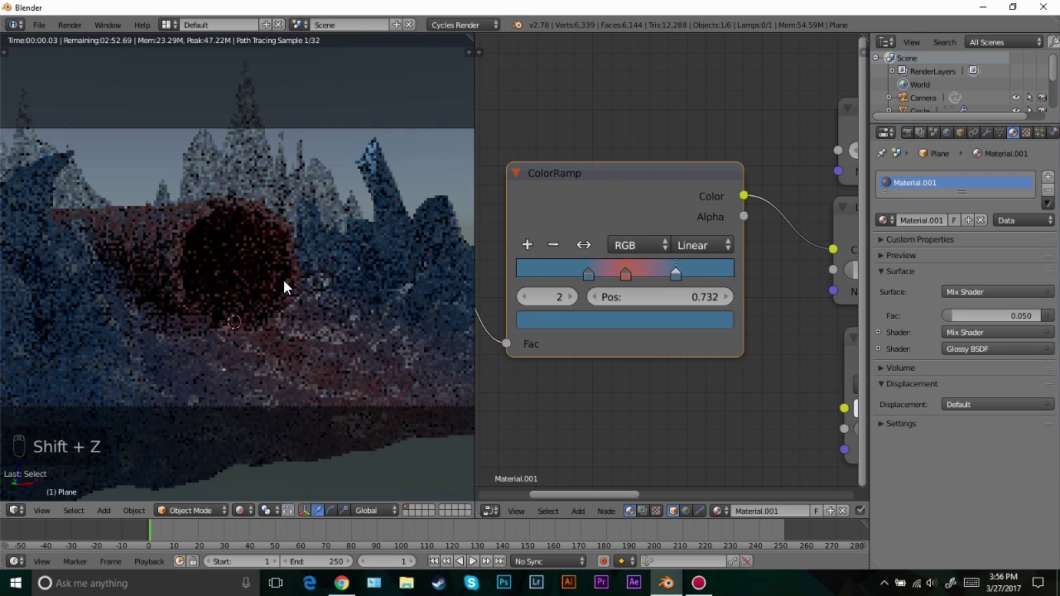
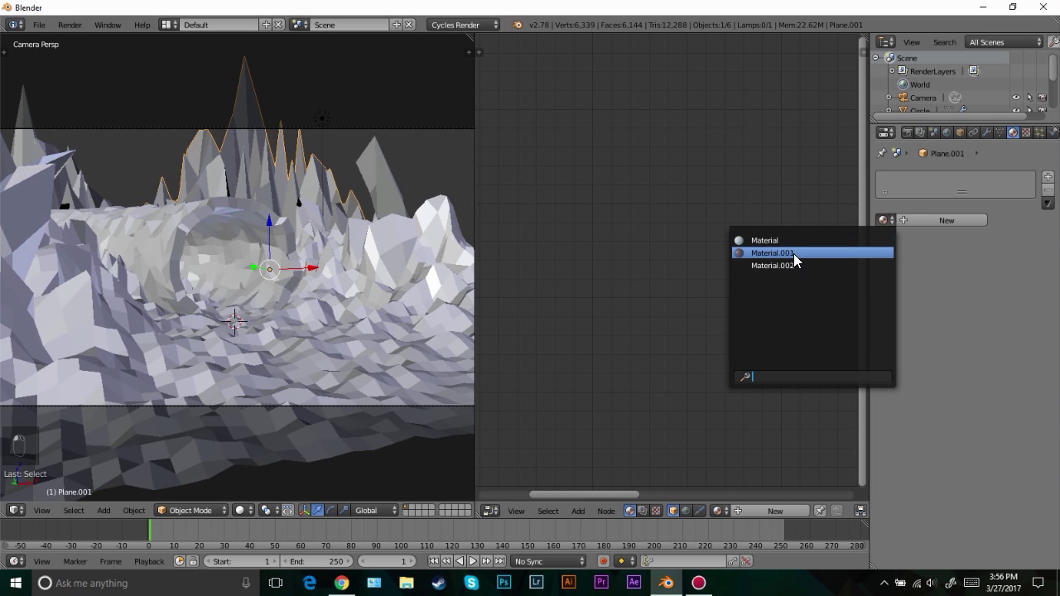
key(ctrl+z)
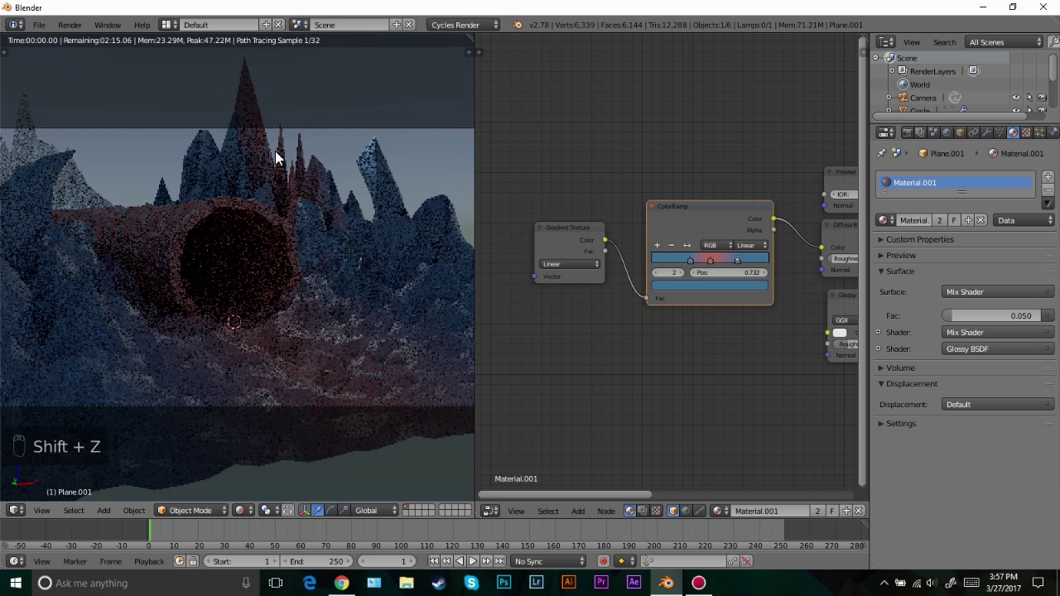
key(z)
key(z)
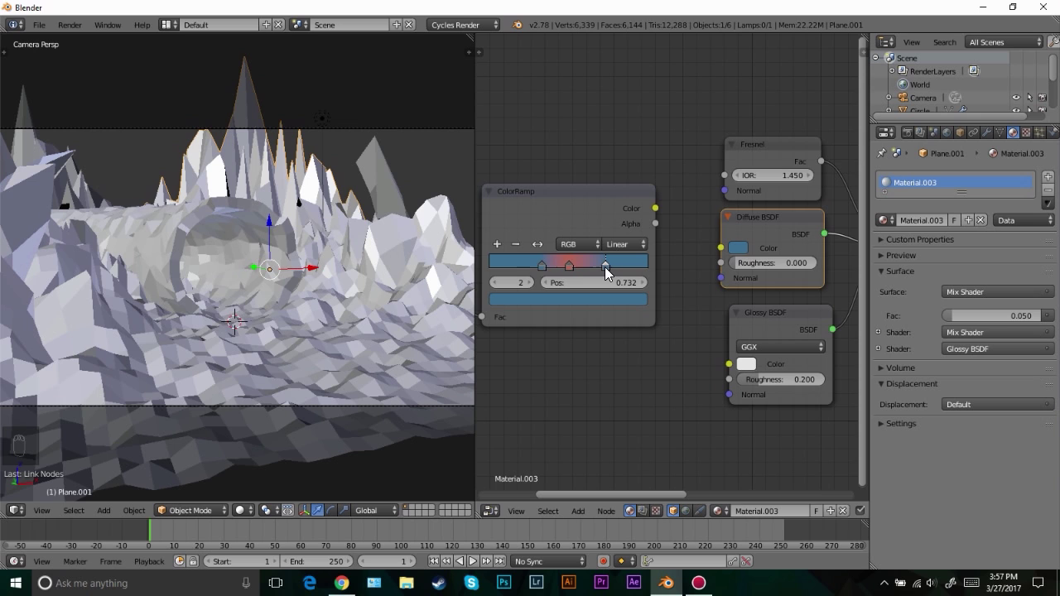
Link the mountain material to Plane.002 with Ctrl+L, then select the lamp
key(x)
key(x)
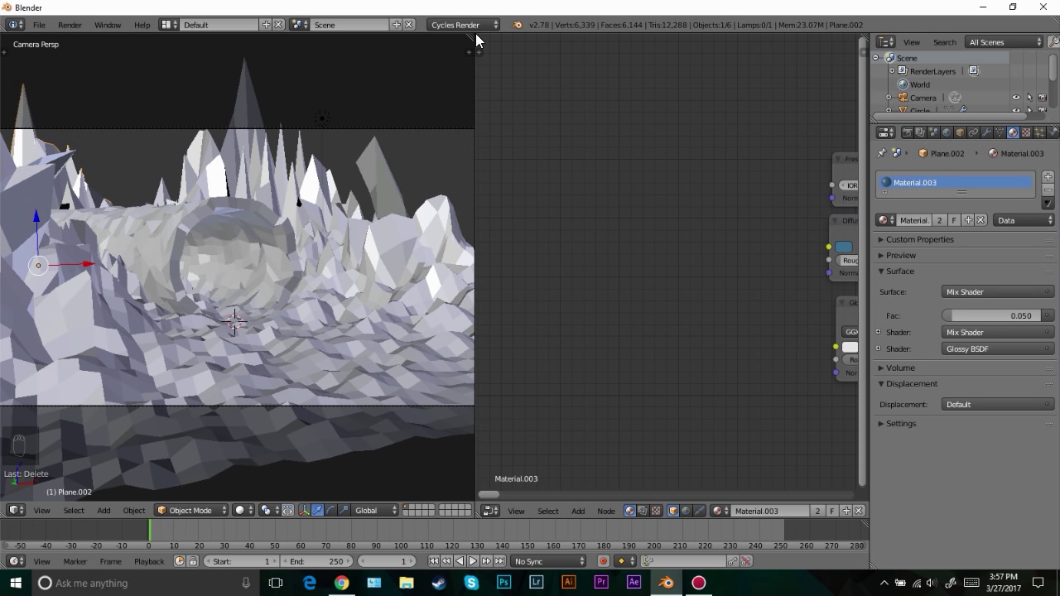
key(KP_7)
Make the lamp a Sun and rotate it in side view to angle down across the terrain
key(g)
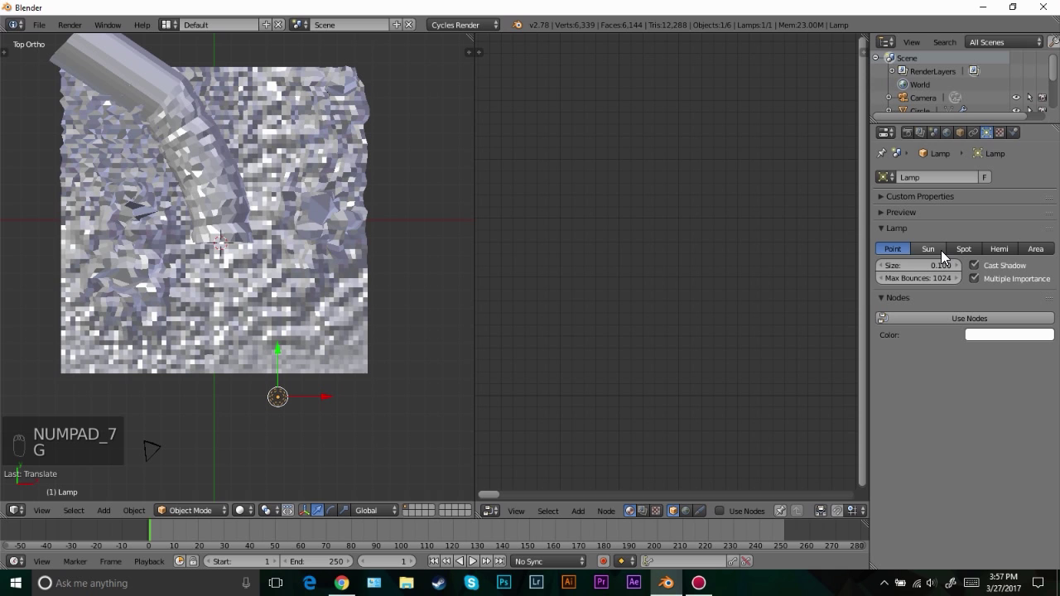
key(r)
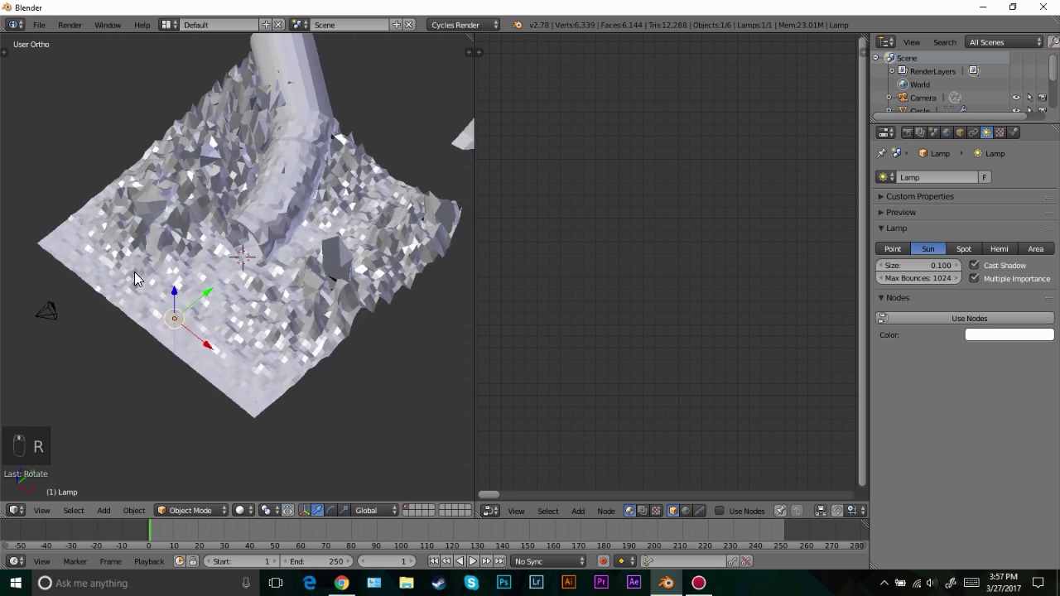
key(KP_3)
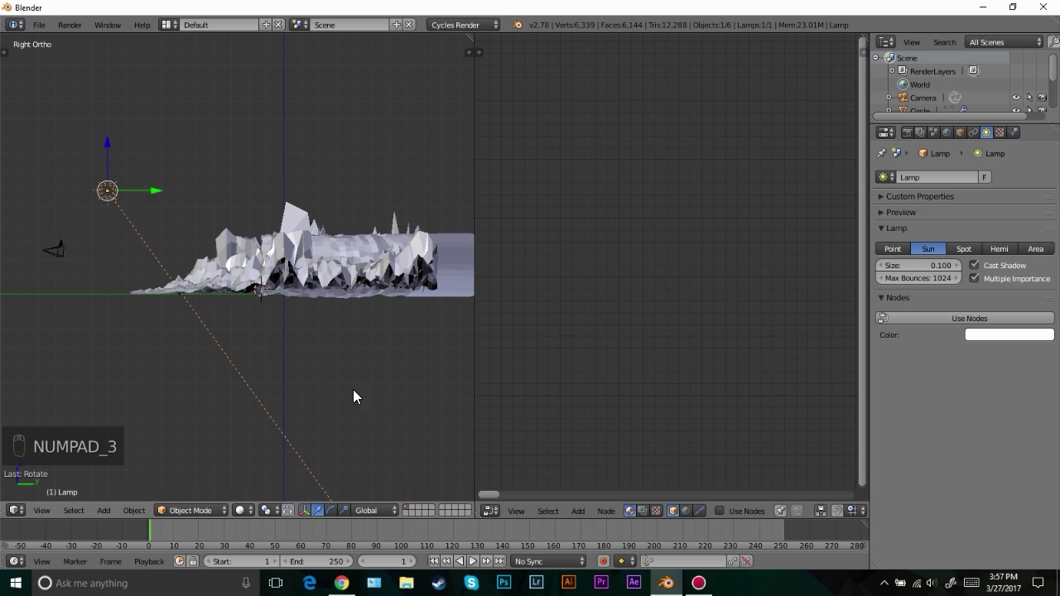
key(r)
key(g)
key(r)
key(KP_7)
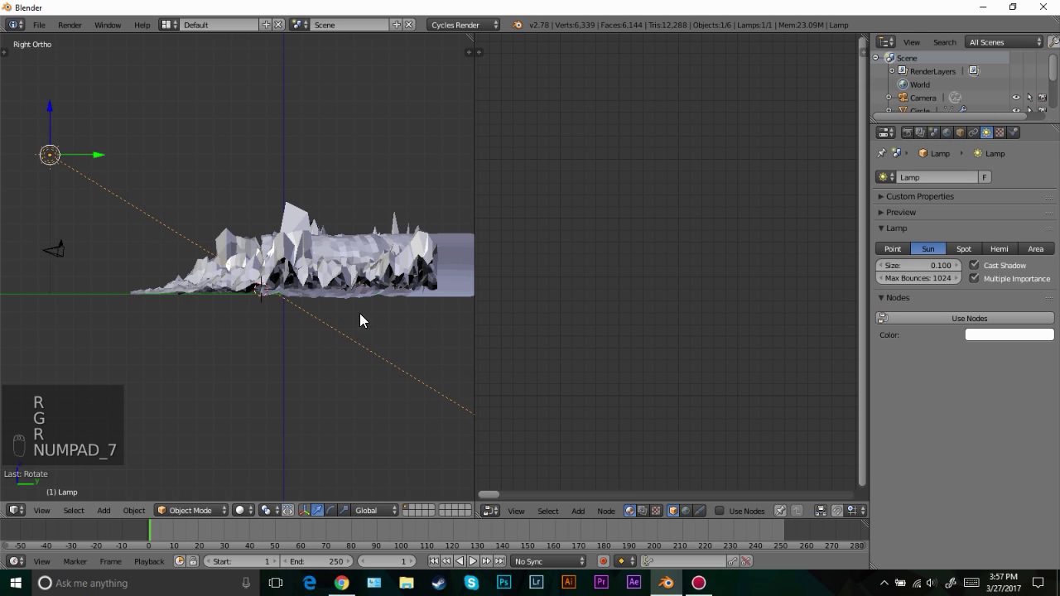
key(KP_7)
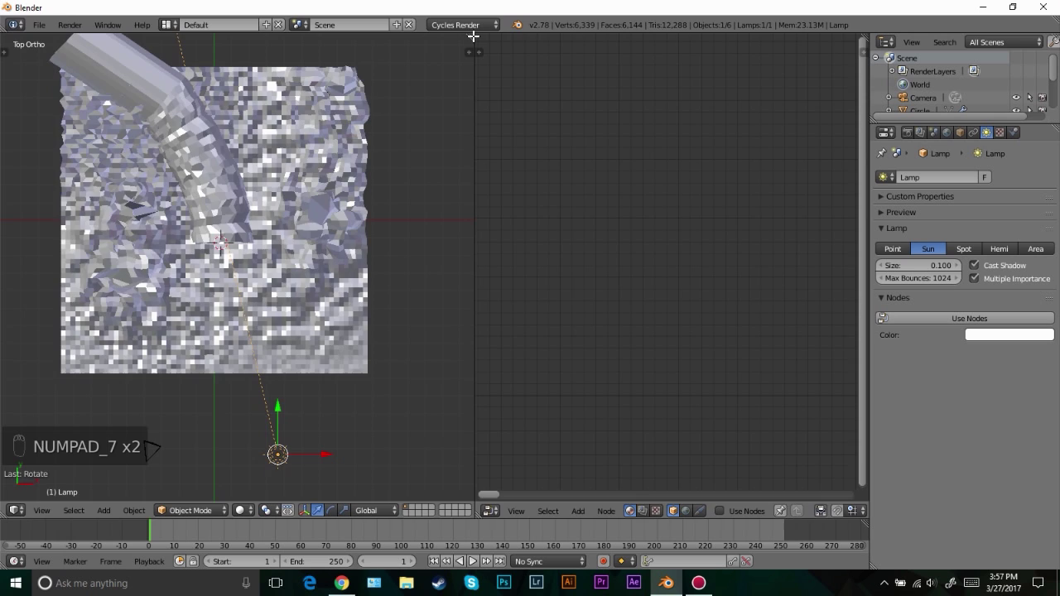
Enable lamp nodes with a pale warm emission colour and preview through the camera
click(522, 38)
click(529, 256)
key(r)
key(g)
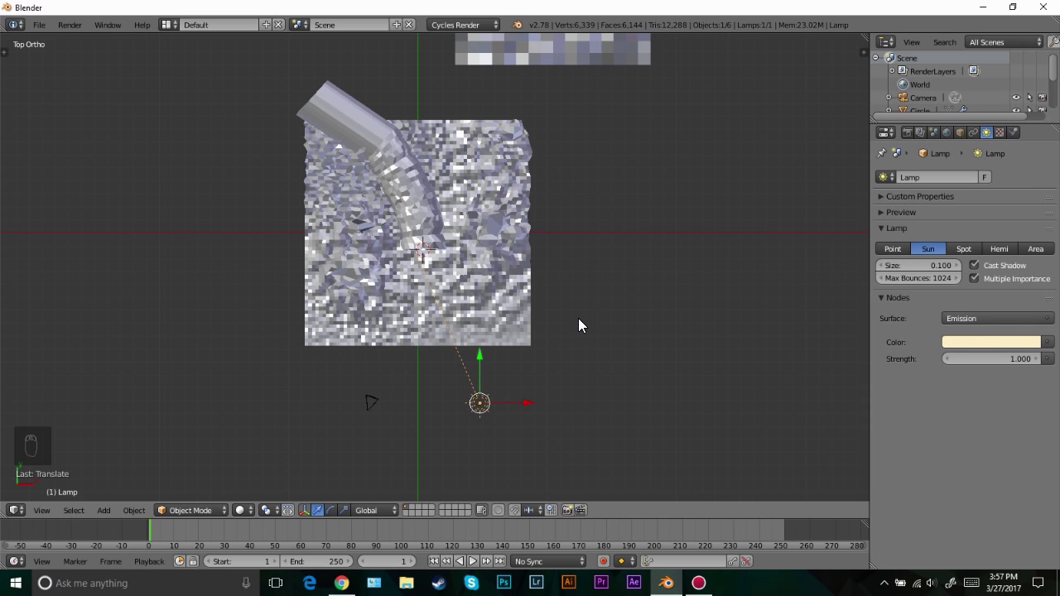
key(KP_0)
key(shift+z)
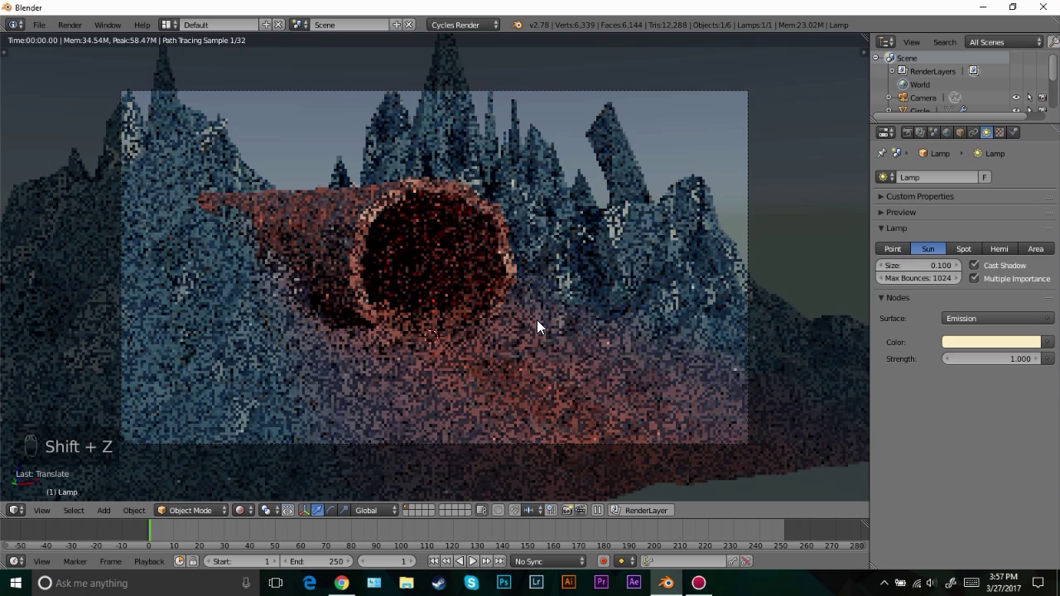
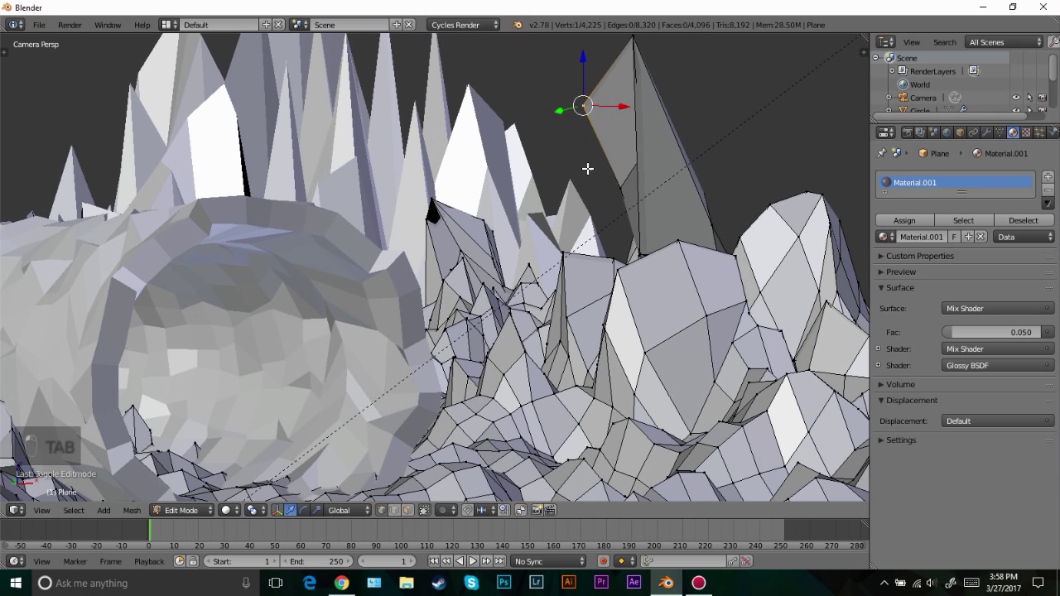
Leave Edit Mode on the terrain and refresh the Shift+Z rendered preview
key(g)
key(Tab)
key(shift+z)
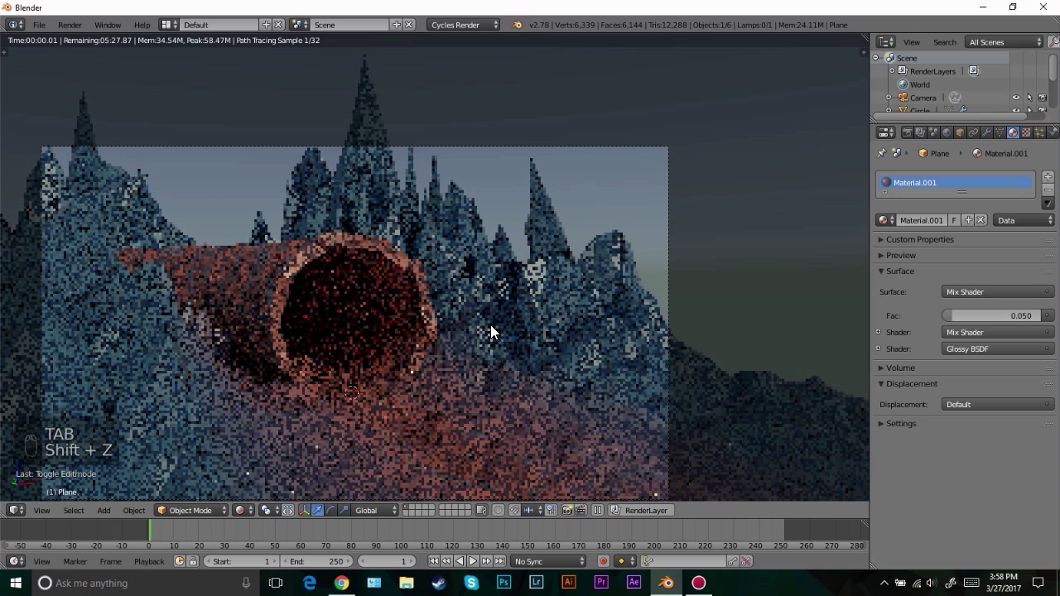
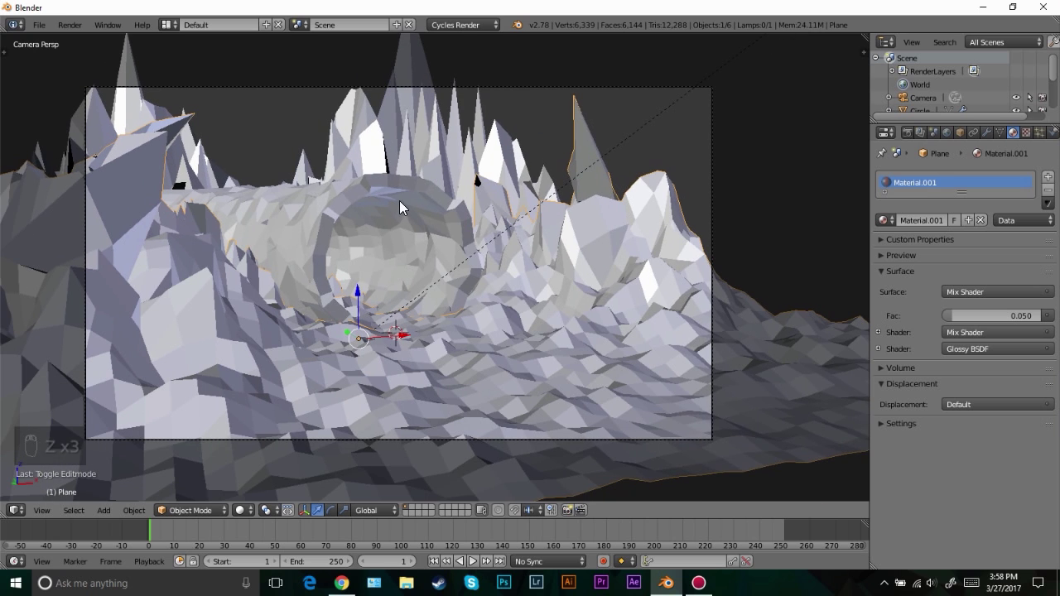
Add a Plain Axes empty inside the tunnel mouth as the camera's depth of field focus
drag(418, 264, 397, 288)
middle_click(394, 306)
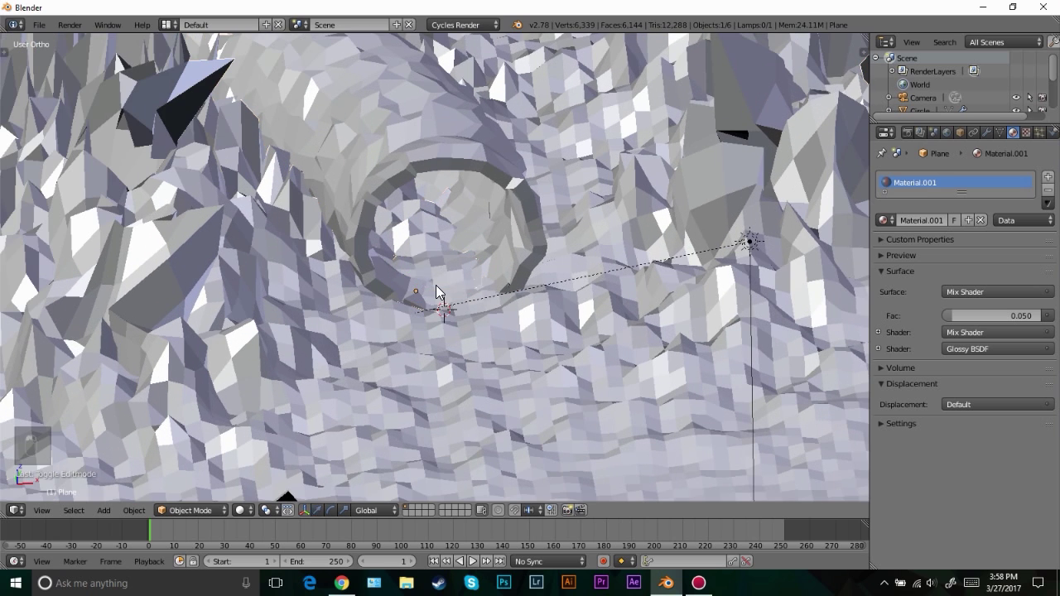
key(shift+a)
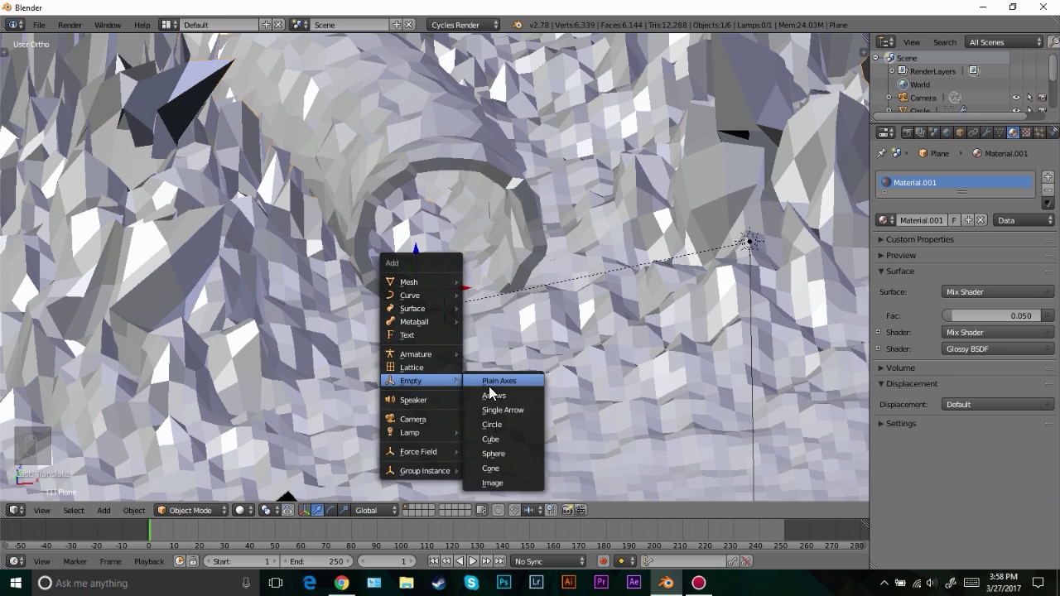
key(g)
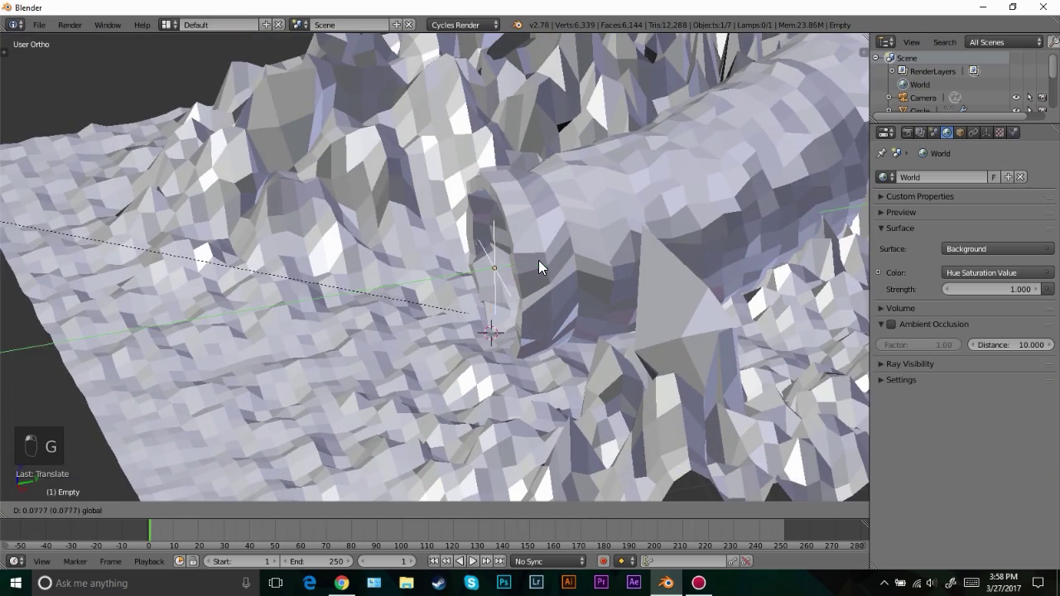
drag(492, 284, 545, 274)
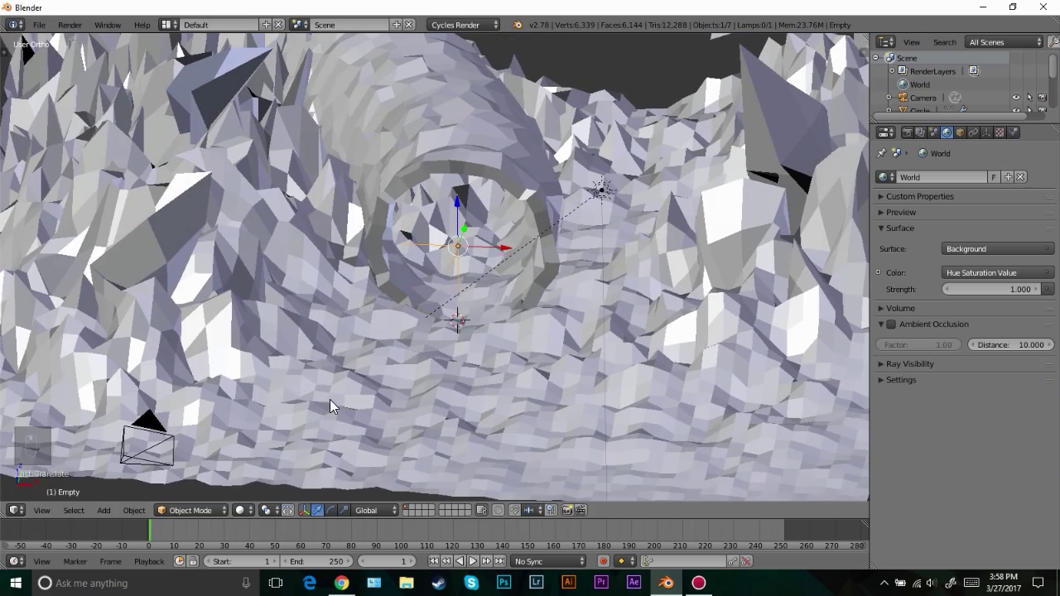
key(KP_0)
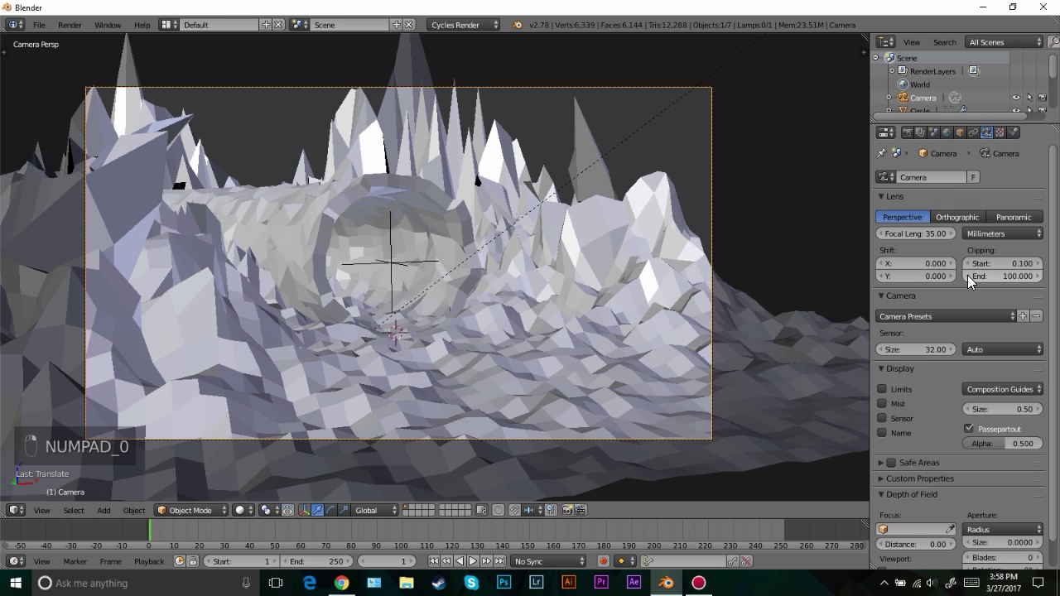